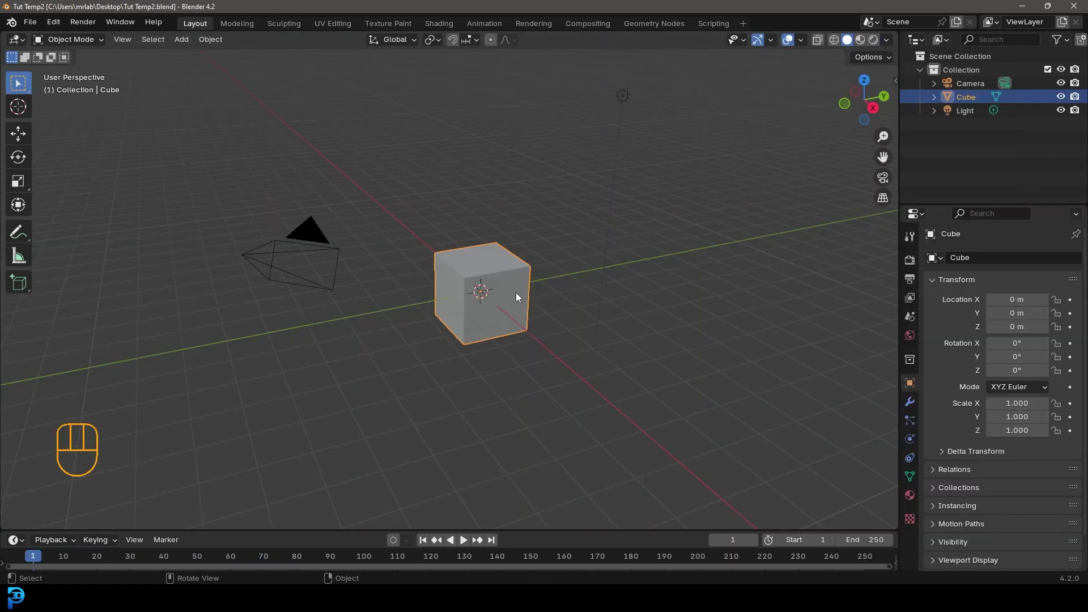
- Delete the default cube, camera and light, then bring up the Add menu for a new mesh
{"action": "left_click_drag", "start_coordinate": [601, 154], "coordinate": [699, 75]}
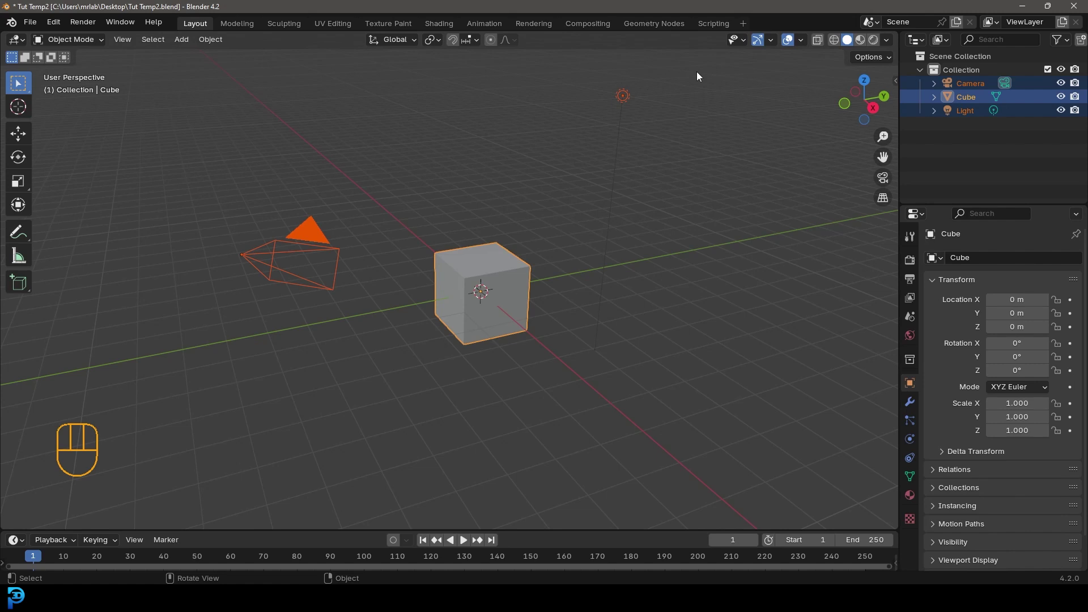
{"action": "key", "text": "Delete"}
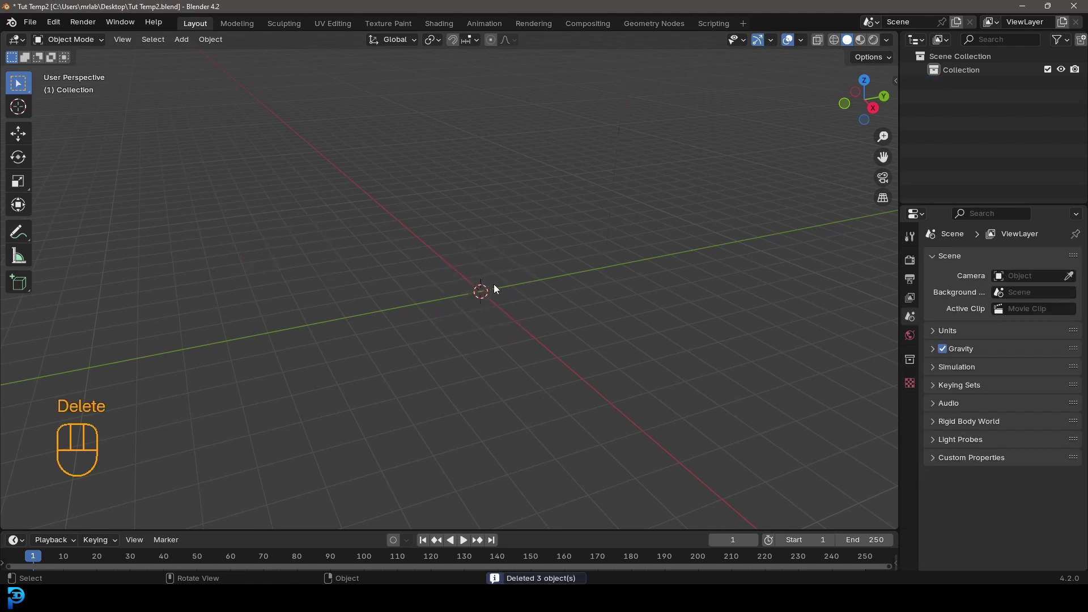
{"action": "middle_click", "coordinate": [498, 299]}
{"action": "middle_click", "coordinate": [499, 317]}
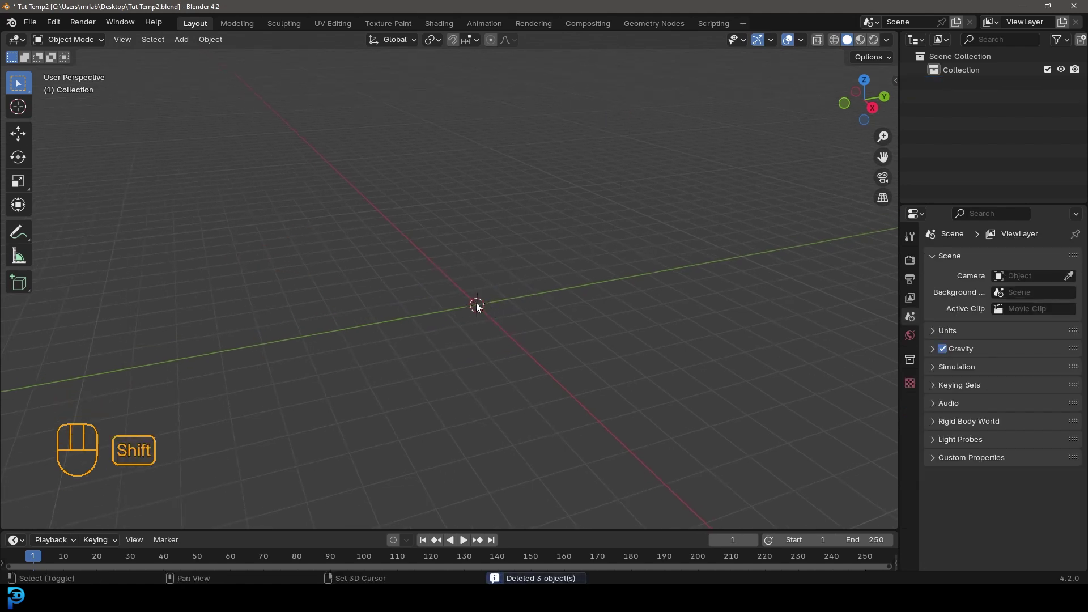
{"action": "key", "text": "shift+a"}
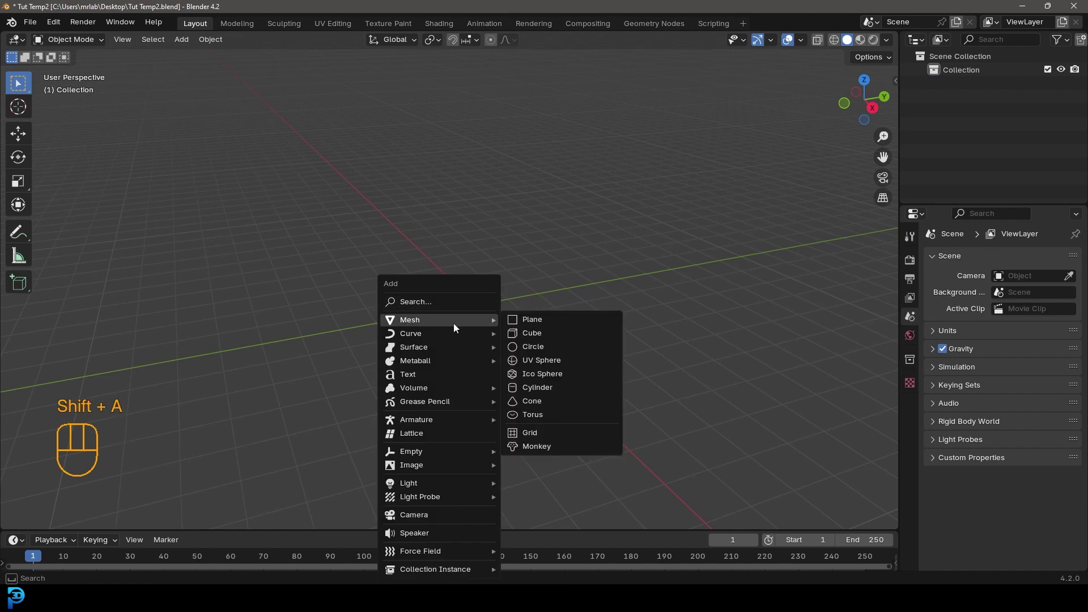
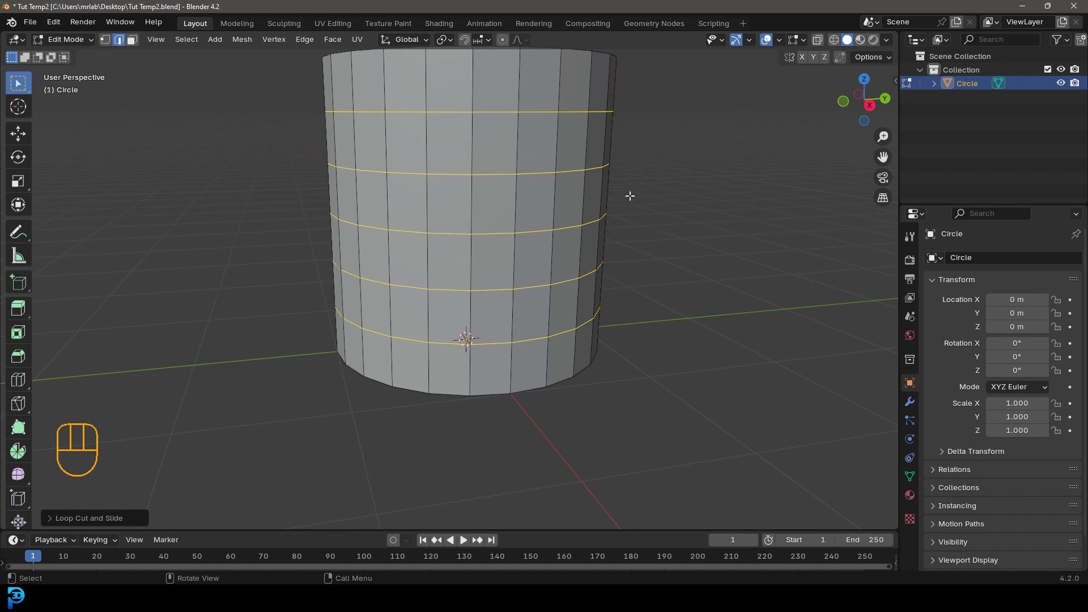
- Bevel the five loops into bands, extrude them and scale outward with Z locked to form ribs
{"action": "key", "text": "ctrl+b"}
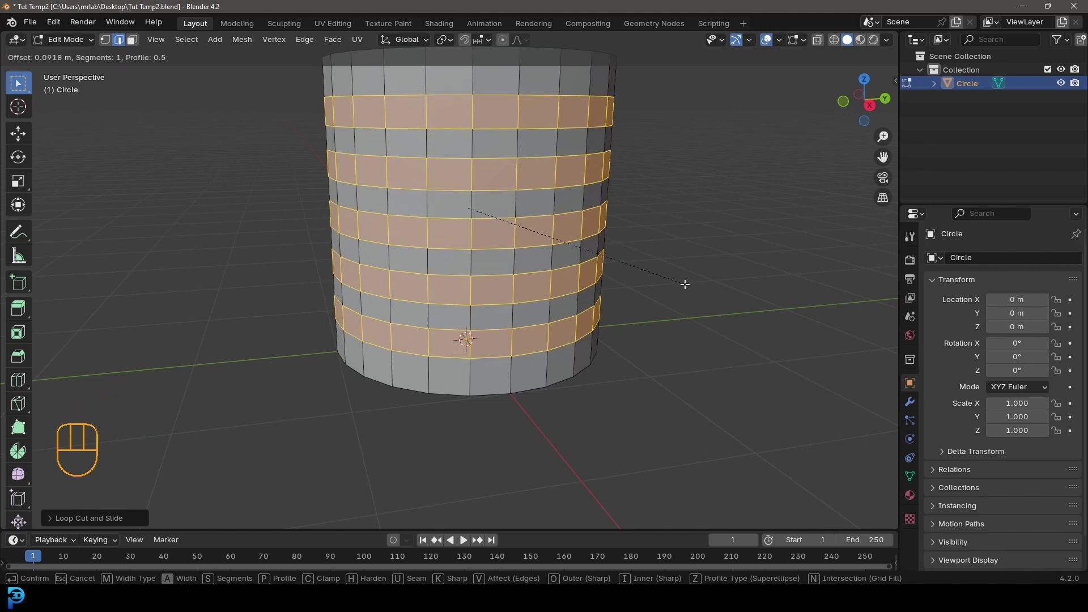
{"action": "left_click_drag", "start_coordinate": [627, 233], "coordinate": [652, 246]}
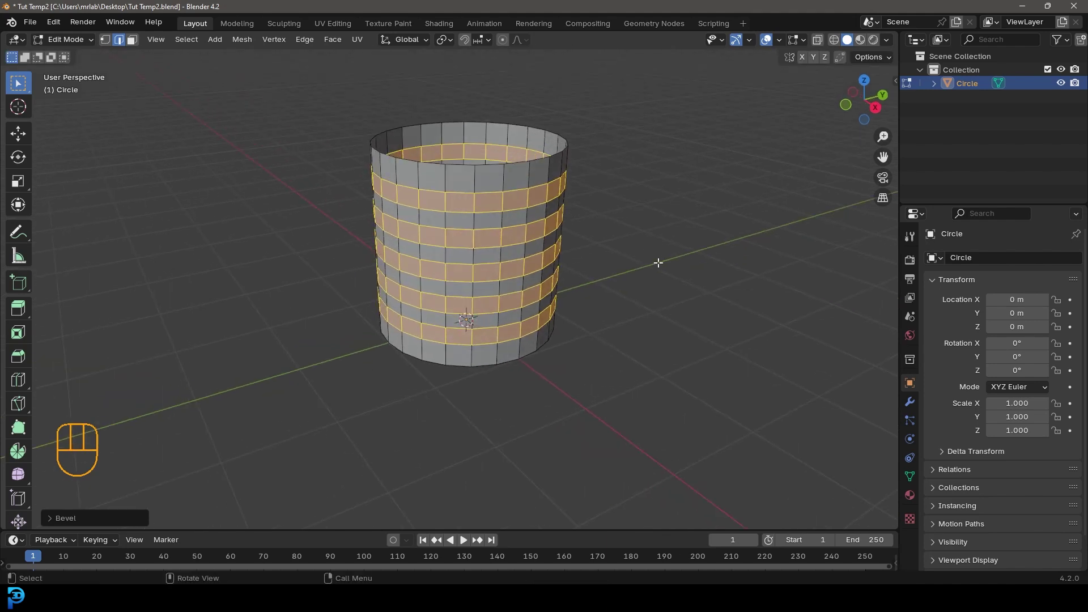
{"action": "key", "text": "e"}
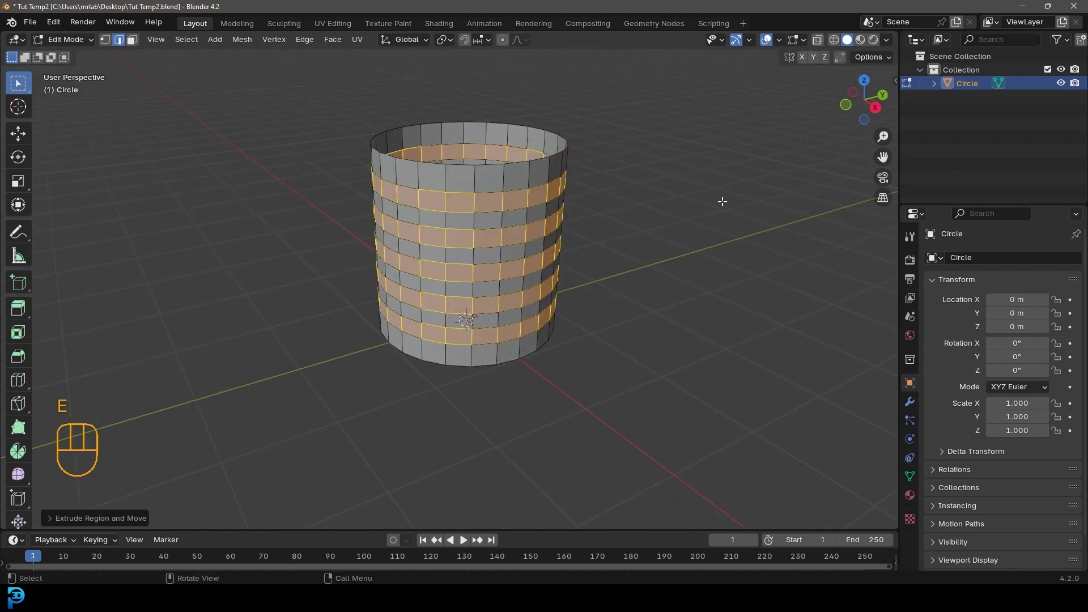
{"action": "key", "text": "s"}
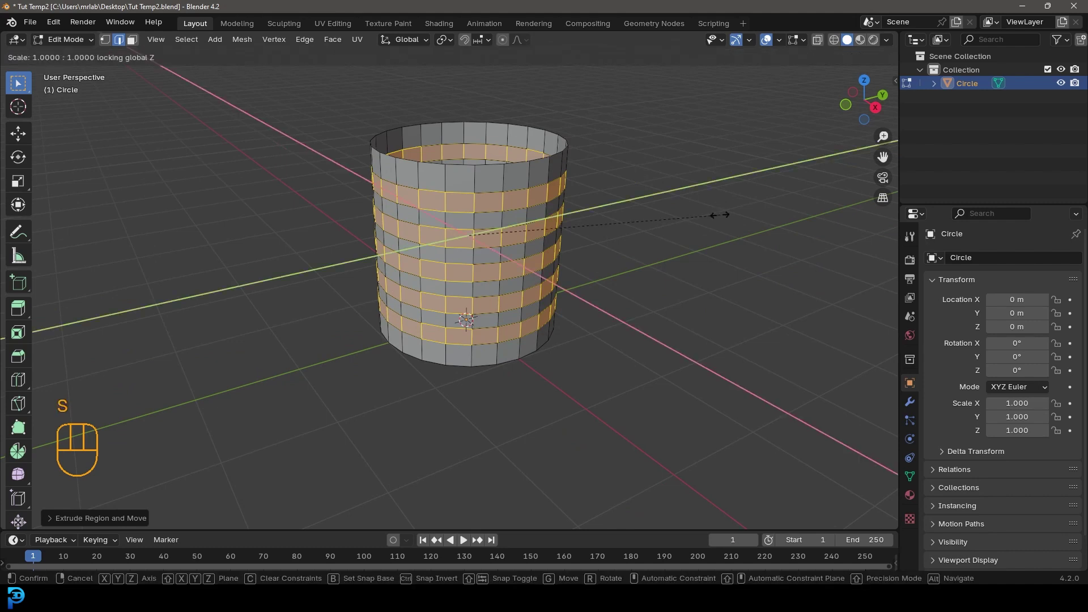
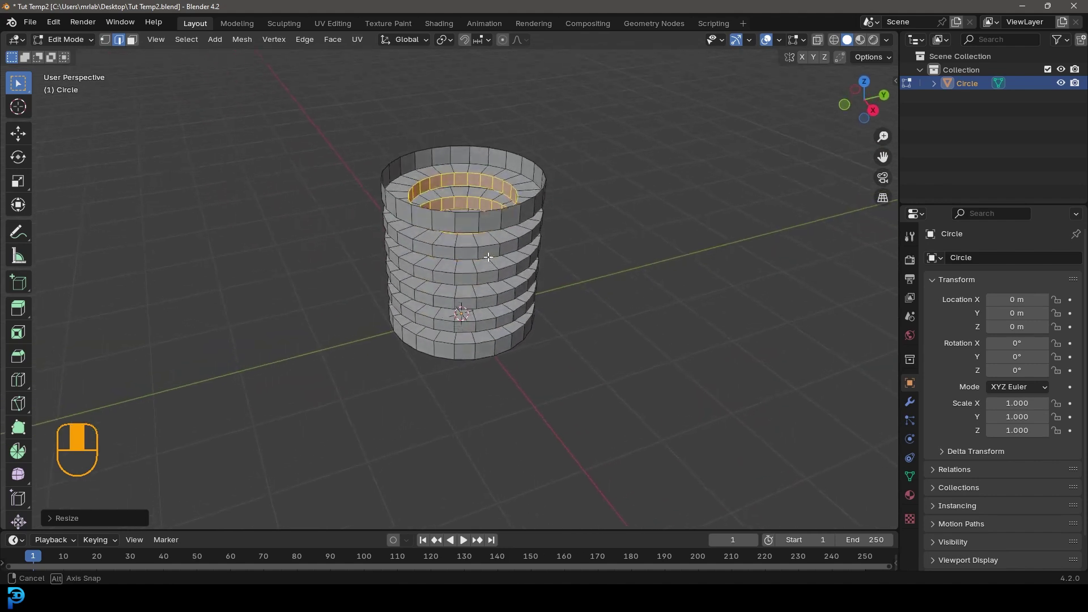
{"action": "key", "text": "alt+a"}
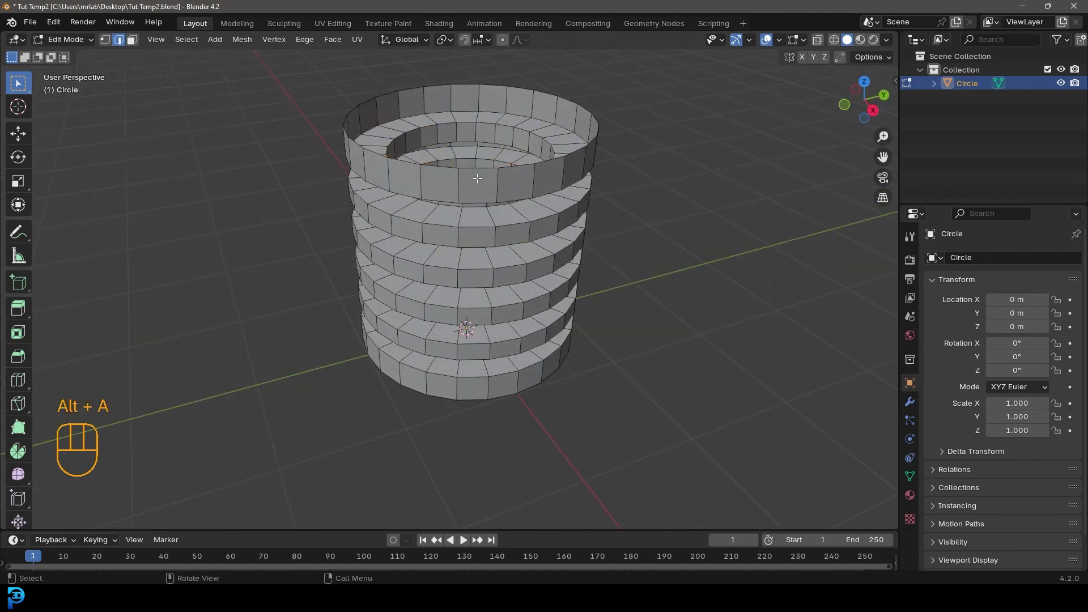
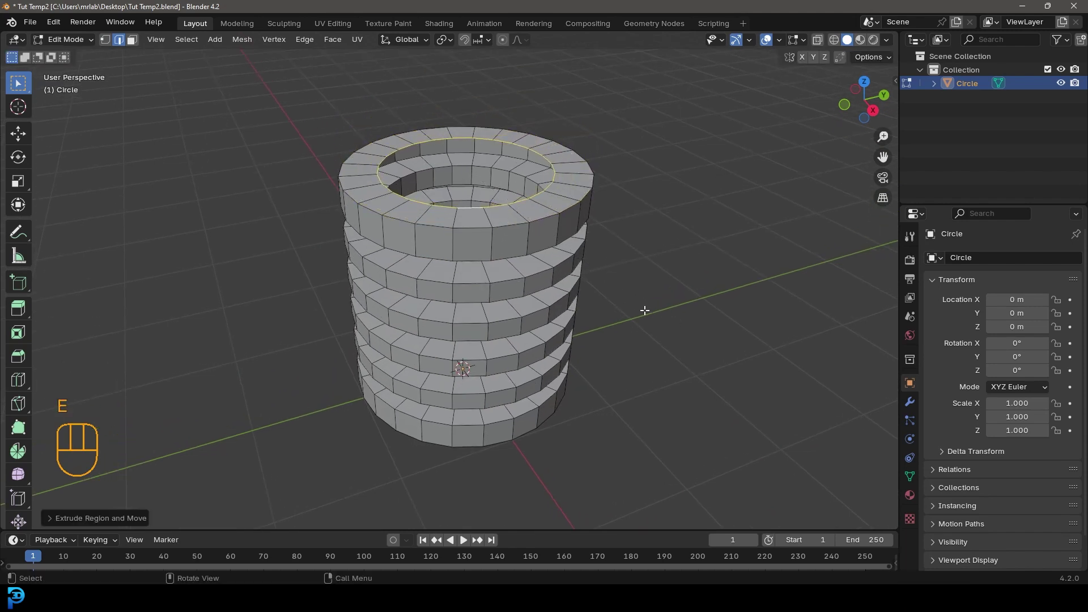
- Cap the top opening with a face and extrude the bottom rim inward to a small opening
{"action": "key", "text": "f"}
{"action": "key", "text": "e"}
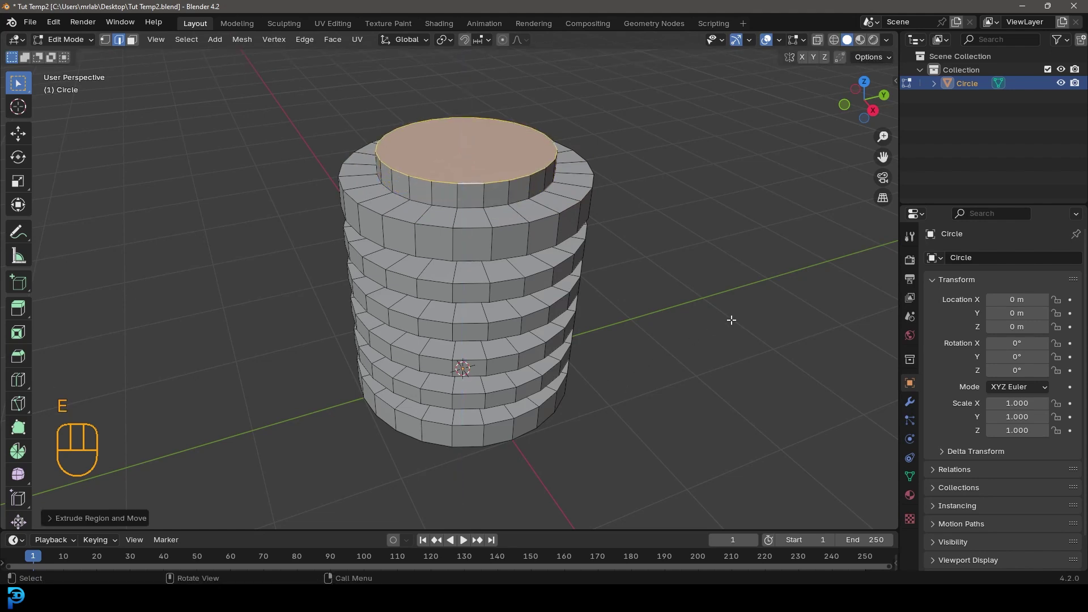
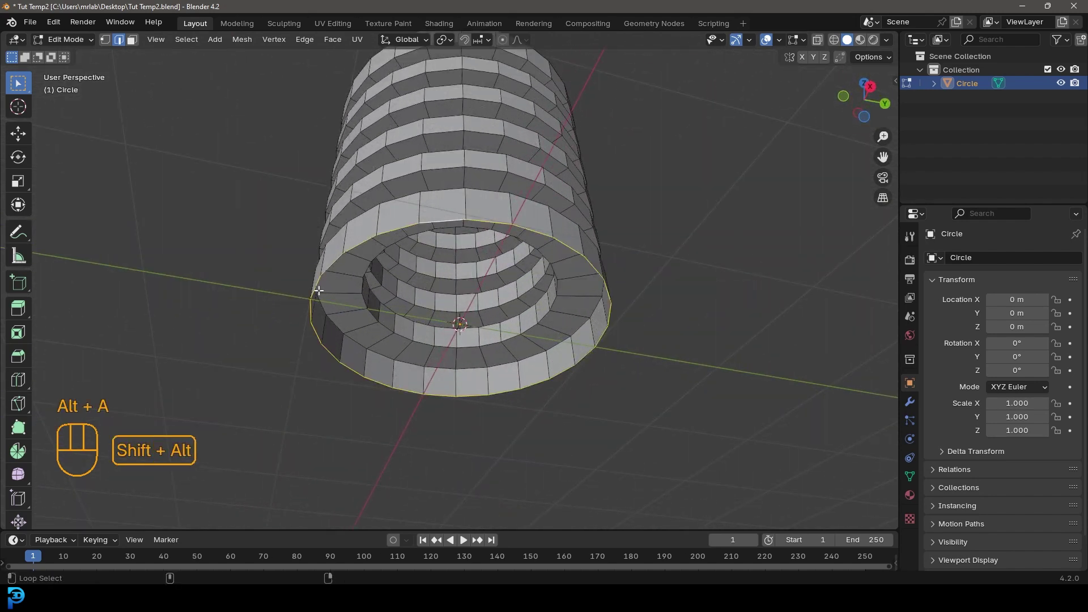
{"action": "middle_click", "coordinate": [617, 359]}
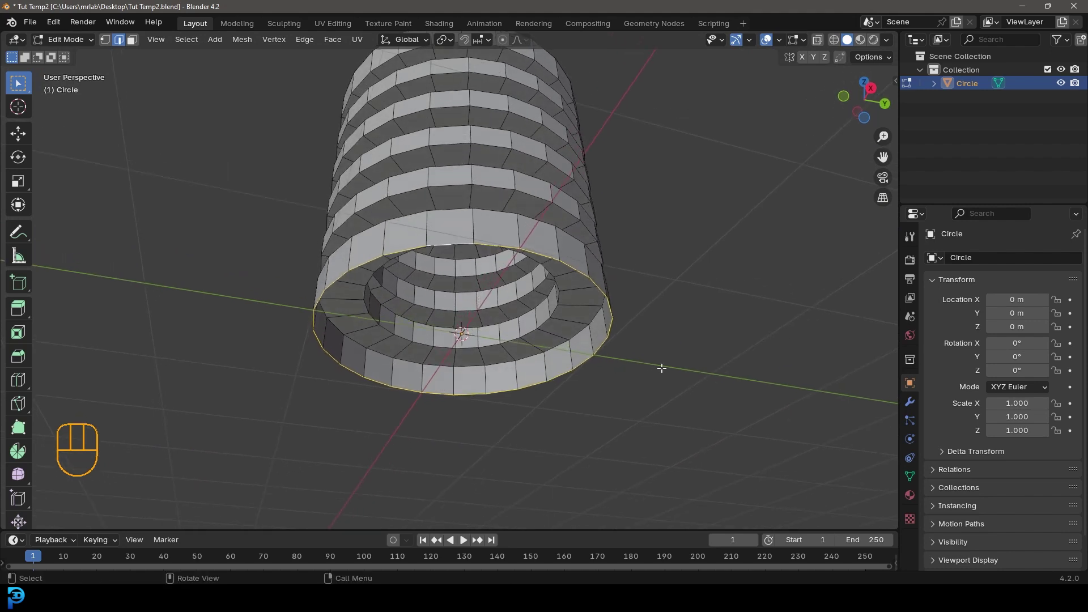
{"action": "key", "text": "e"}
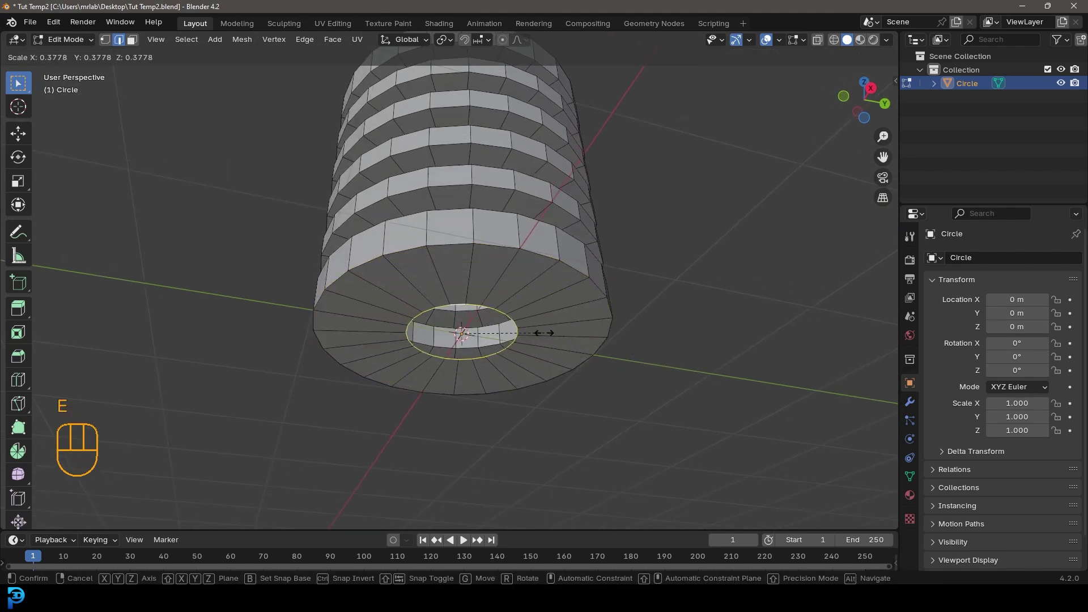
- Extrude the small bottom opening downward into a handle and taper its end slightly
{"action": "middle_click", "coordinate": [528, 309]}
{"action": "key", "text": "e"}
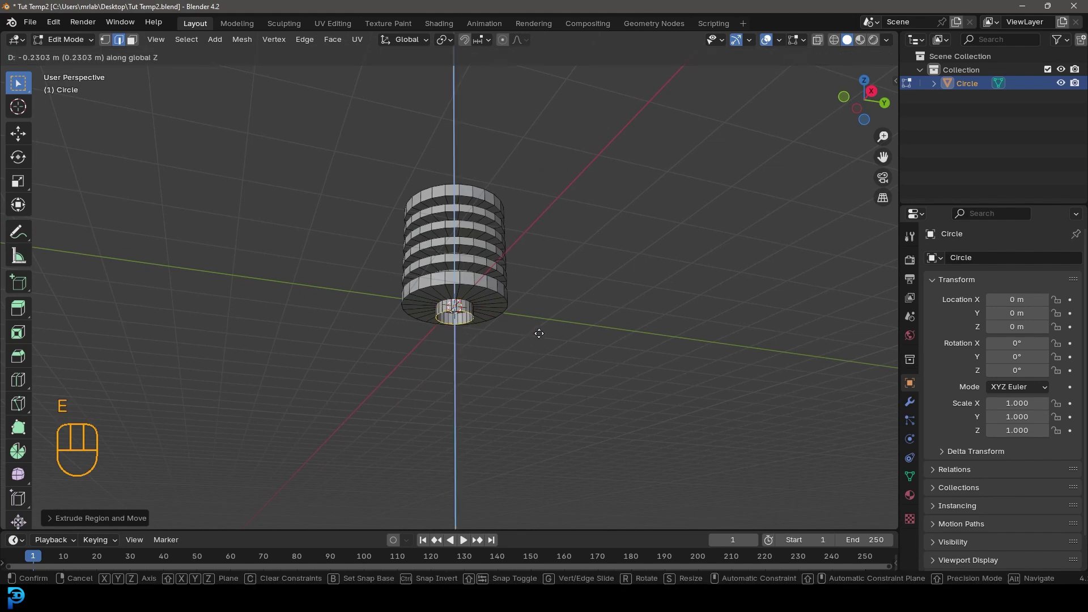
{"action": "key", "text": "s"}
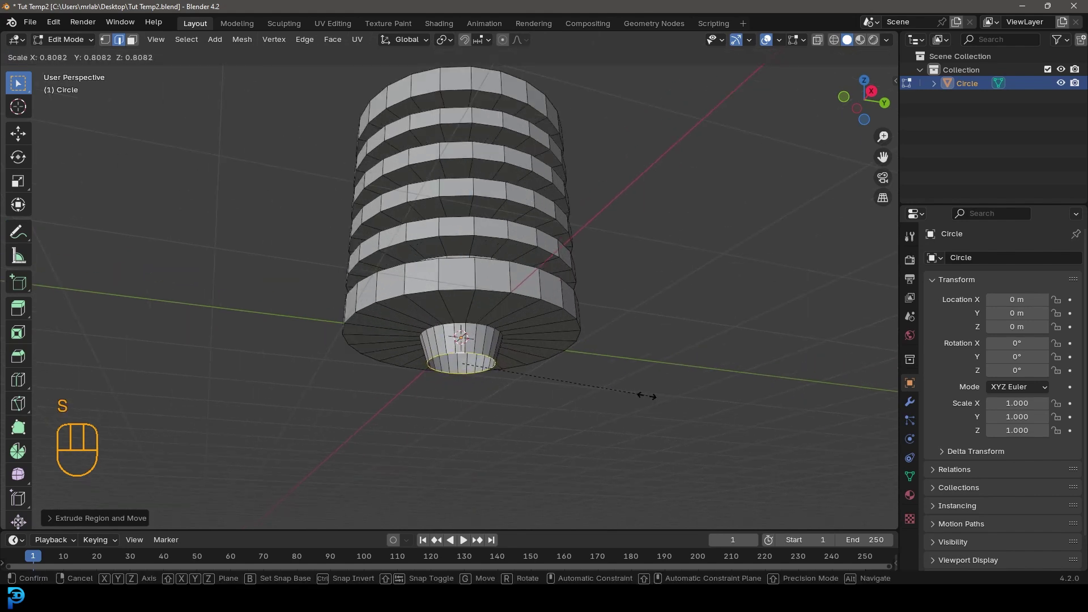
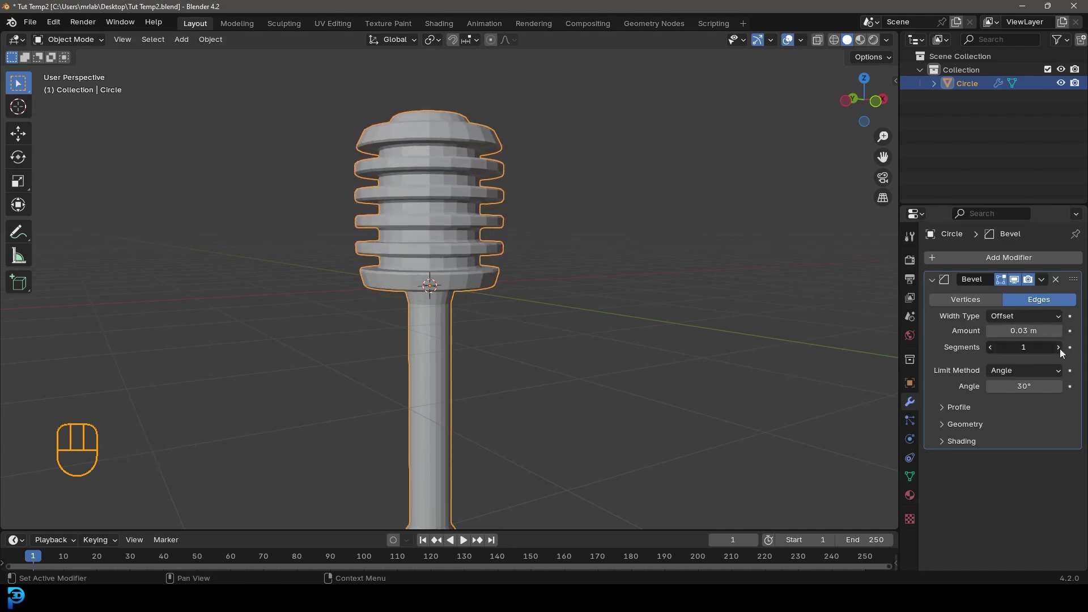
- Raise the Bevel segments to 3, add a Subdivision Surface modifier and apply both
{"action": "left_click", "coordinate": [1064, 353]}
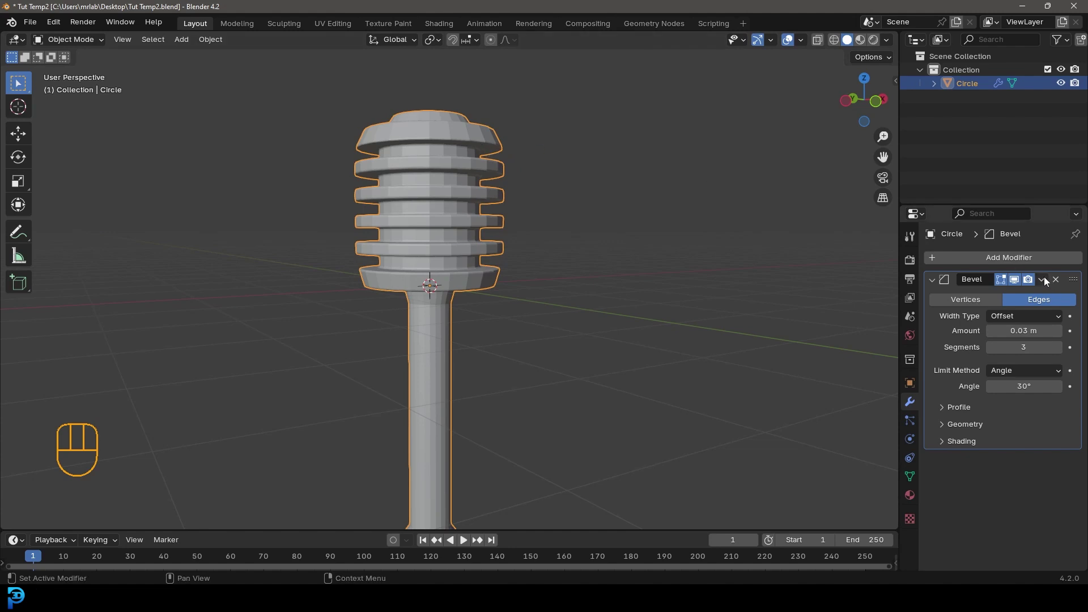
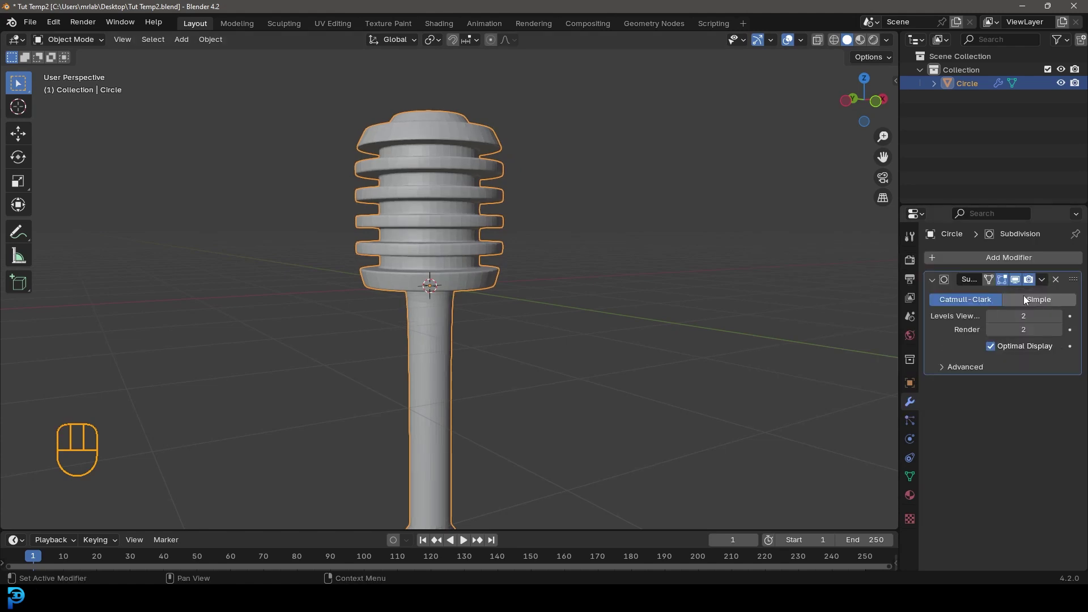
{"action": "left_click_drag", "start_coordinate": [1045, 279], "coordinate": [753, 317]}
{"action": "left_click_drag", "start_coordinate": [507, 330], "coordinate": [505, 342]}
{"action": "middle_click", "coordinate": [533, 358]}
{"action": "left_click_drag", "start_coordinate": [481, 185], "coordinate": [495, 266]}
- In Edit Mode select the whole mesh and fix its normals via the Normals menu
{"action": "key", "text": "Tab"}
{"action": "left_click_drag", "start_coordinate": [529, 276], "coordinate": [535, 270]}
{"action": "key", "text": "a"}
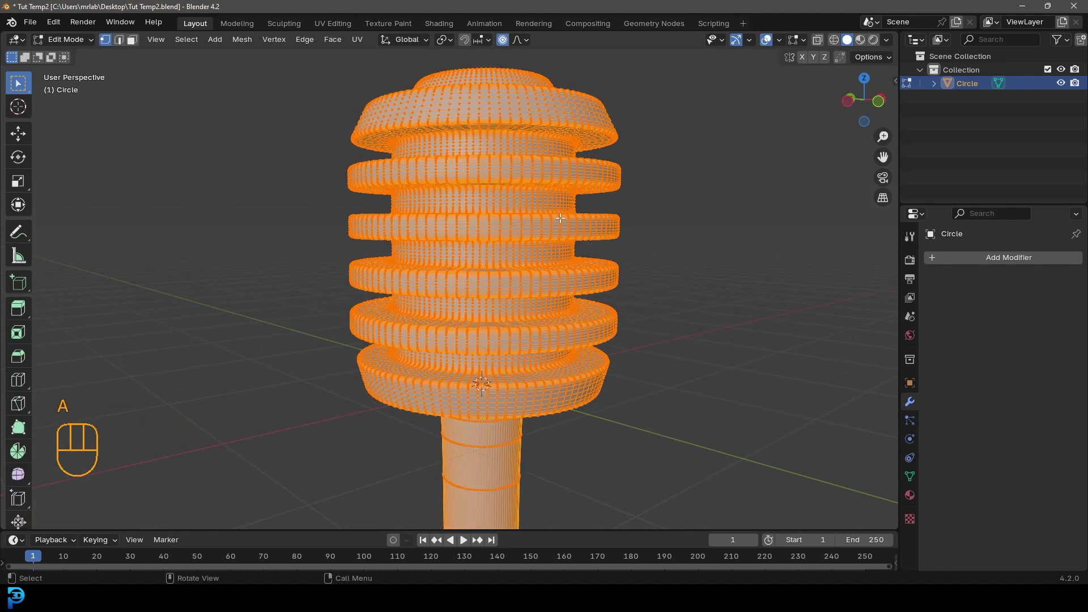
{"action": "key", "text": "alt+n"}
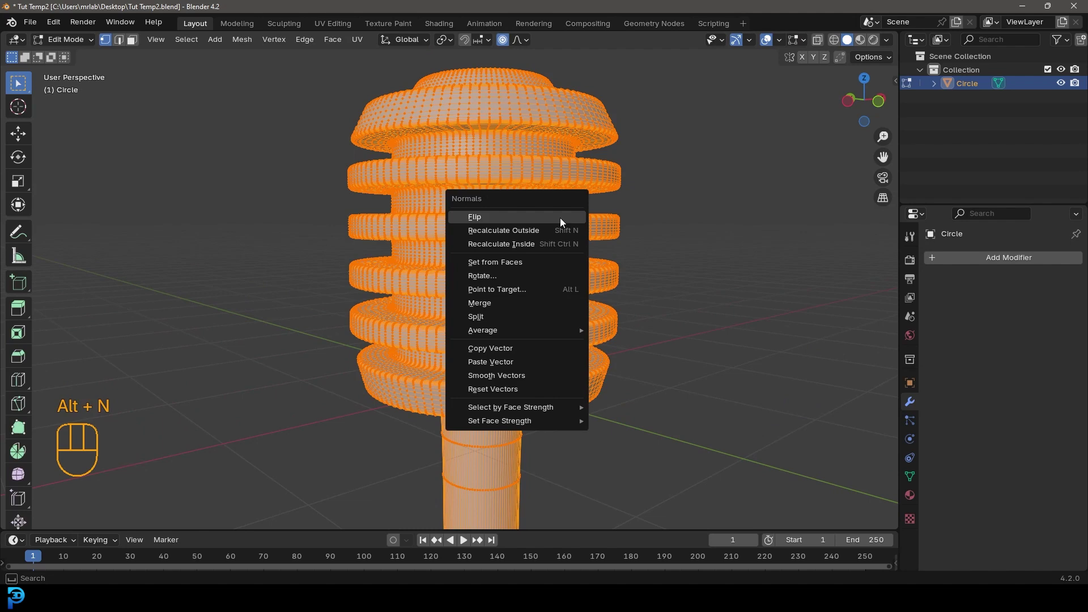
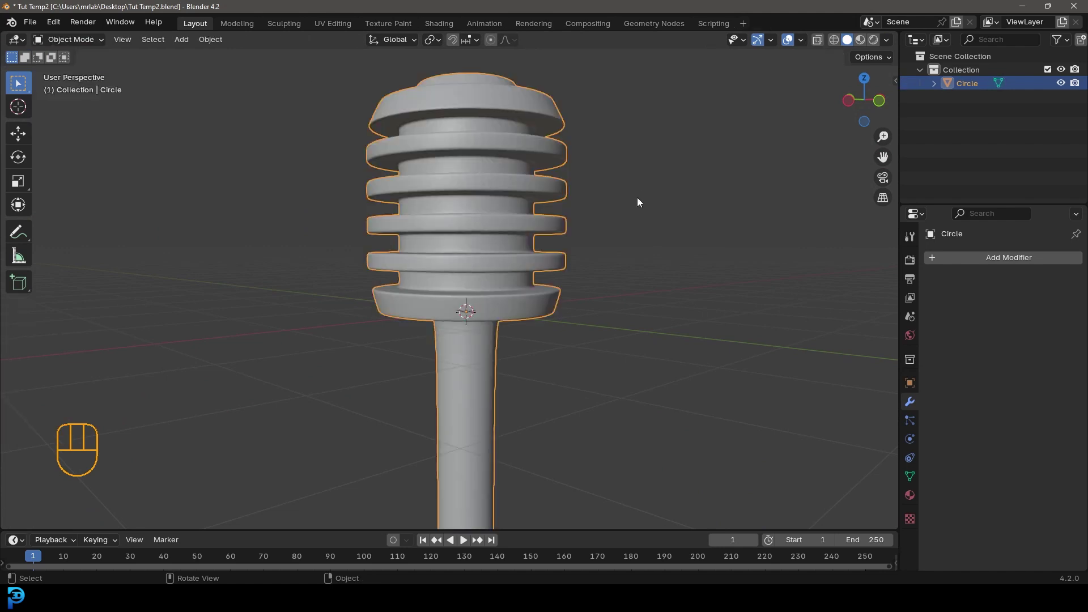
- Tilt the dipper at an angle and move it off centre using front and top views
{"action": "key", "text": "KP_1"}
{"action": "left_click_drag", "start_coordinate": [598, 263], "coordinate": [651, 234]}
{"action": "key", "text": "r"}
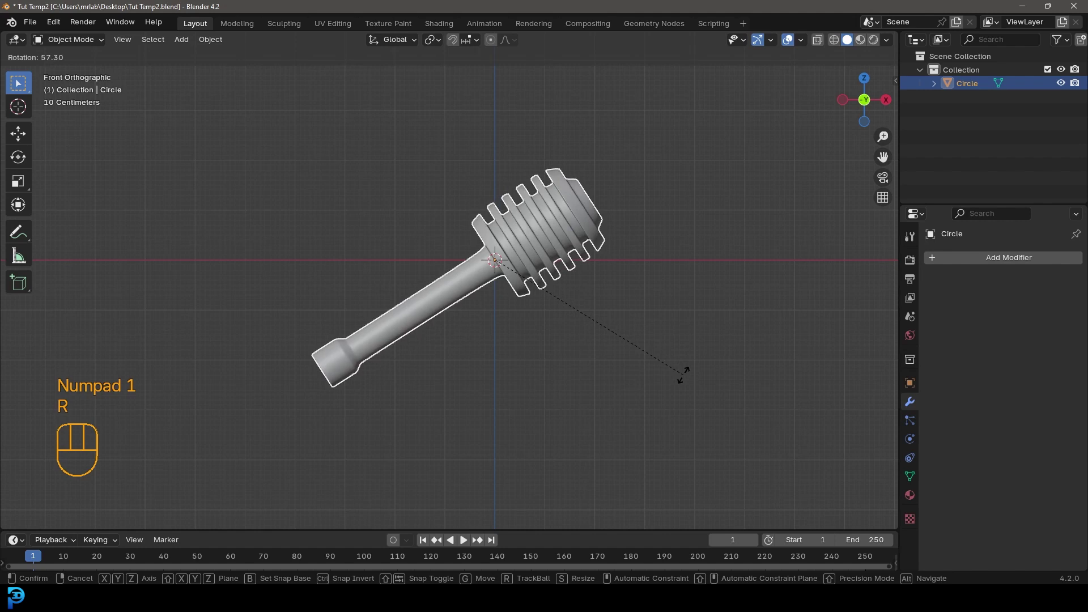
{"action": "key", "text": "KP_7"}
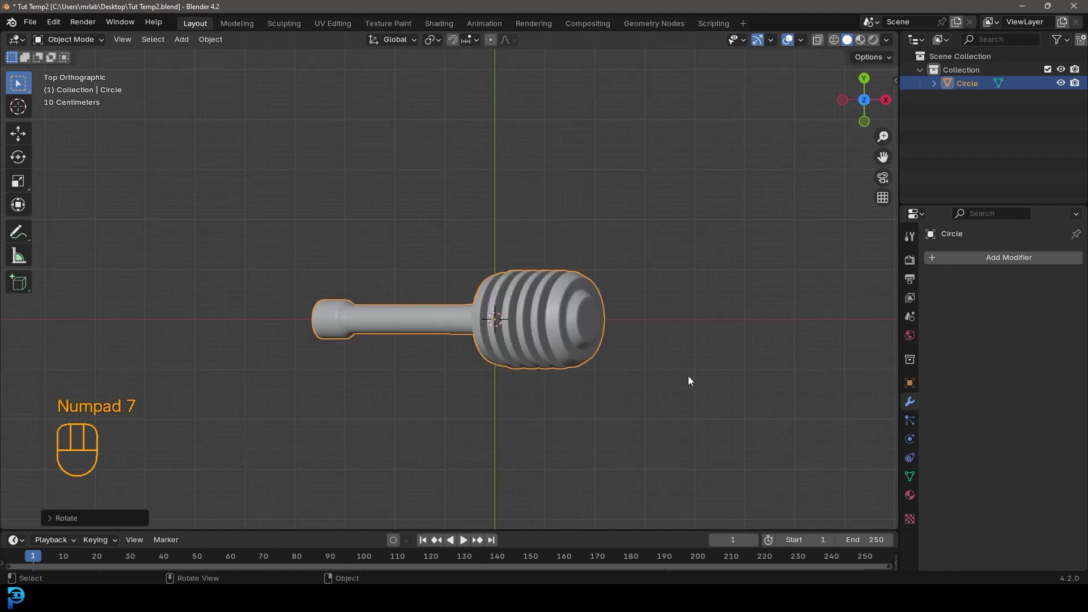
{"action": "key", "text": "r"}
{"action": "key", "text": "g"}
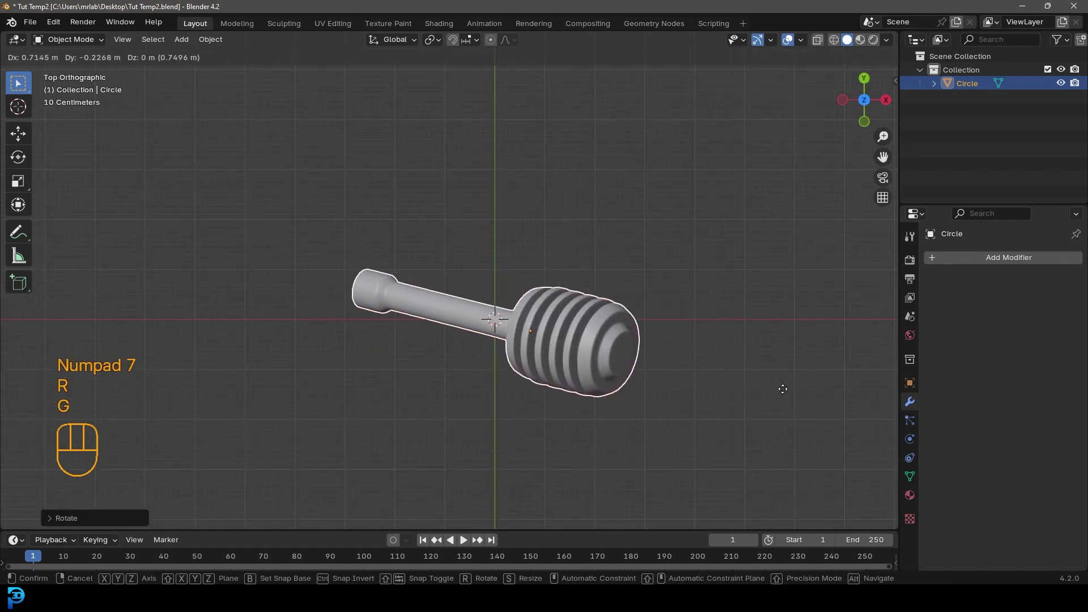
{"action": "key", "text": "KP_1"}
{"action": "middle_click", "coordinate": [691, 356]}
- Add a cube, scale it up and move it along Z so it encloses the dipper
{"action": "key", "text": "shift+a"}
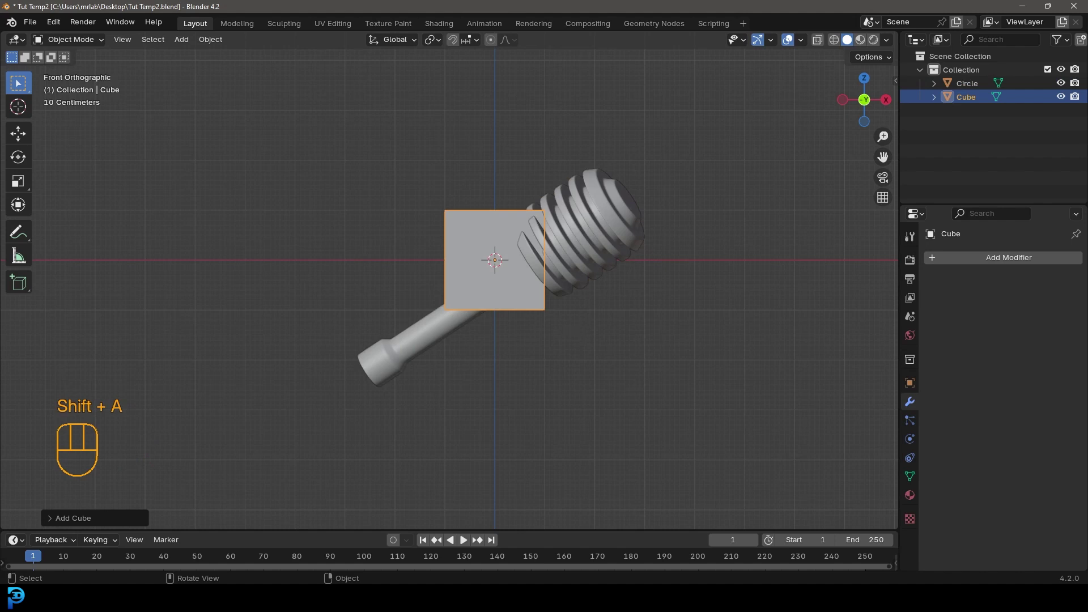
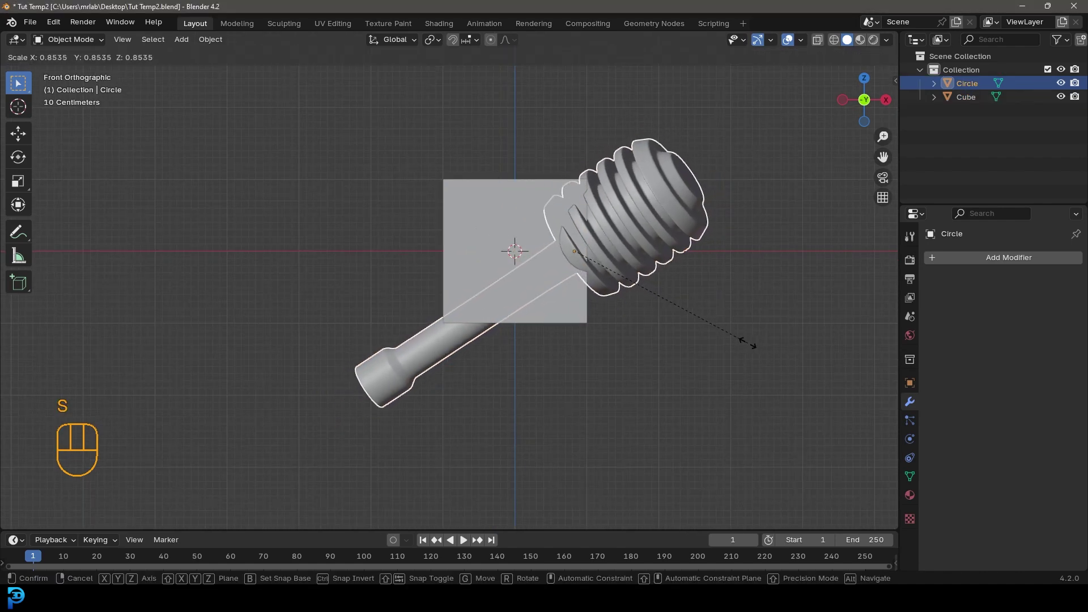
{"action": "key", "text": "ctrl+a"}
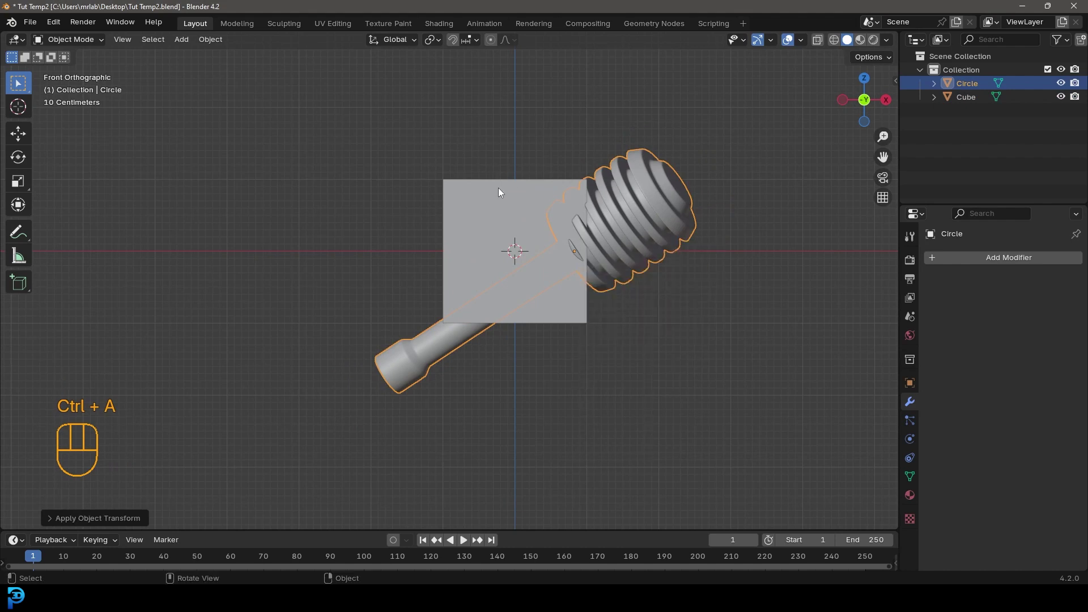
{"action": "left_click", "coordinate": [501, 192]}
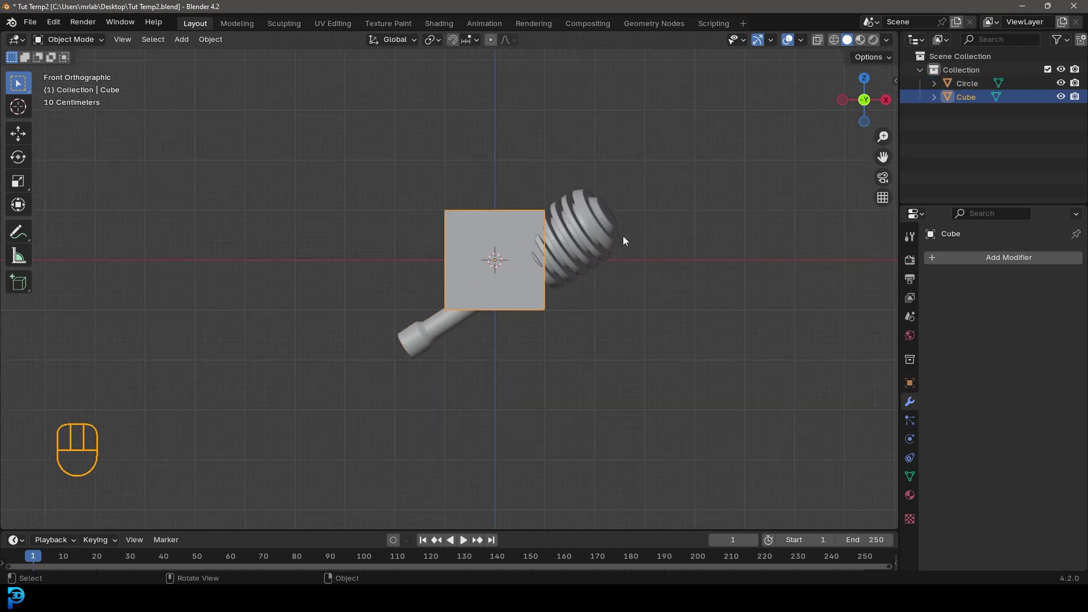
{"action": "key", "text": "z"}
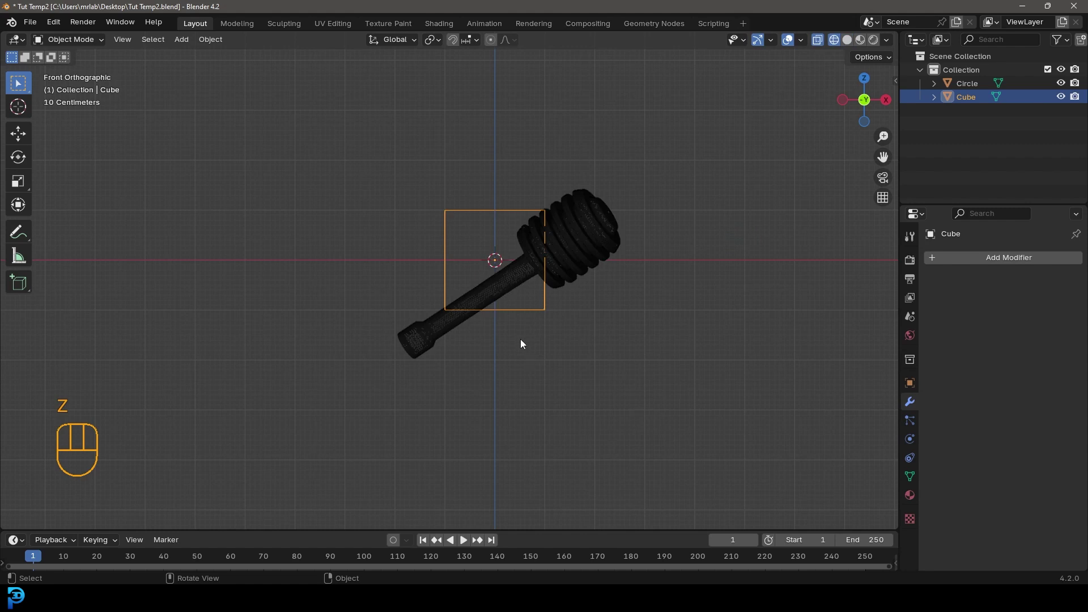
{"action": "key", "text": "s"}
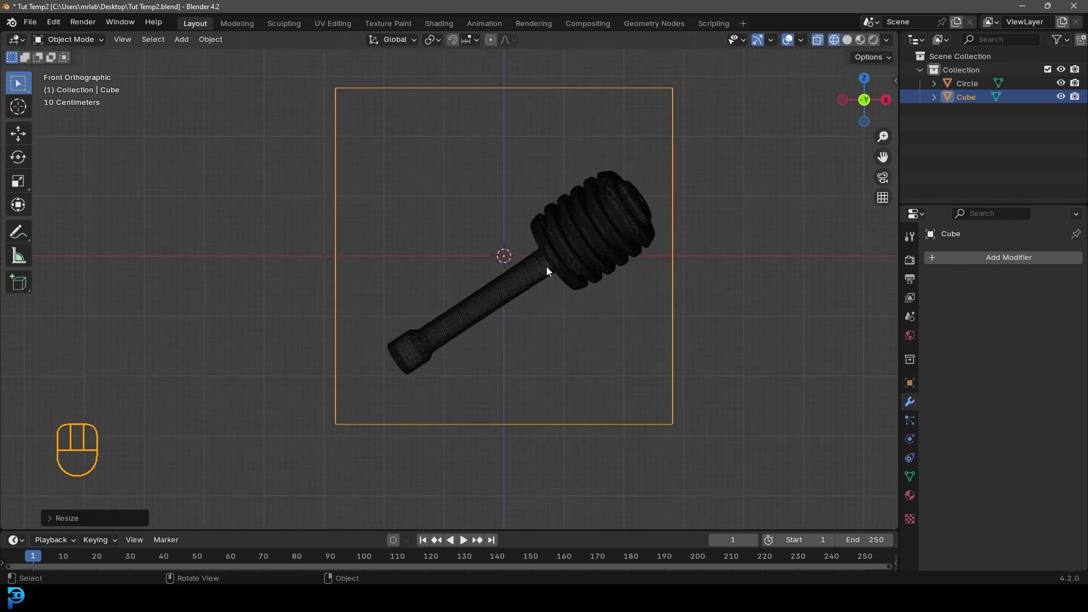
{"action": "left_click", "coordinate": [565, 239]}
{"action": "key", "text": "g"}
{"action": "key", "text": "r"}
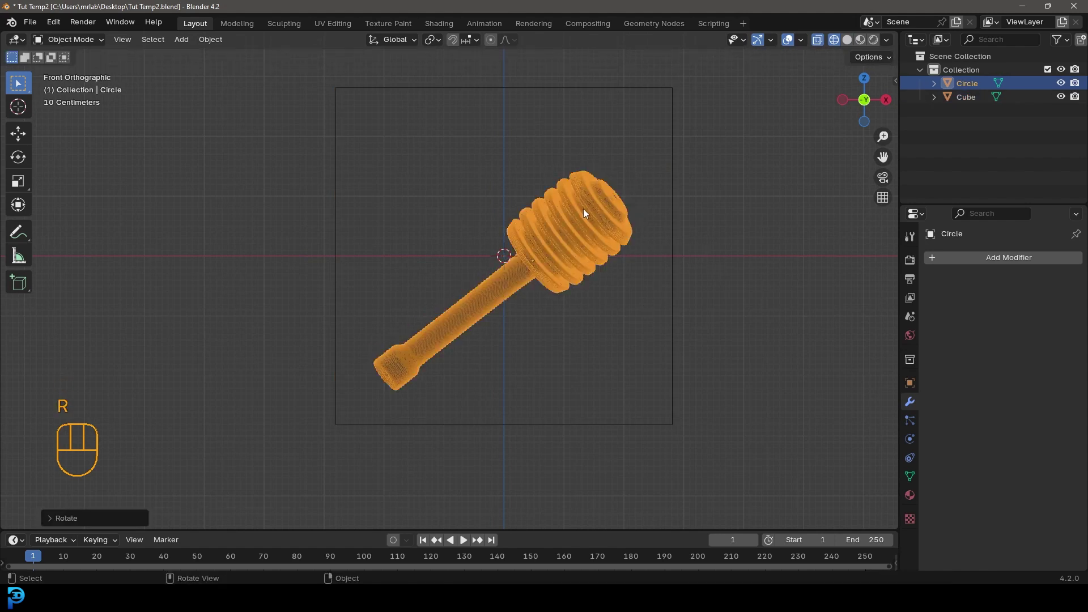
{"action": "left_click", "coordinate": [548, 93]}
{"action": "key", "text": "g"}
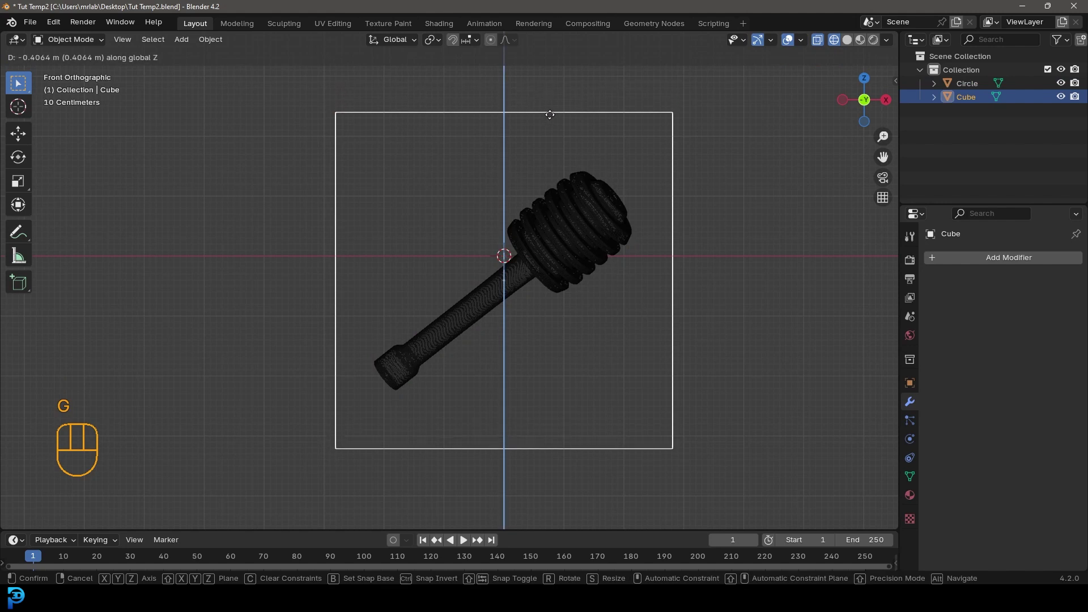
{"action": "key", "text": "z"}
- Switch the viewport to wireframe shading from a perspective angle
{"action": "left_click_drag", "start_coordinate": [648, 263], "coordinate": [591, 269]}
{"action": "key", "text": "z"}
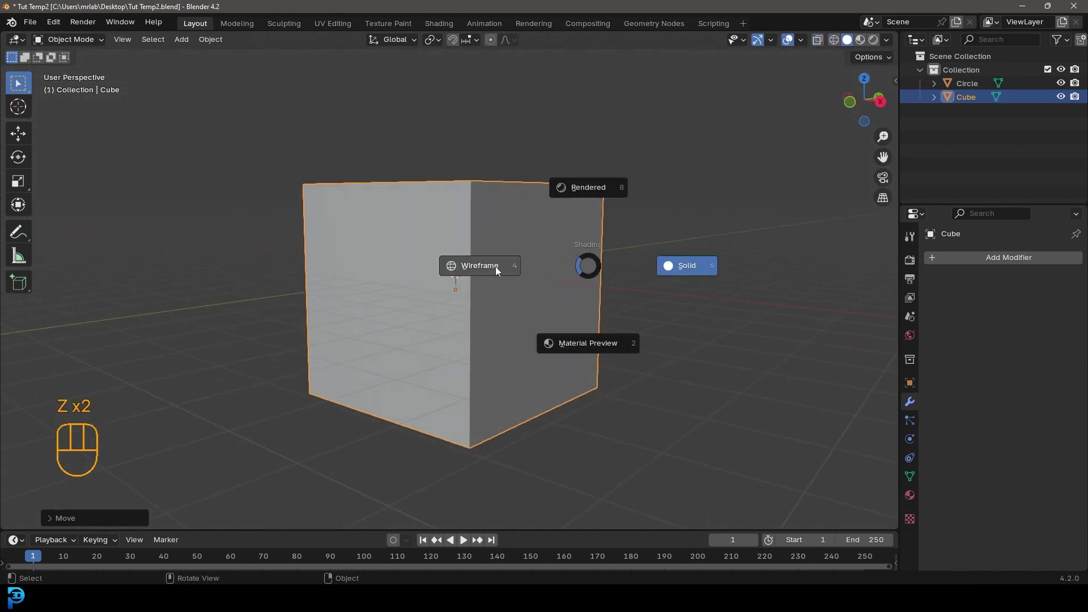
{"action": "left_click_drag", "start_coordinate": [582, 280], "coordinate": [641, 271]}
{"action": "middle_click", "coordinate": [617, 298]}
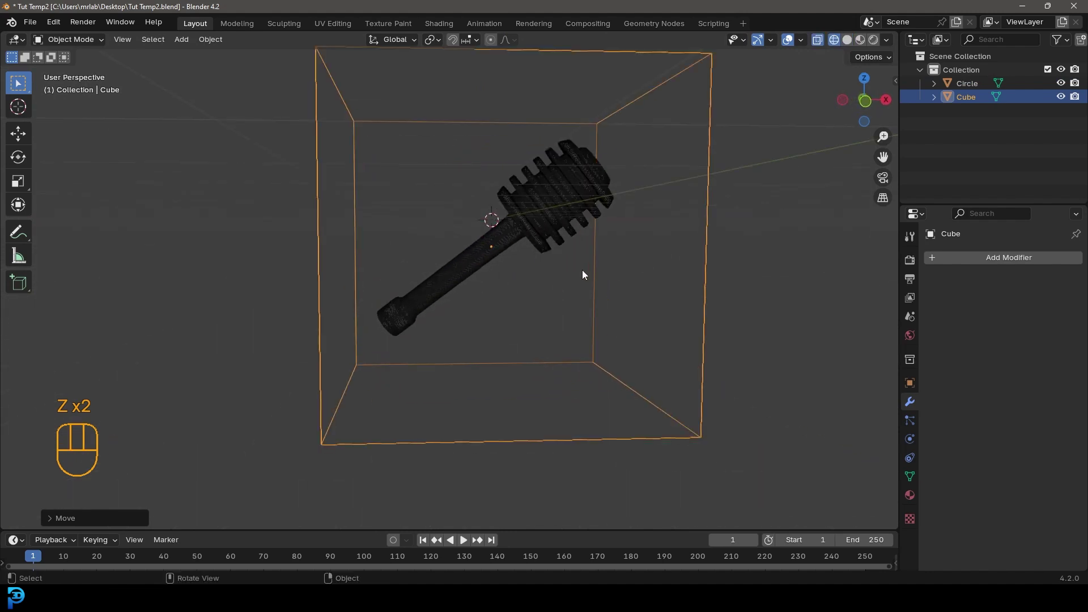
- Add a UV sphere, shrink it and place it just above the dipper's ribbed head
{"action": "key", "text": "shift+a"}
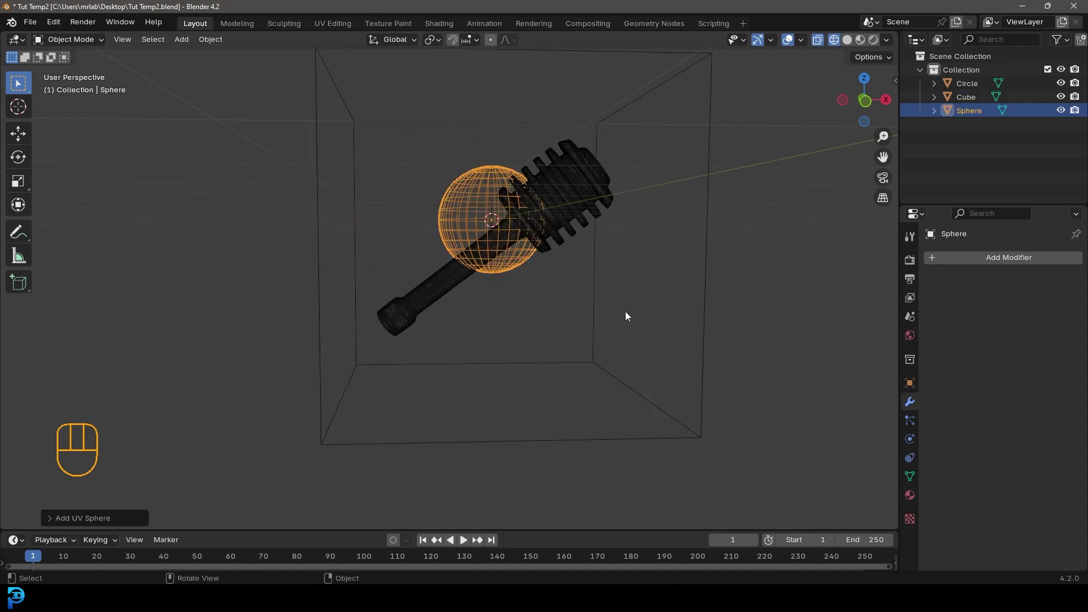
{"action": "key", "text": "s"}
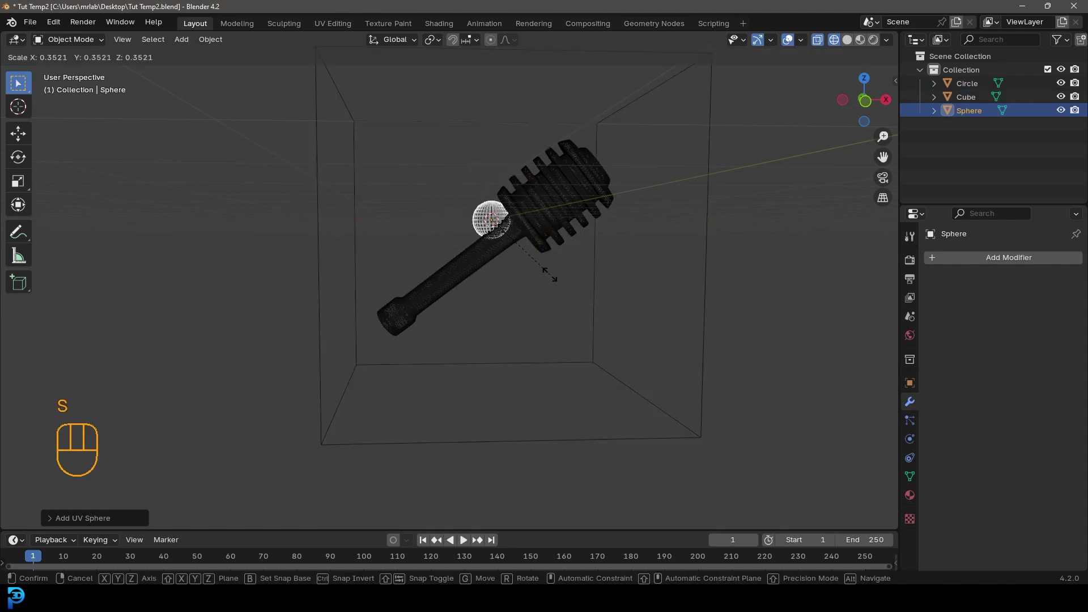
{"action": "key", "text": "KP_1"}
{"action": "key", "text": "g"}
{"action": "middle_click", "coordinate": [554, 174]}
{"action": "key", "text": "g"}
{"action": "key", "text": "KP_3"}
{"action": "key", "text": "g"}
{"action": "key", "text": "KP_1"}
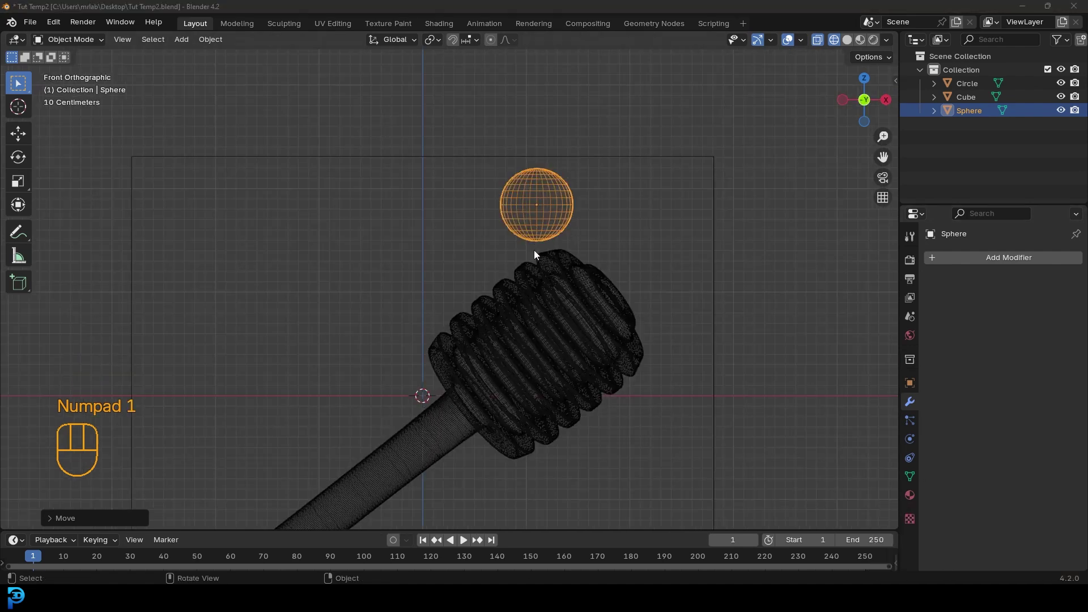
- Save the Blender file
{"action": "key", "text": "ctrl+s"}
{"action": "key", "text": "ctrl+s"}
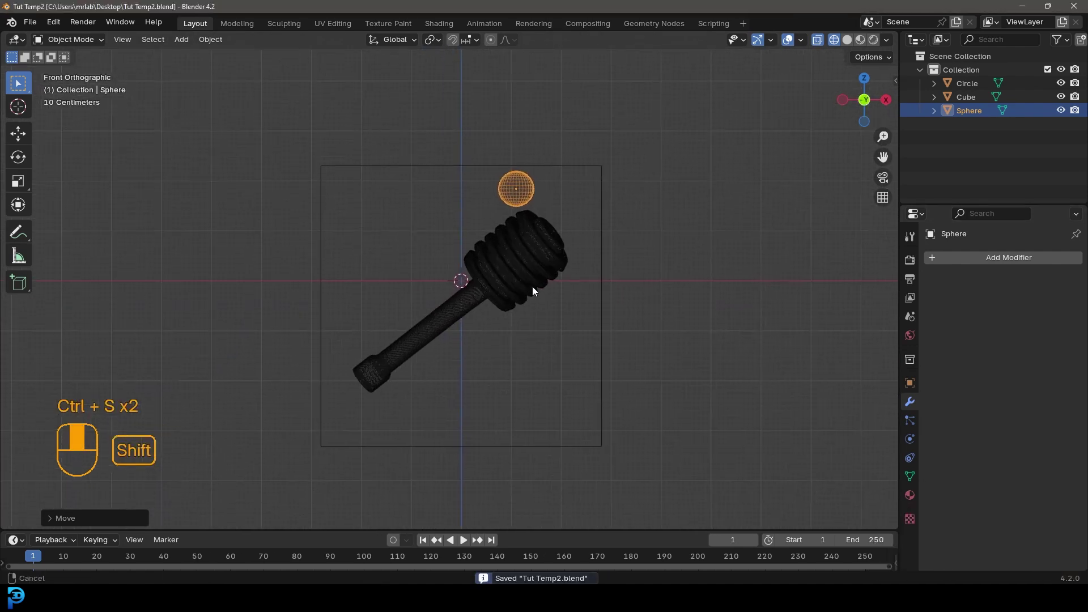
{"action": "middle_click", "coordinate": [537, 290]}
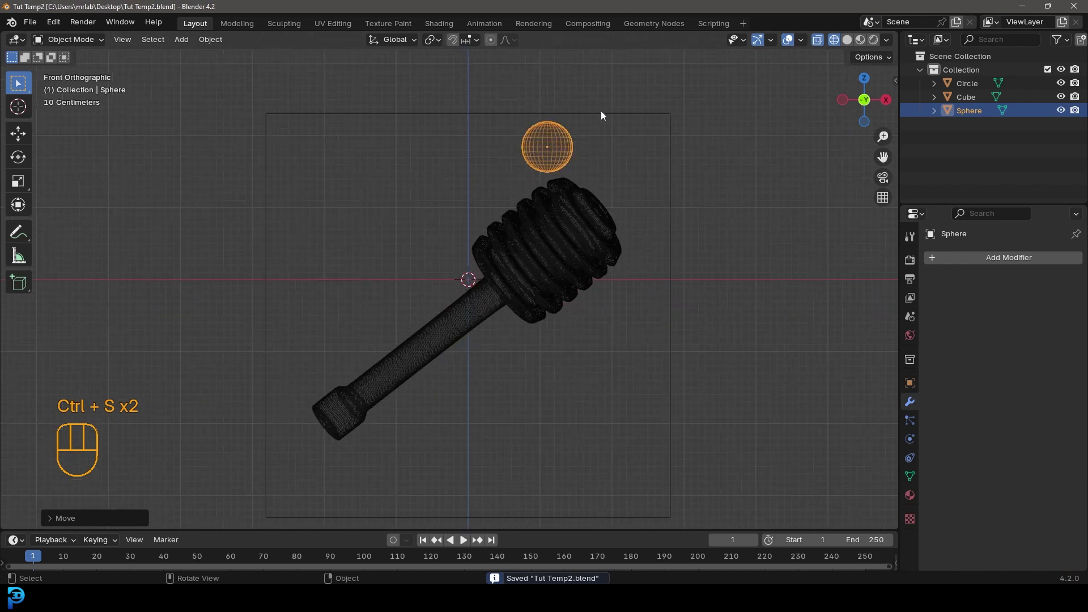
- Make the cube a liquid fluid domain with diffusion, cache ending at frame 100 and cache type All
{"action": "left_click", "coordinate": [607, 116]}
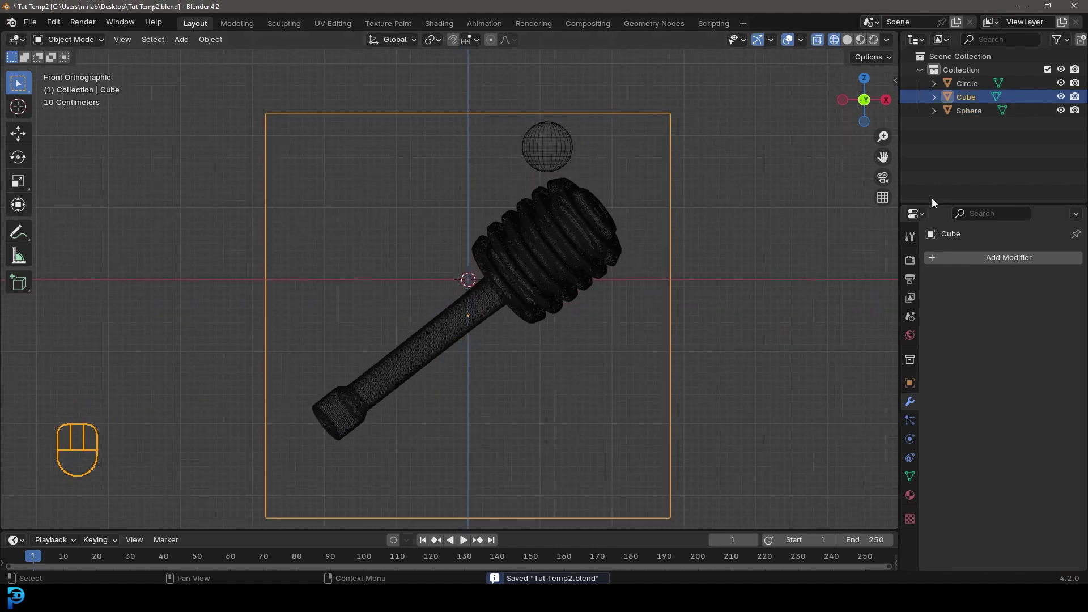
{"action": "left_click", "coordinate": [915, 443]}
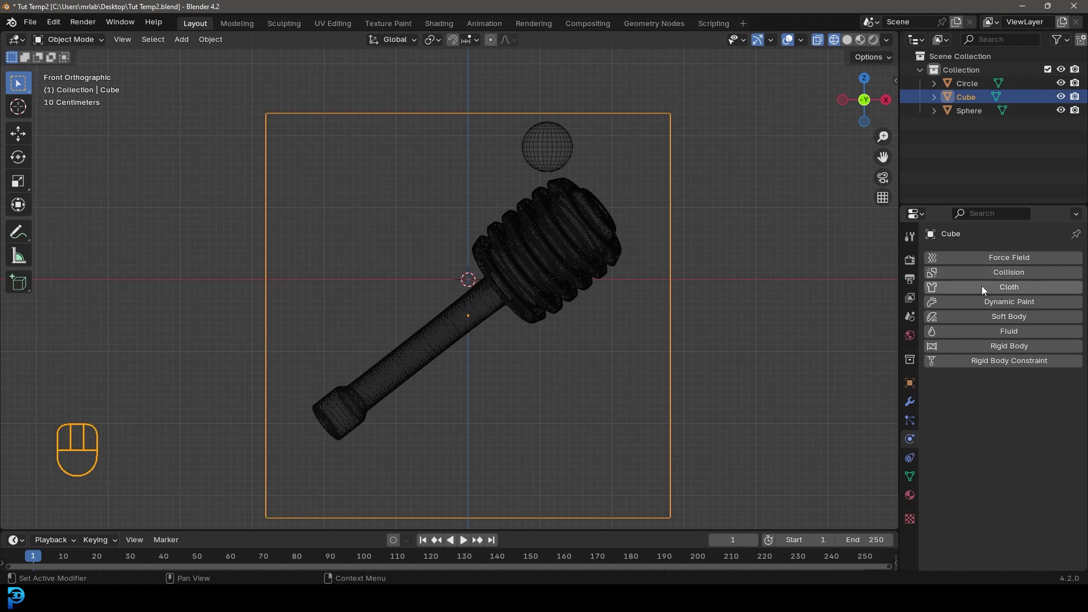
{"action": "left_click_drag", "start_coordinate": [1013, 337], "coordinate": [1019, 435]}
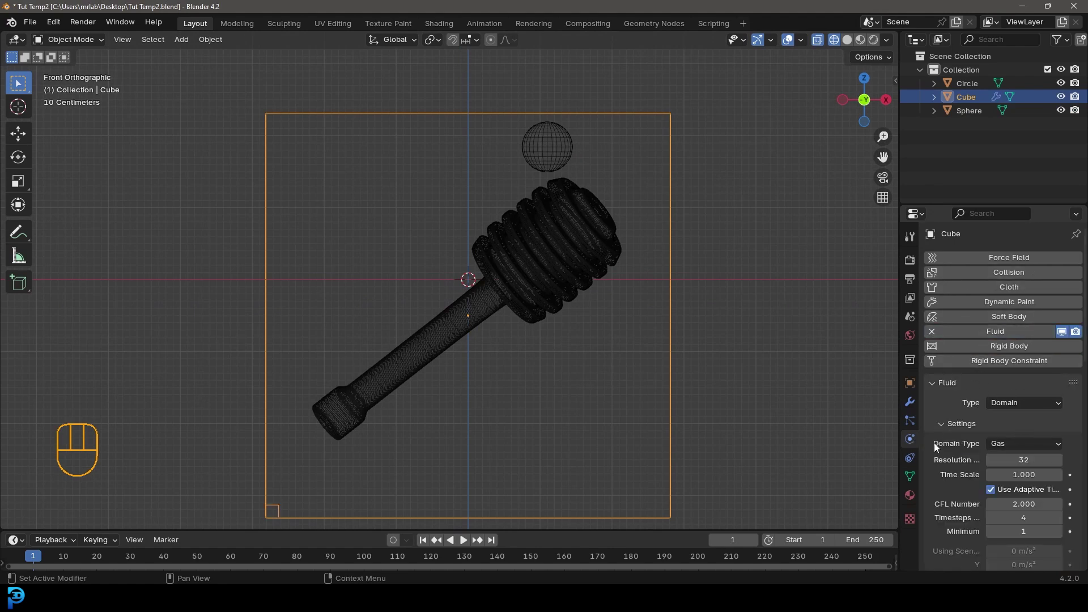
{"action": "left_click_drag", "start_coordinate": [1011, 450], "coordinate": [1008, 476]}
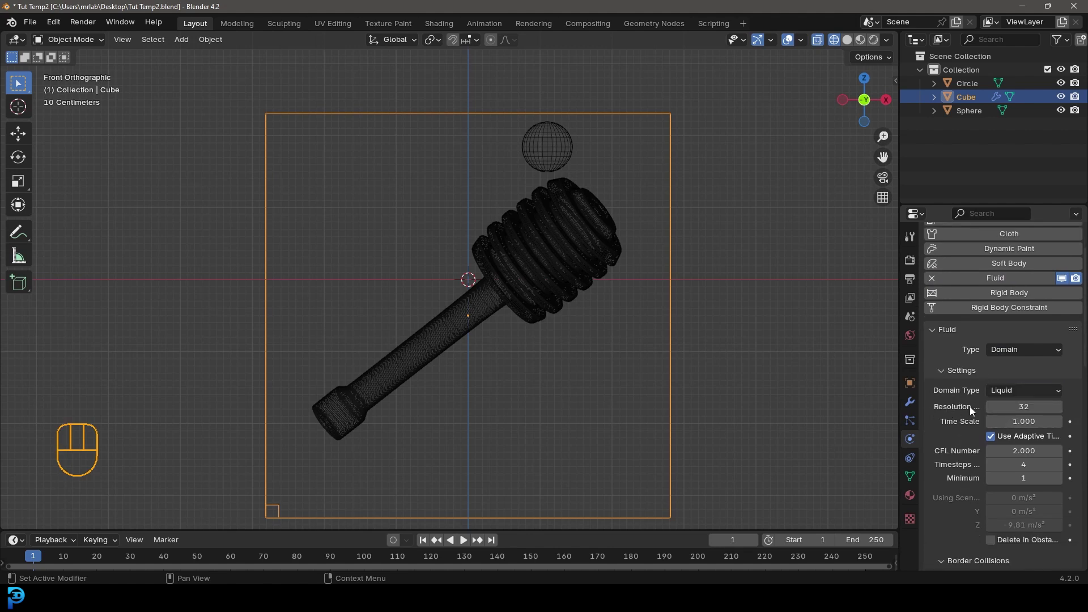
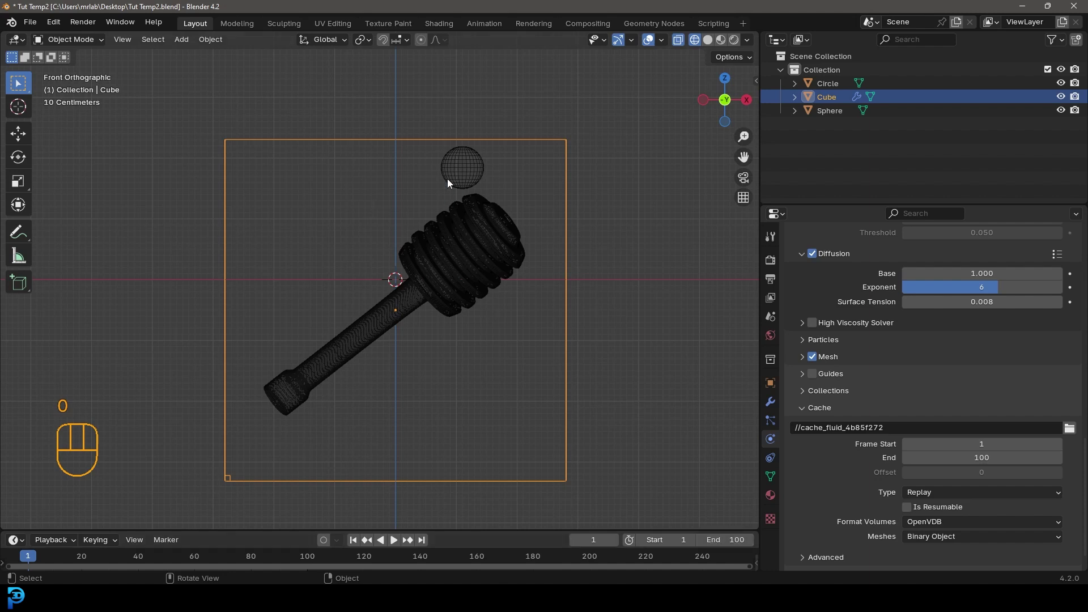
{"action": "middle_click", "coordinate": [521, 225]}
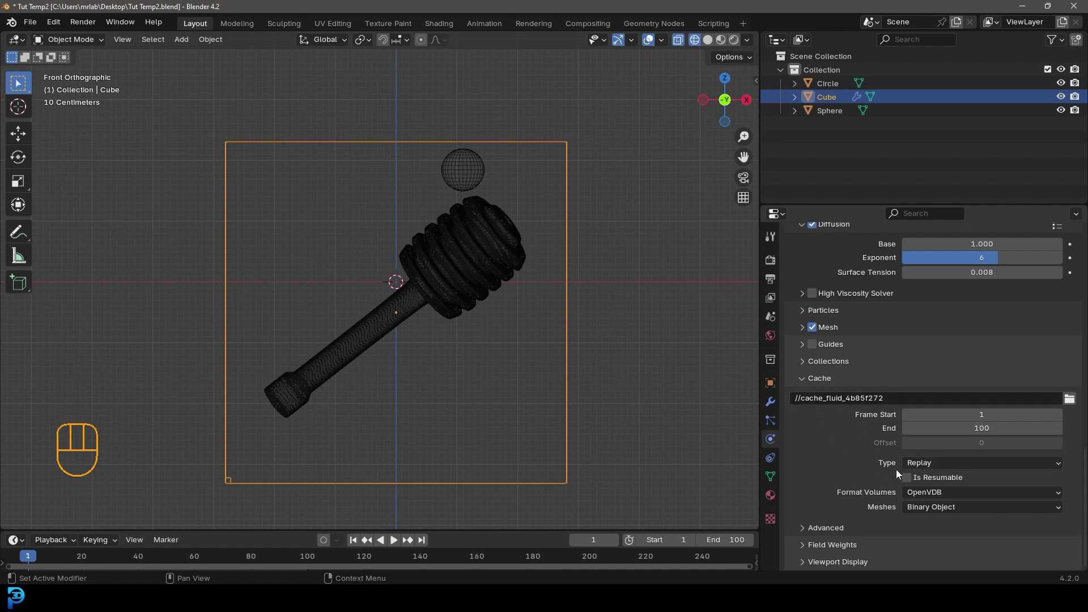
{"action": "left_click_drag", "start_coordinate": [923, 467], "coordinate": [928, 510]}
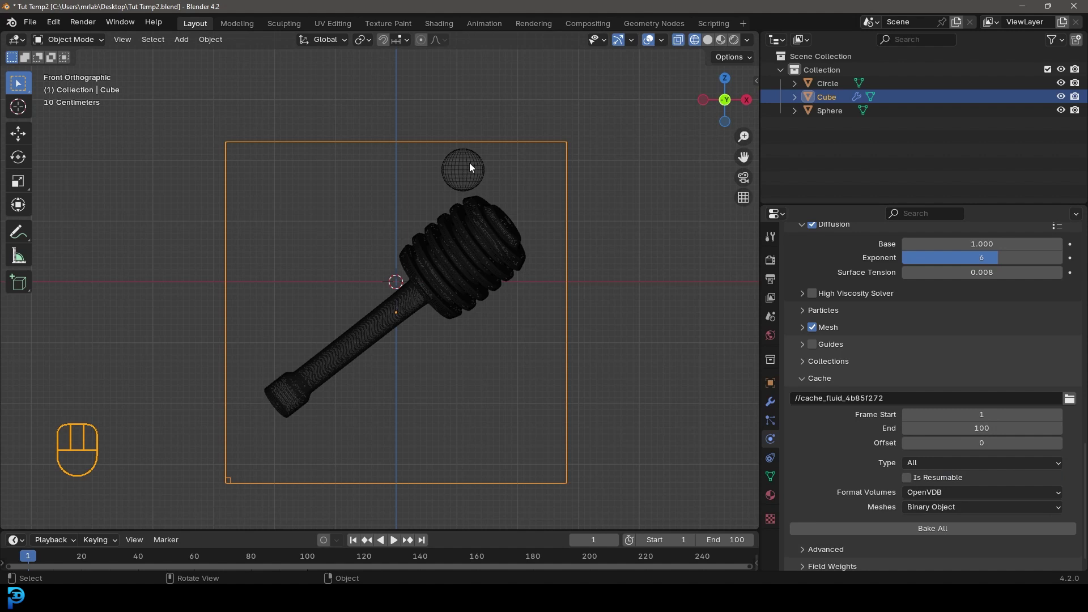
- Make the sphere a liquid fluid Flow source with Inflow behaviour
{"action": "left_click", "coordinate": [473, 162]}
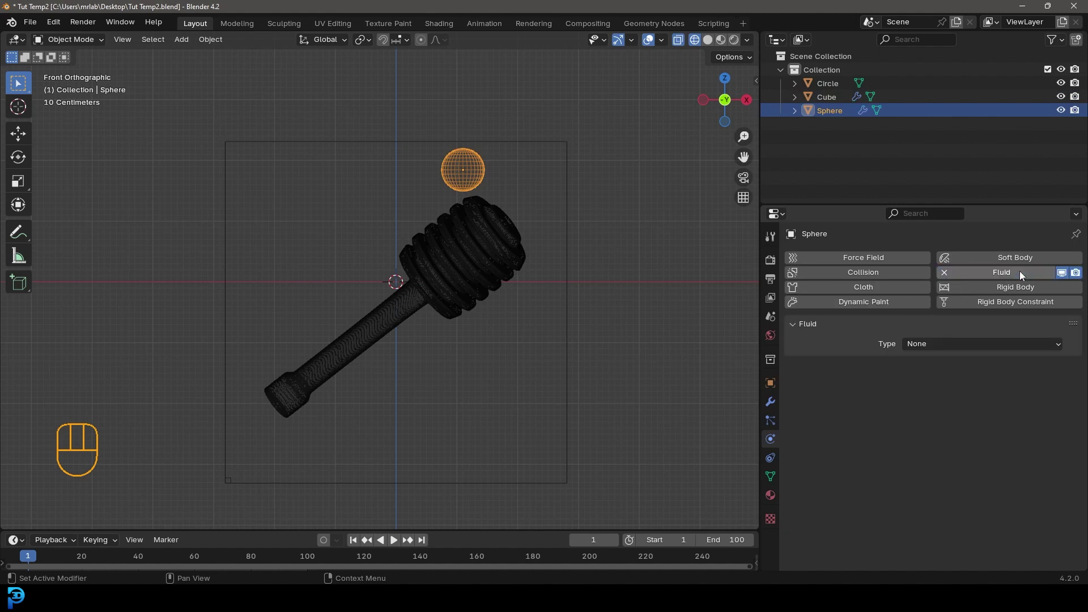
{"action": "left_click_drag", "start_coordinate": [932, 344], "coordinate": [930, 391]}
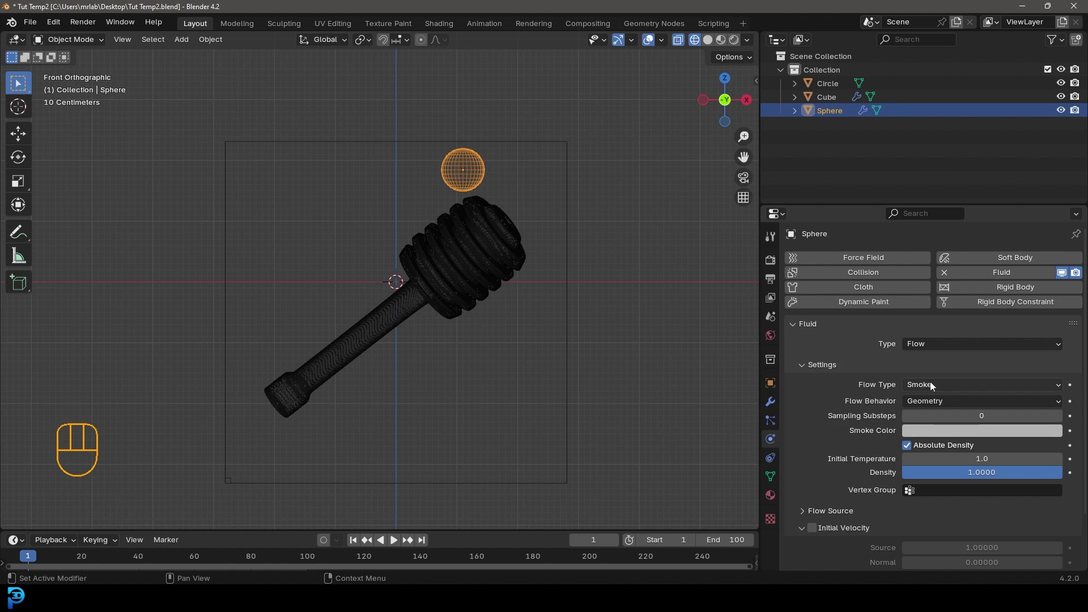
{"action": "left_click_drag", "start_coordinate": [933, 386], "coordinate": [932, 447]}
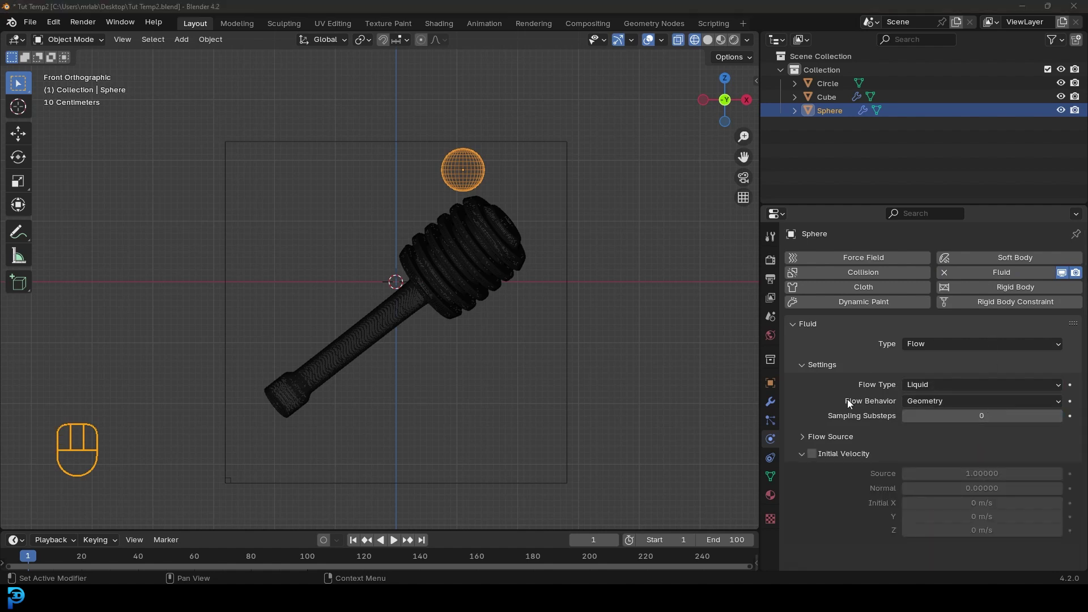
{"action": "left_click", "coordinate": [938, 402]}
{"action": "left_click_drag", "start_coordinate": [938, 402], "coordinate": [942, 418]}
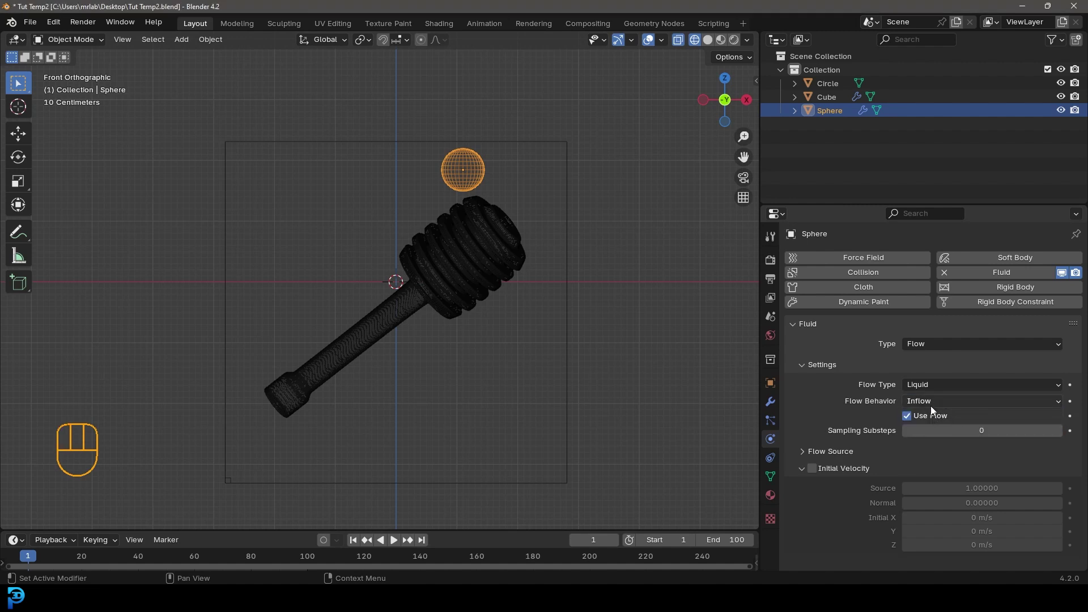
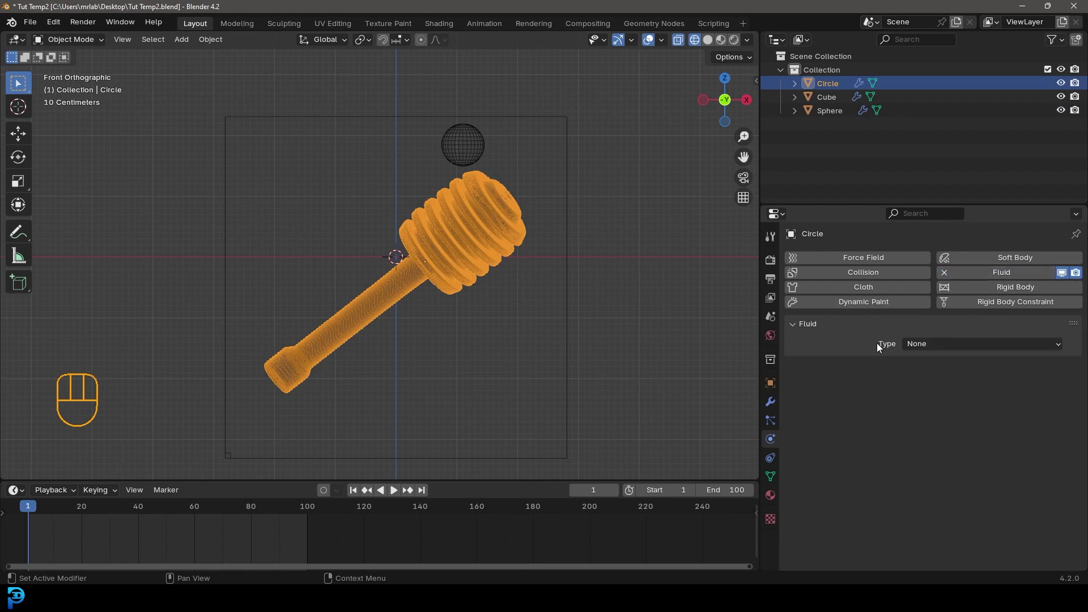
- Make the dipper a fluid Effector of Collision type
{"action": "left_click_drag", "start_coordinate": [931, 351], "coordinate": [930, 403]}
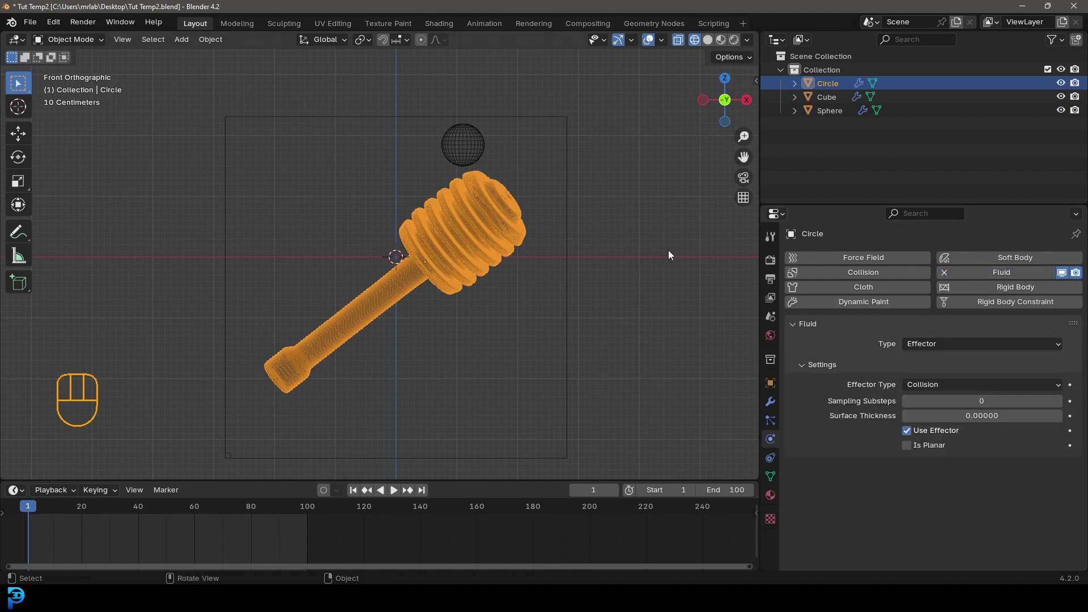
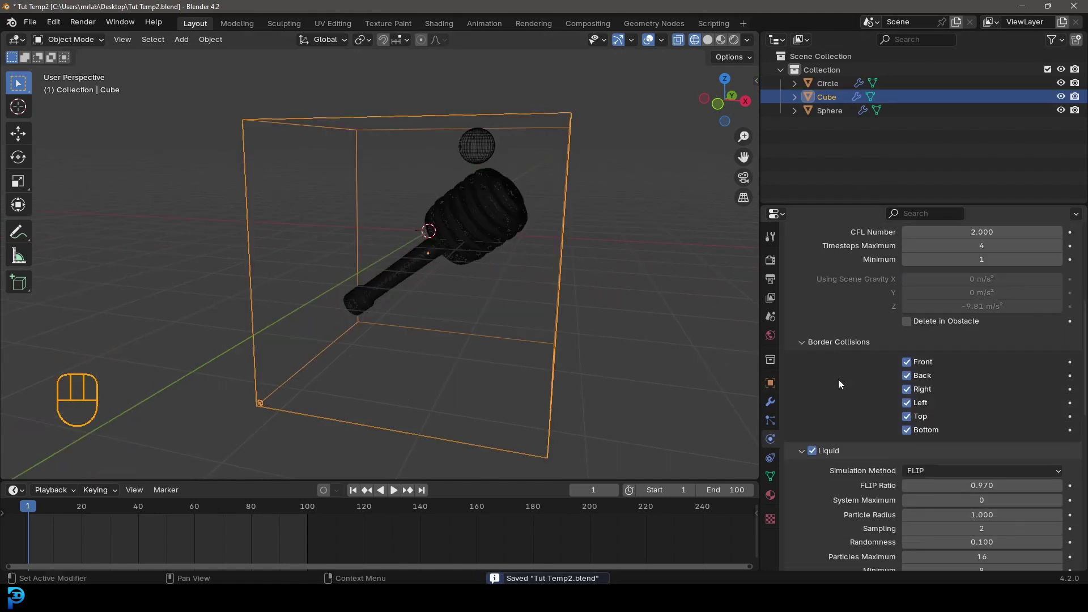
- Save the file, make the bake resumable and start baking the fluid simulation
{"action": "key", "text": "ctrl+s"}
{"action": "key", "text": "ctrl+s"}
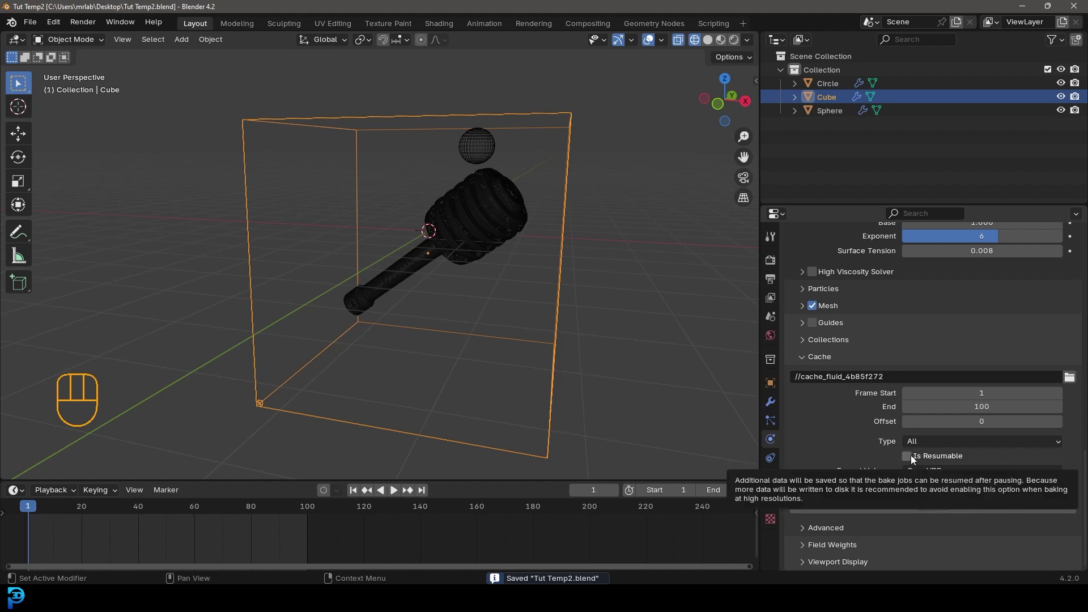
{"action": "left_click_drag", "start_coordinate": [913, 461], "coordinate": [615, 262]}
{"action": "key", "text": "ctrl+s"}
{"action": "key", "text": "ctrl+s"}
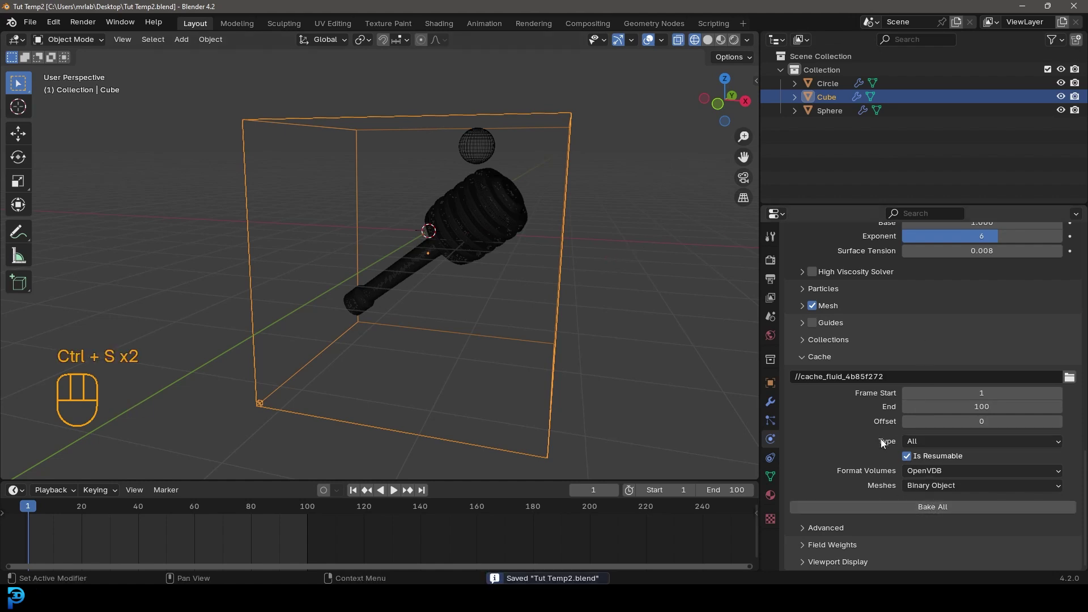
{"action": "left_click", "coordinate": [910, 510]}
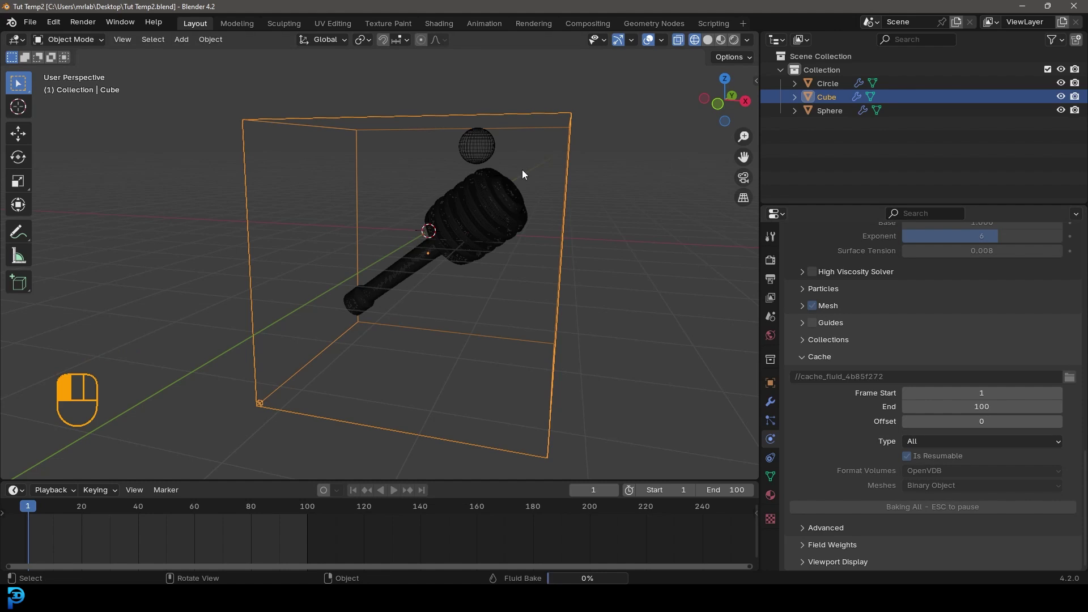
- Switch to solid shading, play back and orbit around the partly baked honey drip
{"action": "middle_click", "coordinate": [516, 175]}
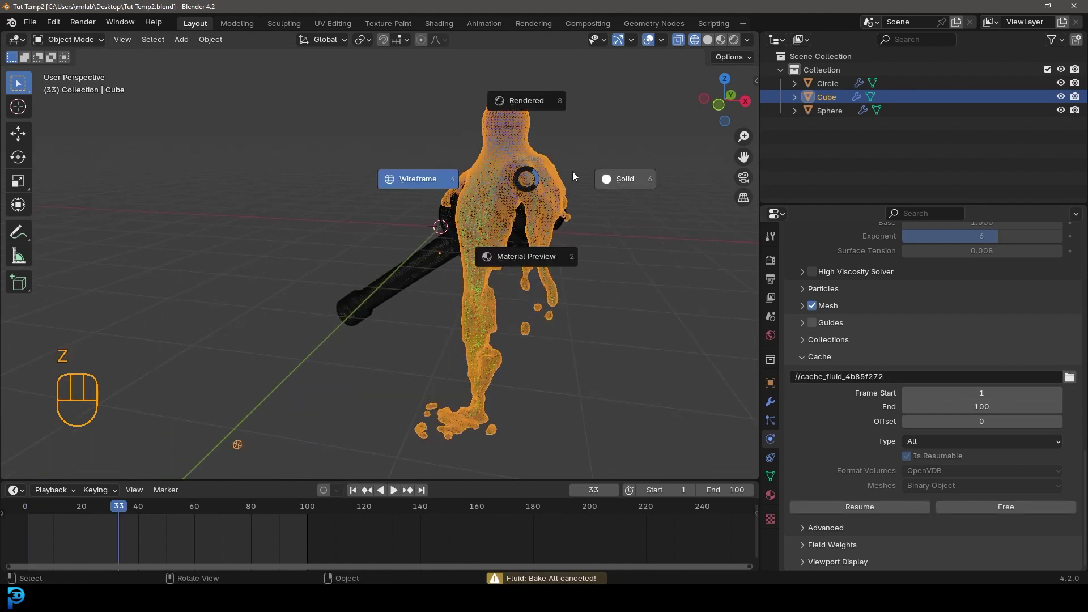
{"action": "key", "text": "z"}
{"action": "left_click_drag", "start_coordinate": [123, 511], "coordinate": [31, 523]}
{"action": "key", "text": "space"}
{"action": "key", "text": "space"}
{"action": "left_click_drag", "start_coordinate": [592, 274], "coordinate": [563, 275]}
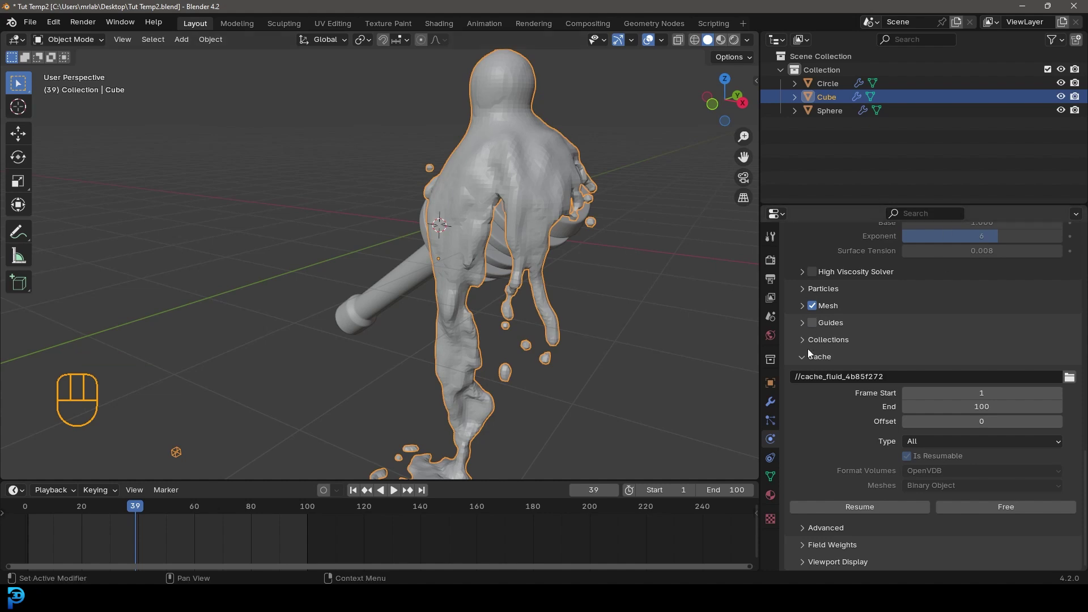
- Free the old bake, lower the domain time scale to 0.45, save, and bake all liquid frames again
{"action": "left_click", "coordinate": [1016, 509]}
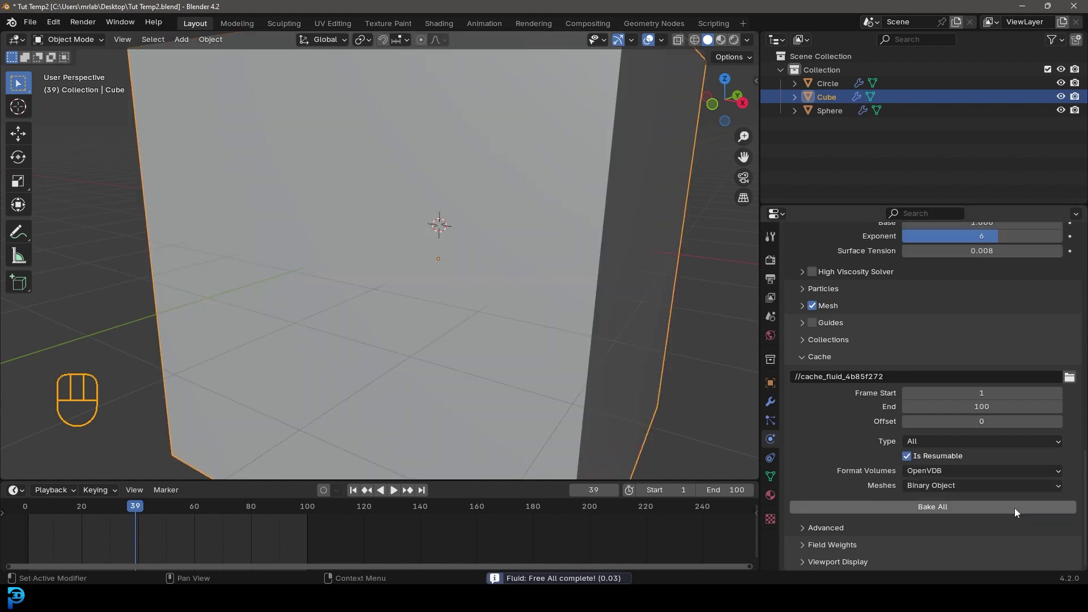
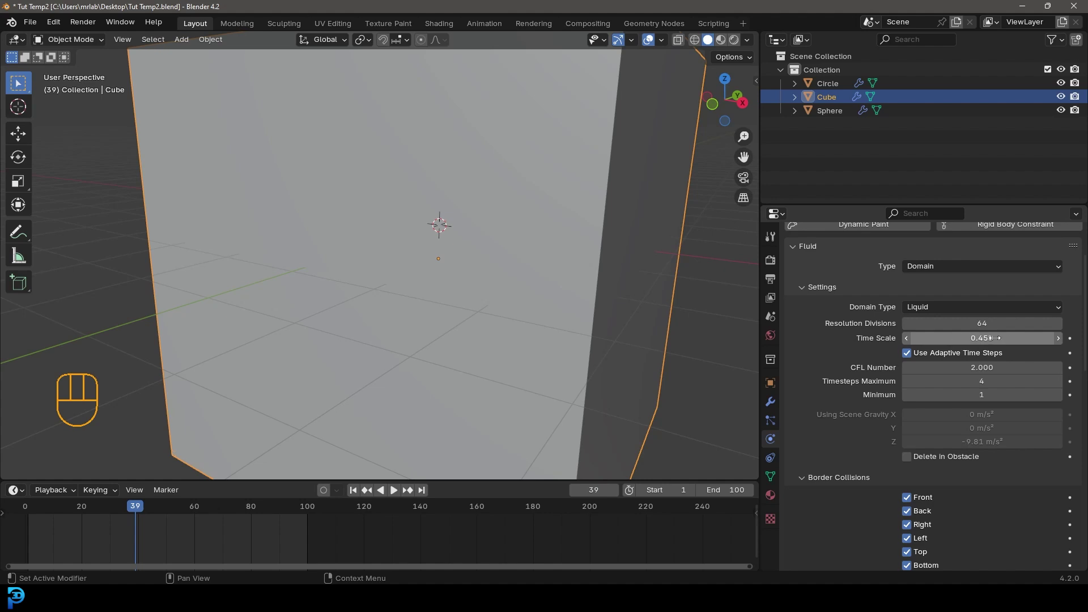
{"action": "key", "text": "ctrl+s"}
{"action": "key", "text": "ctrl+s"}
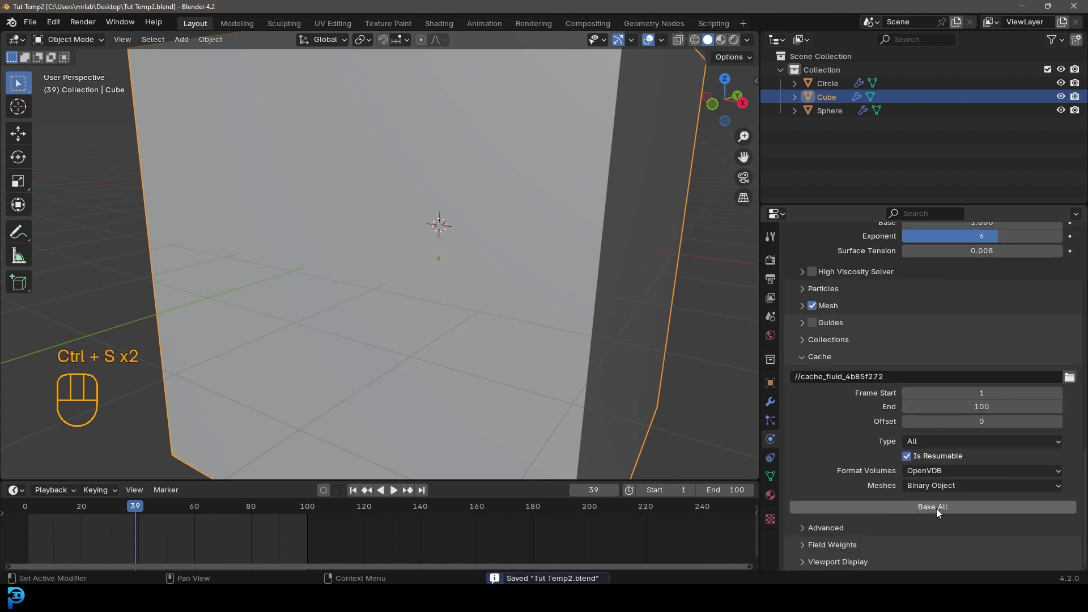
{"action": "left_click_drag", "start_coordinate": [938, 512], "coordinate": [4, 476]}
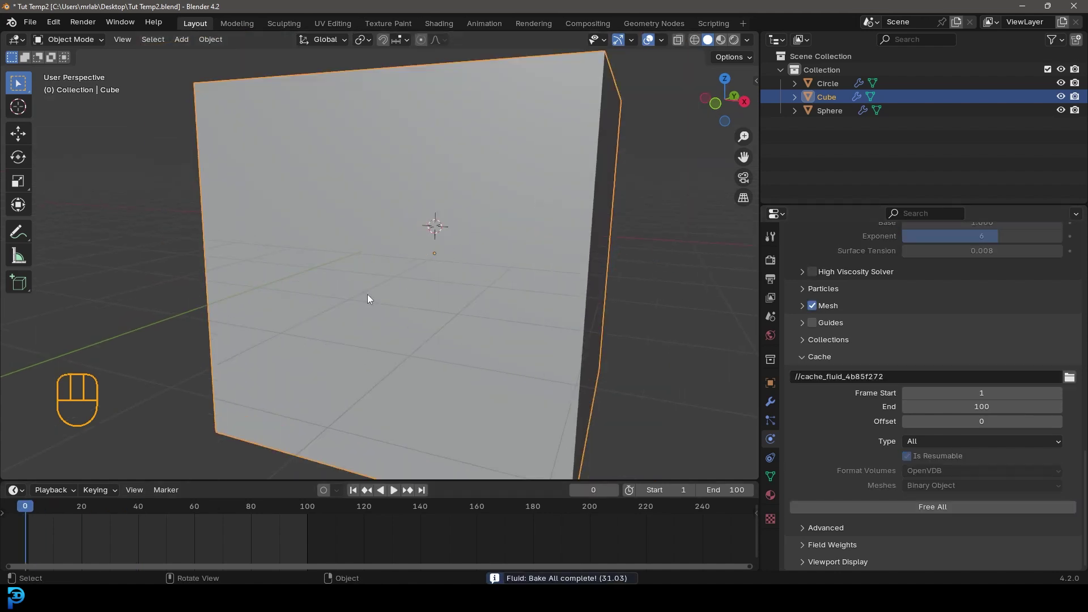
- Play back the baked honey drip, inspect it from several angles, and return to front orthographic view
{"action": "key", "text": "space"}
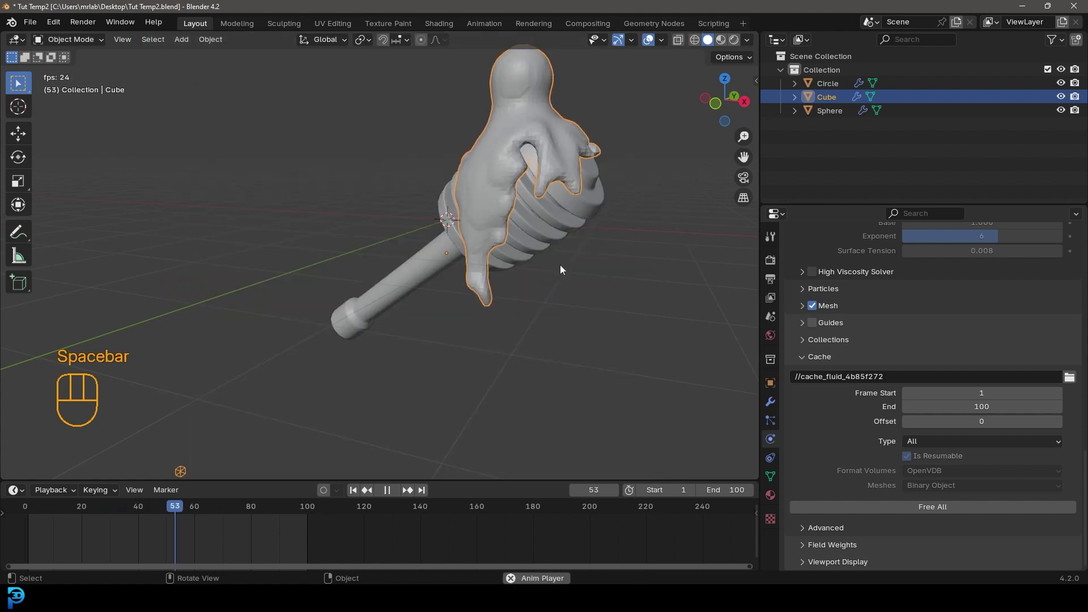
{"action": "left_click_drag", "start_coordinate": [561, 282], "coordinate": [544, 289]}
{"action": "left_click_drag", "start_coordinate": [504, 293], "coordinate": [543, 287]}
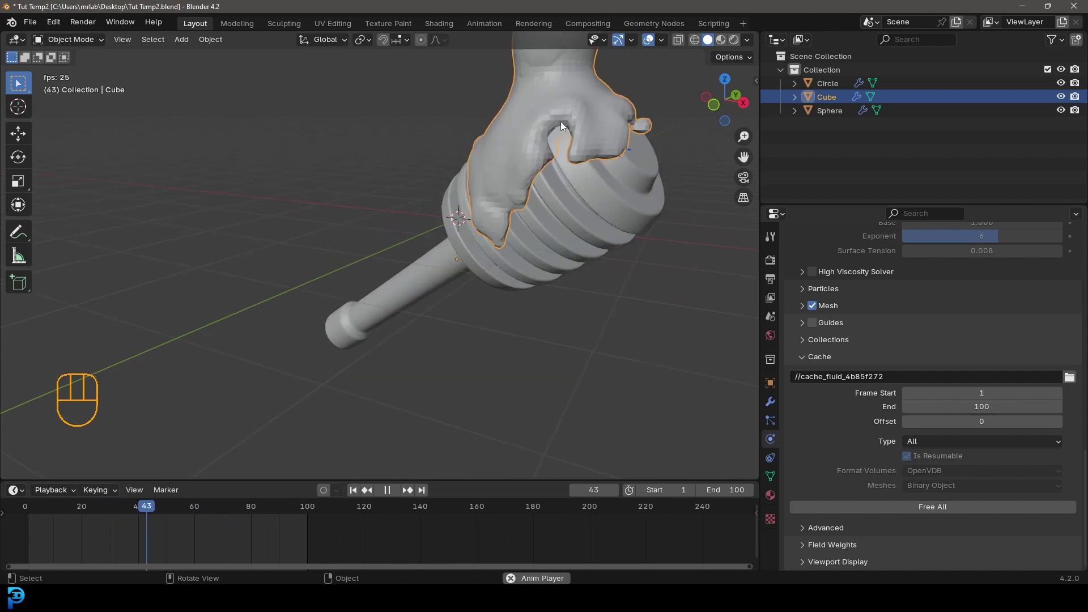
{"action": "key", "text": "space"}
{"action": "left_click_drag", "start_coordinate": [477, 296], "coordinate": [487, 309]}
{"action": "left_click_drag", "start_coordinate": [223, 512], "coordinate": [247, 491]}
{"action": "left_click_drag", "start_coordinate": [497, 268], "coordinate": [469, 280]}
{"action": "left_click_drag", "start_coordinate": [591, 86], "coordinate": [551, 103]}
{"action": "left_click_drag", "start_coordinate": [519, 156], "coordinate": [498, 166]}
{"action": "middle_click", "coordinate": [459, 224]}
{"action": "key", "text": "KP_1"}
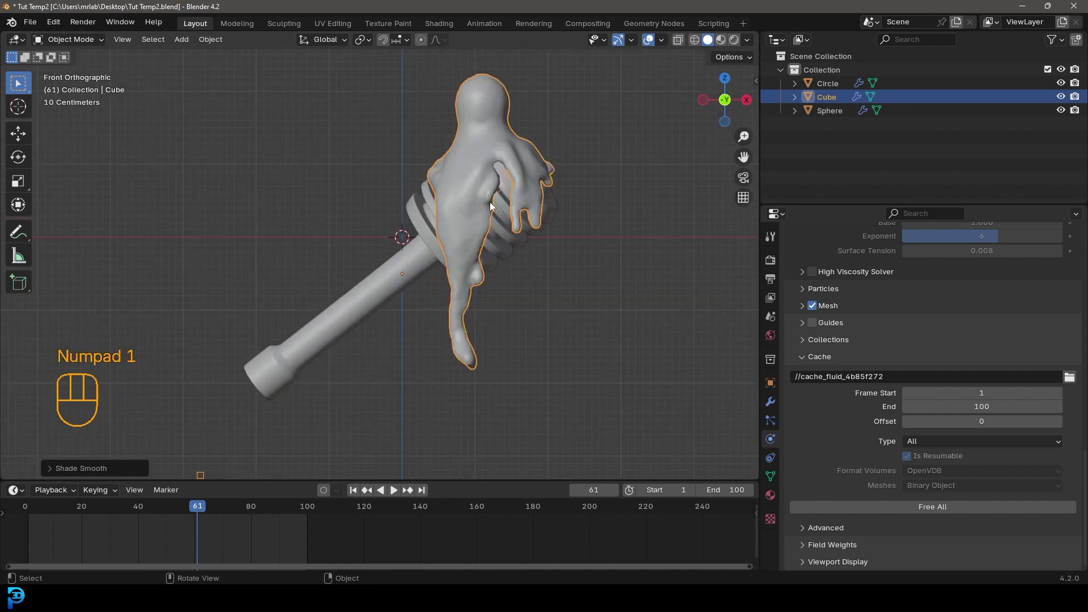
- Add a camera and align it to the front view so it frames the honey-draped dipper
{"action": "key", "text": "shift+a"}
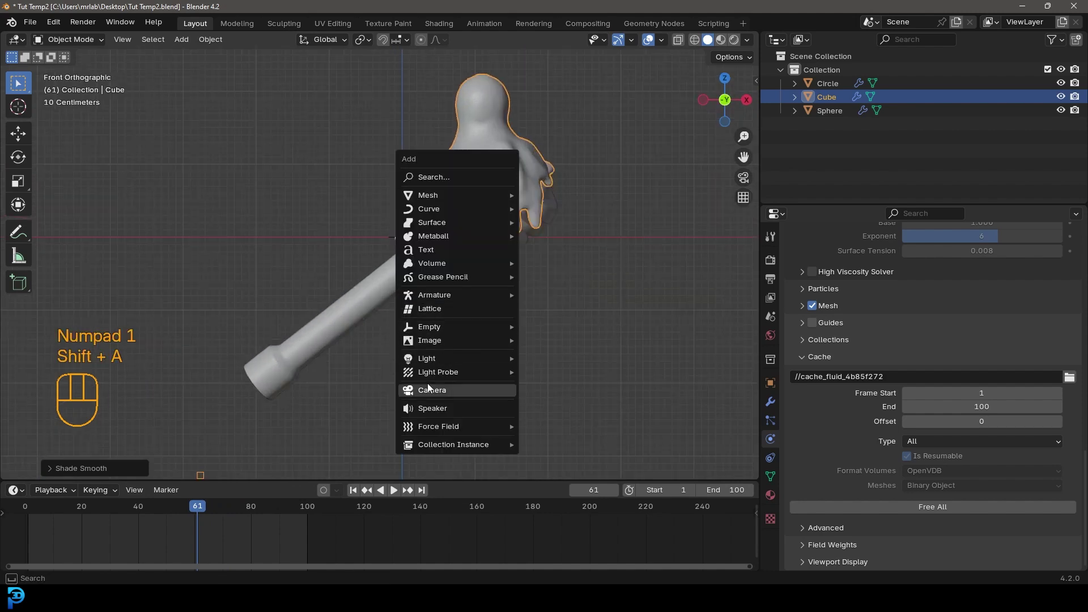
{"action": "left_click_drag", "start_coordinate": [500, 238], "coordinate": [399, 278]}
{"action": "key", "text": "g"}
{"action": "key", "text": "KP_0"}
{"action": "key", "text": "g"}
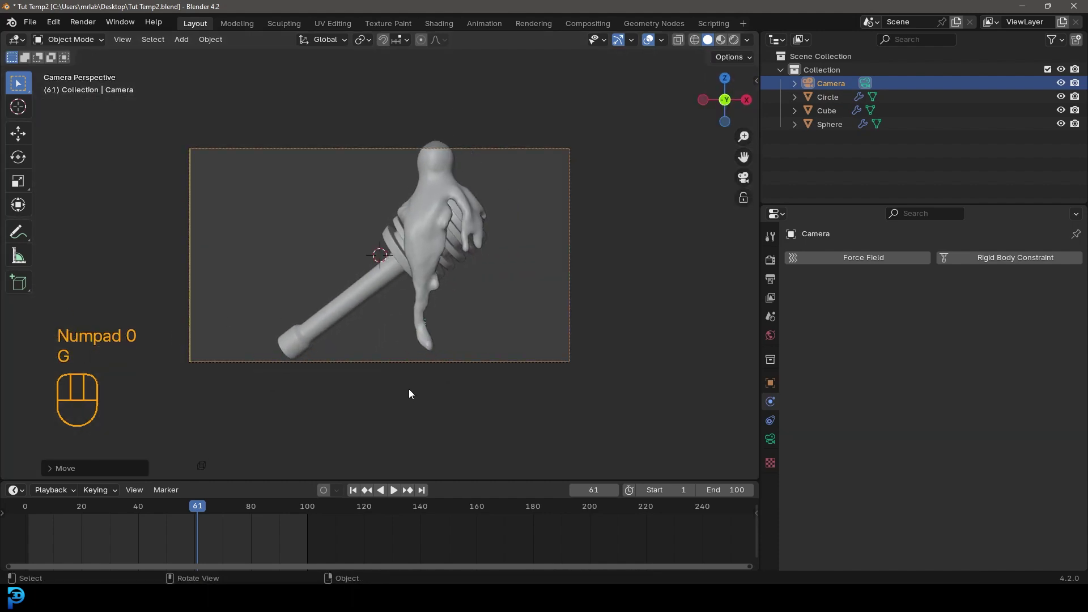
- Add a mesh plane and scale it, stretching it sideways beyond the camera frame
{"action": "key", "text": "g"}
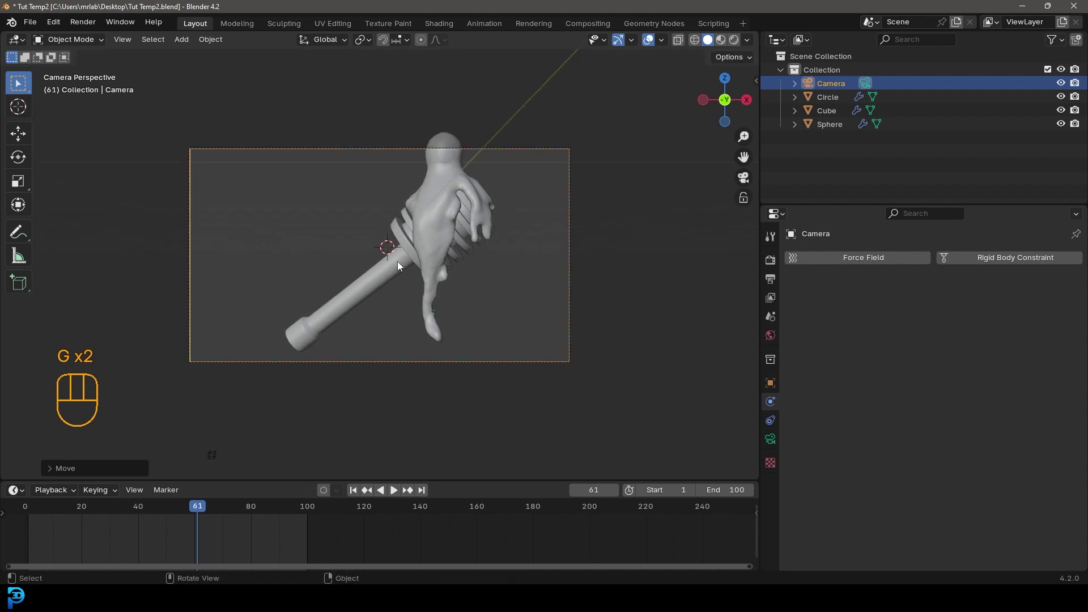
{"action": "key", "text": "shift+a"}
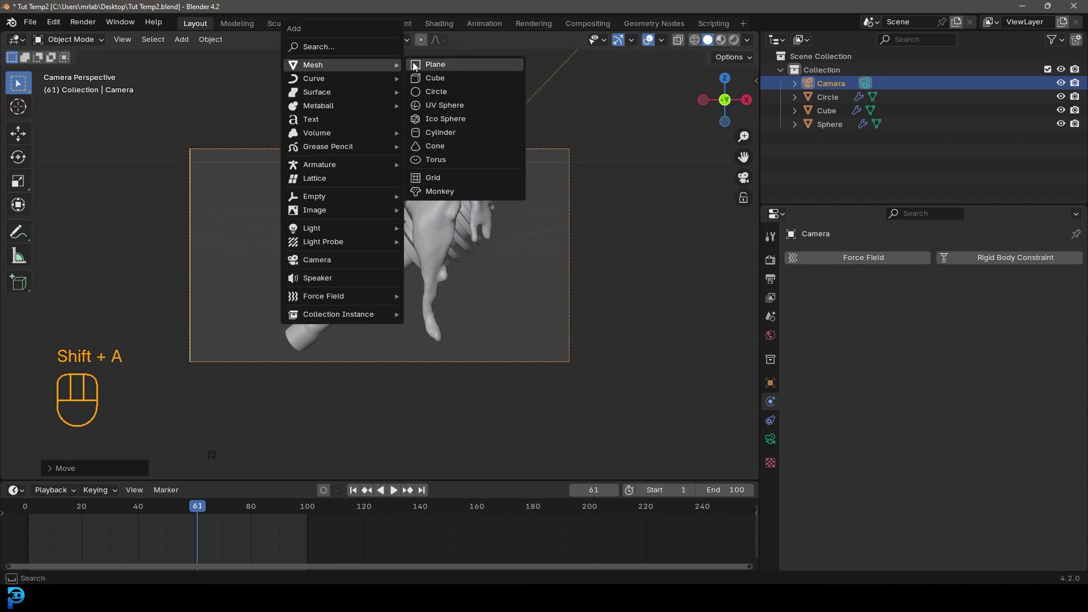
{"action": "key", "text": "r"}
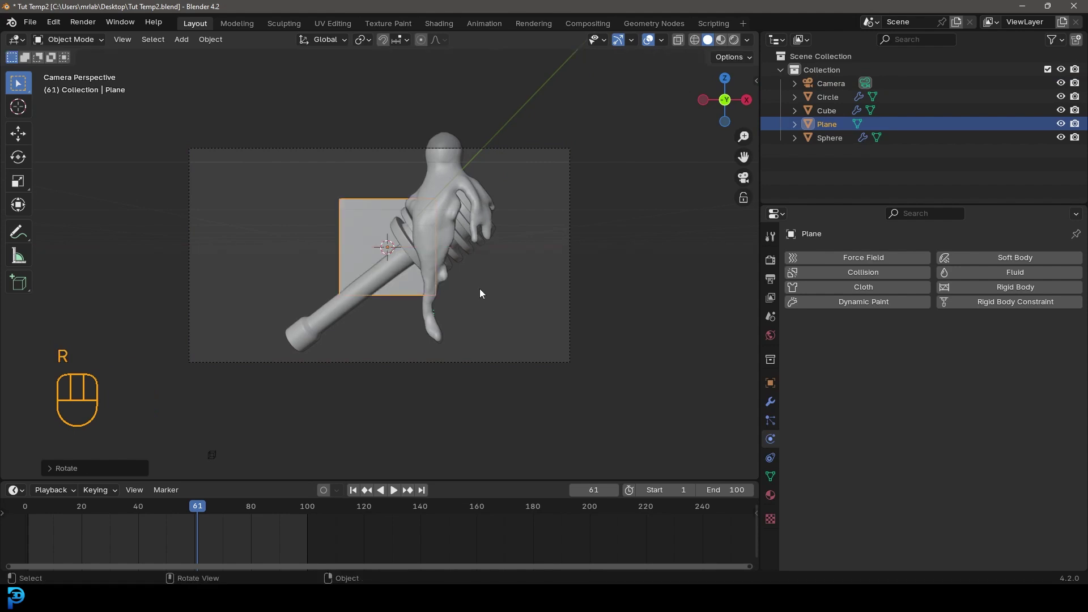
{"action": "key", "text": "s"}
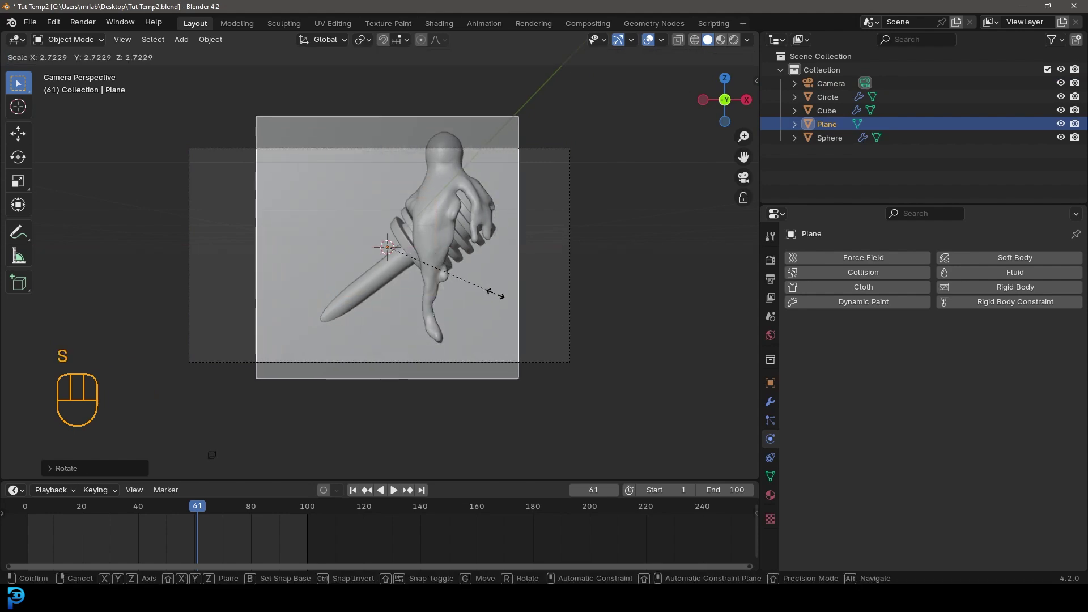
{"action": "key", "text": "s"}
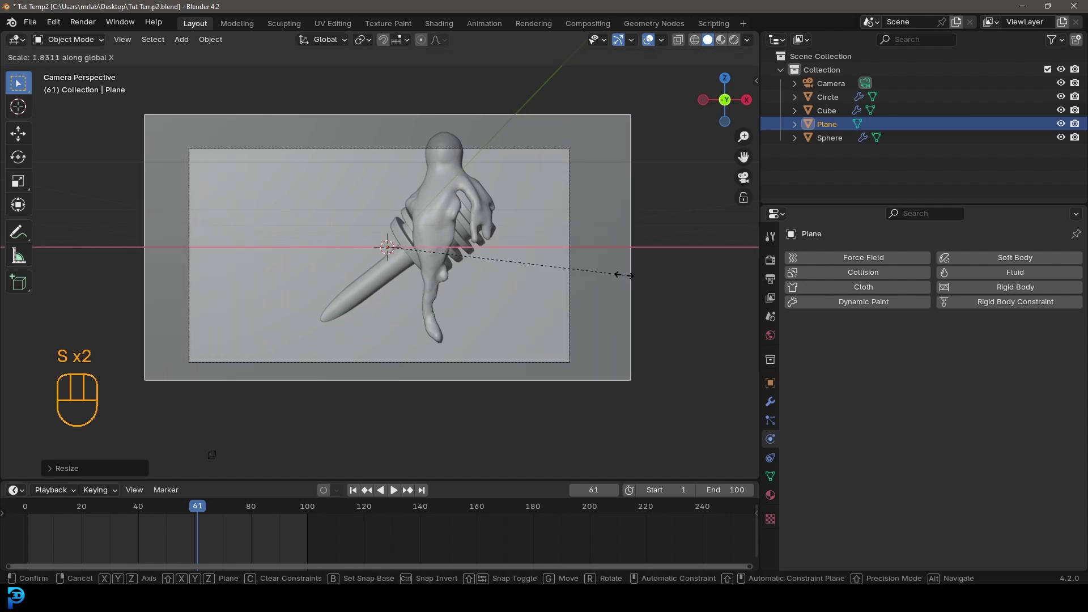
{"action": "left_click_drag", "start_coordinate": [569, 259], "coordinate": [472, 315]}
- Move the plane behind the honey dipper as a backdrop, check it through the camera, and save
{"action": "key", "text": "g"}
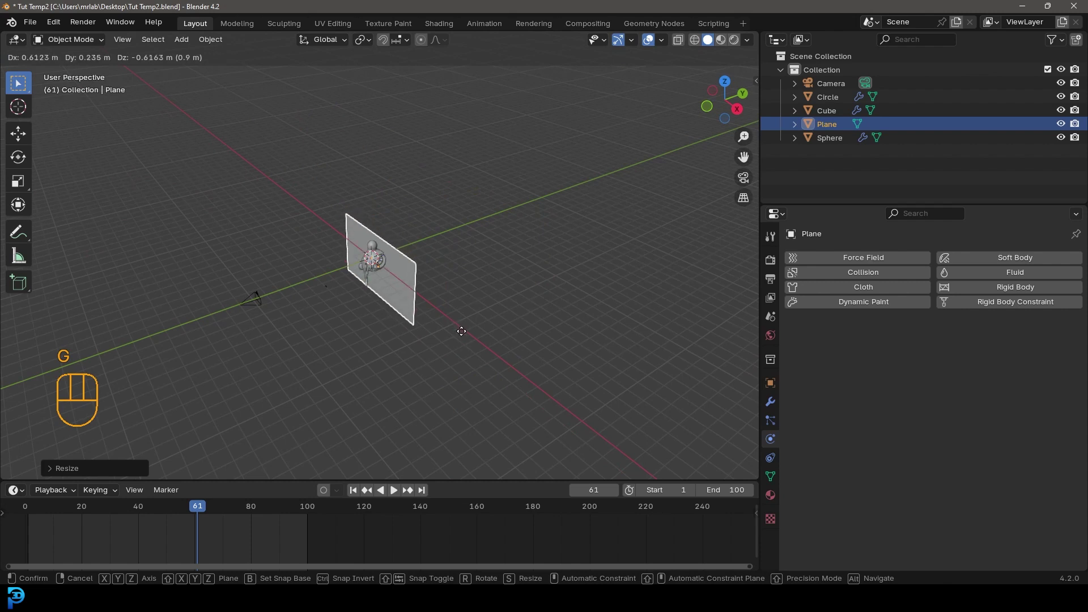
{"action": "key", "text": "KP_0"}
{"action": "key", "text": "s"}
{"action": "key", "text": "ctrl+b"}
{"action": "key", "text": "ctrl+s"}
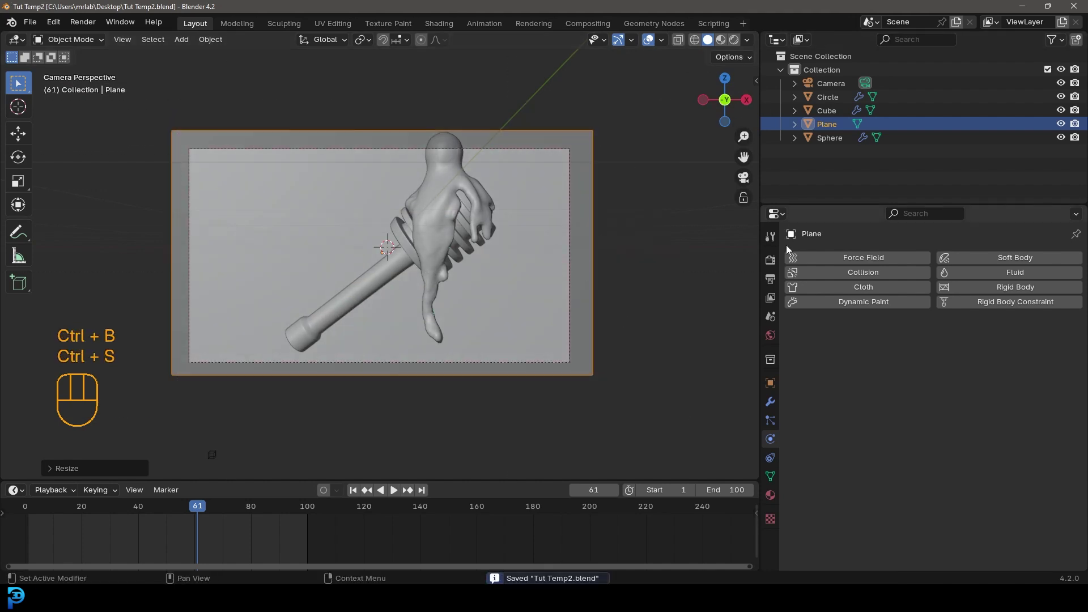
{"action": "left_click", "coordinate": [774, 266]}
- Set the render engine to Cycles on GPU Compute with 55 max samples and save
{"action": "left_click_drag", "start_coordinate": [943, 260], "coordinate": [943, 304]}
{"action": "left_click_drag", "start_coordinate": [930, 296], "coordinate": [935, 325]}
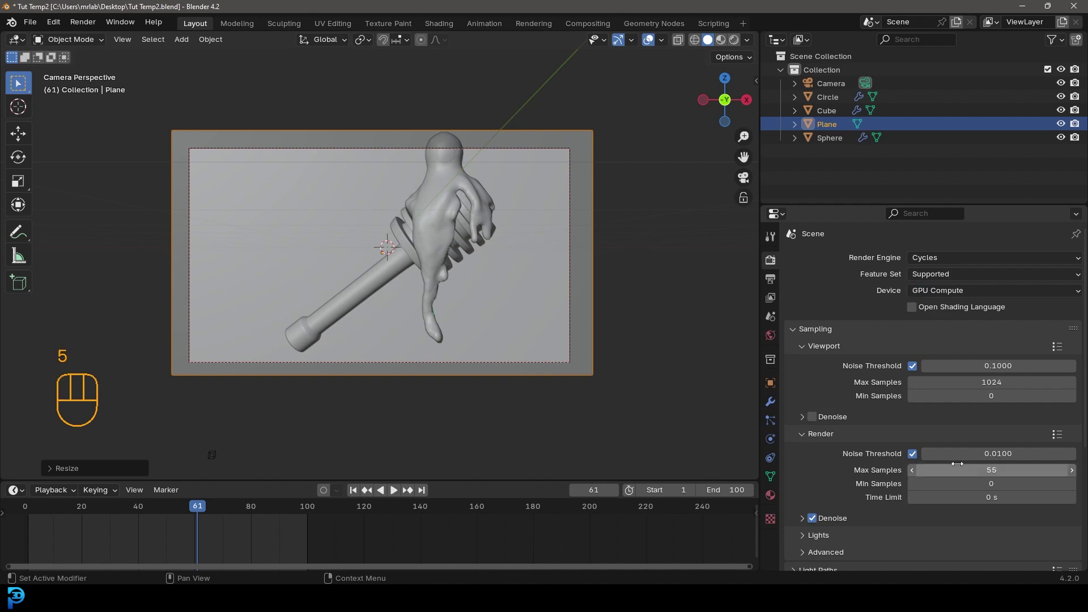
{"action": "key", "text": "ctrl+s"}
- Give the honey fluid a 'Honey' material with orange base colour, roughness 0.025 and full transmission, then save
{"action": "left_click", "coordinate": [440, 173]}
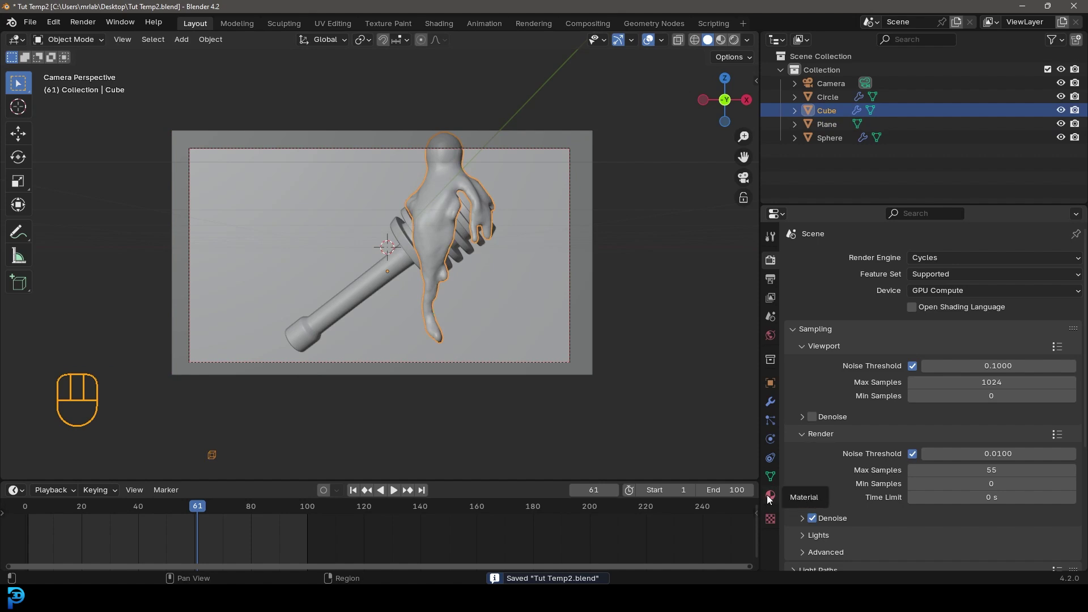
{"action": "left_click", "coordinate": [769, 500]}
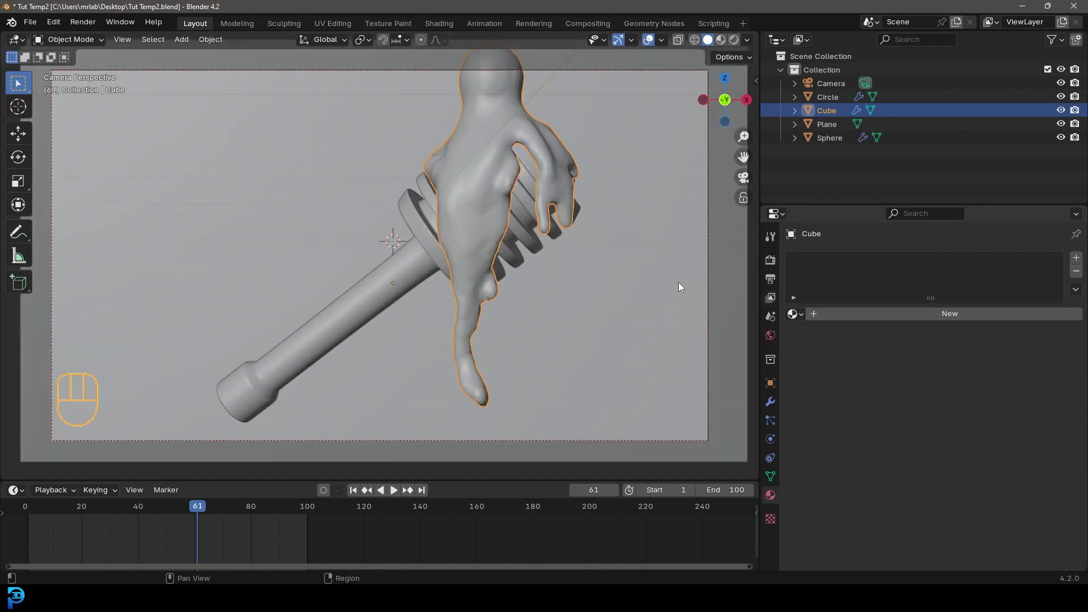
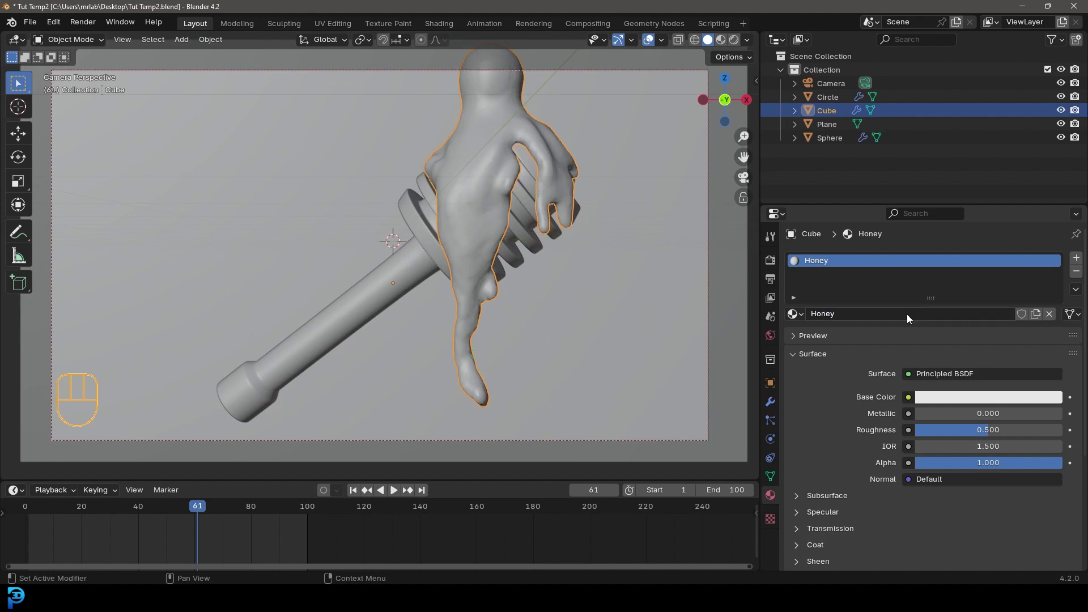
{"action": "left_click", "coordinate": [952, 401]}
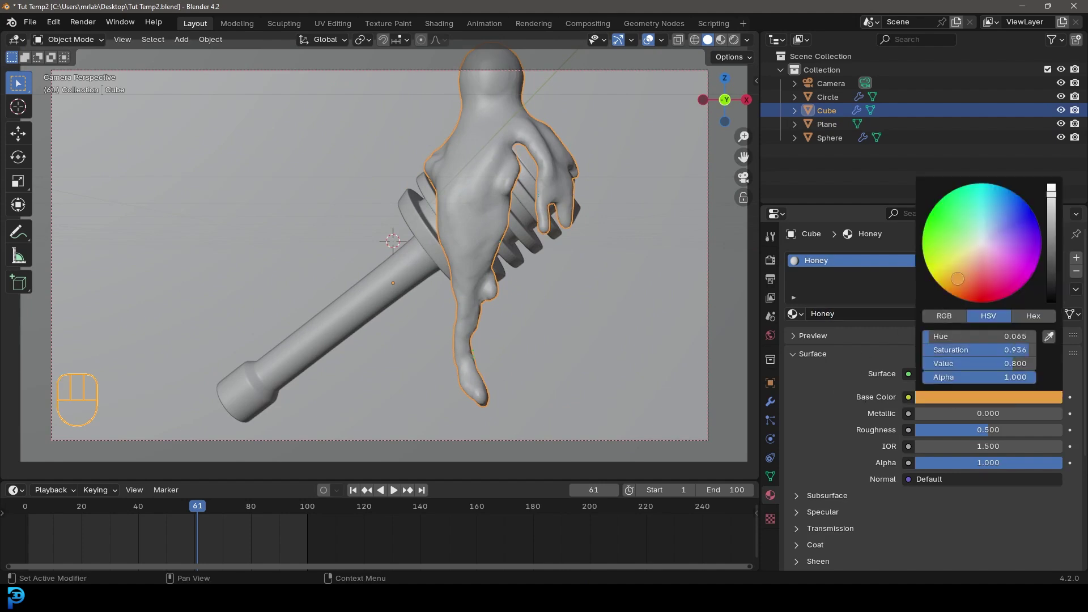
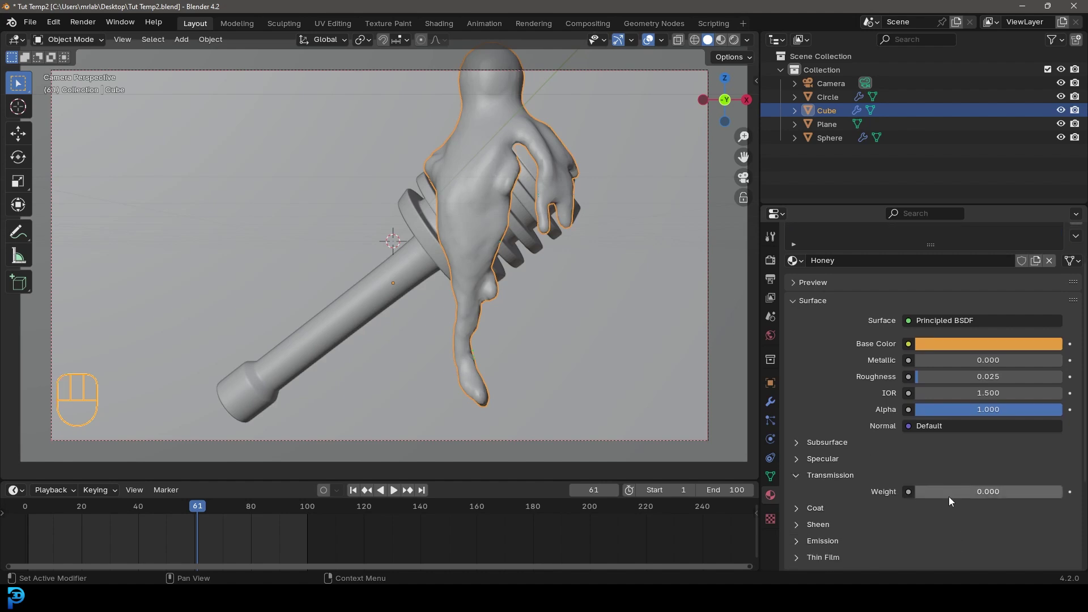
{"action": "left_click", "coordinate": [943, 495]}
{"action": "key", "text": "ctrl+s"}
{"action": "key", "text": "ctrl+s"}
{"action": "left_click_drag", "start_coordinate": [460, 226], "coordinate": [364, 136]}
- Give the backdrop plane a new black material and switch the viewport to Rendered shading
{"action": "left_click", "coordinate": [364, 136]}
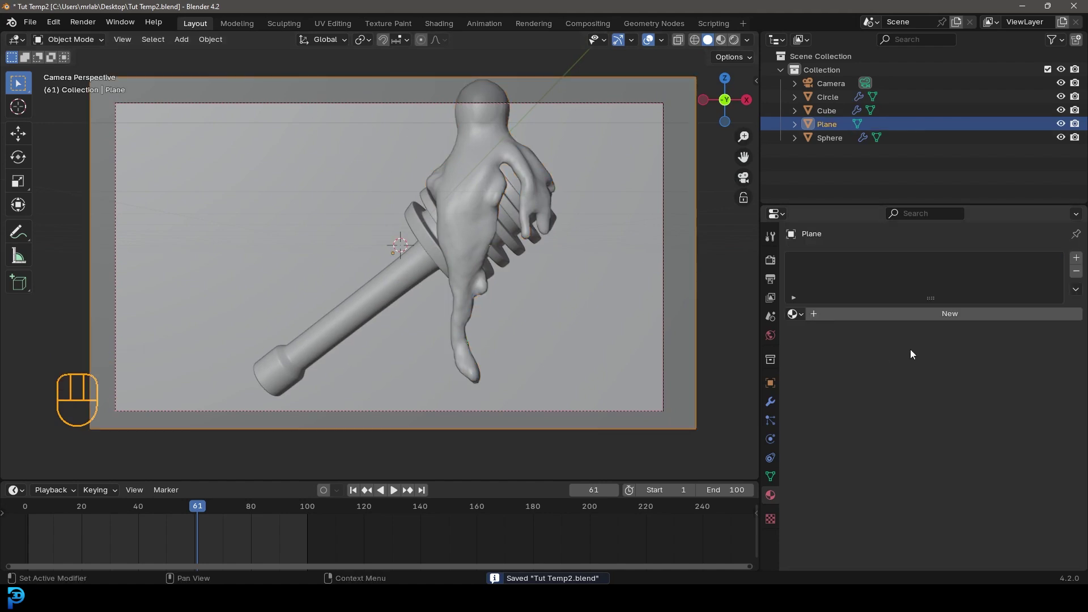
{"action": "left_click", "coordinate": [920, 323]}
{"action": "left_click_drag", "start_coordinate": [940, 400], "coordinate": [1037, 325]}
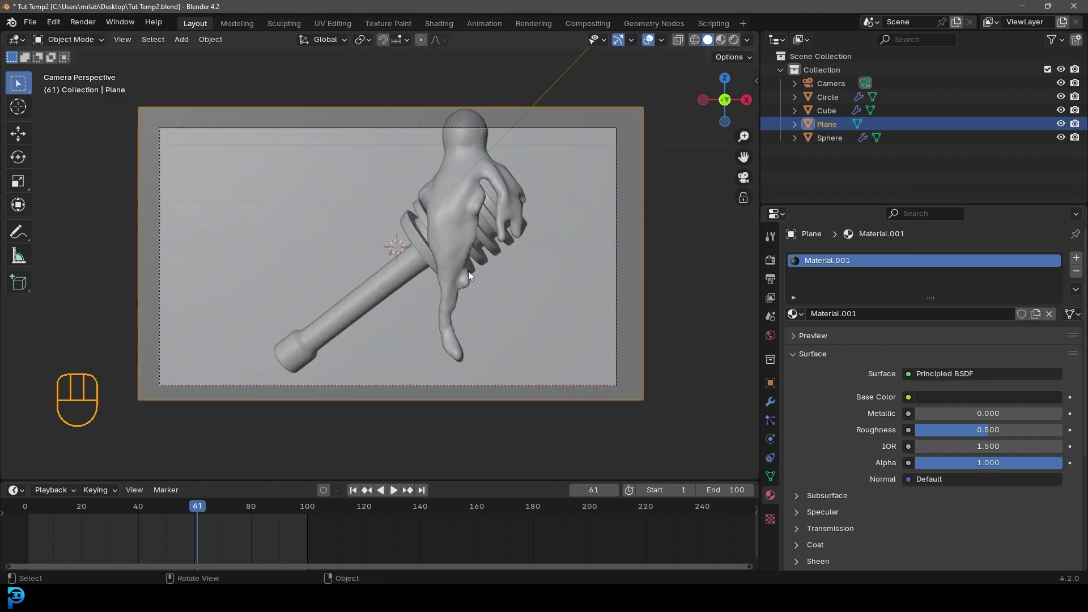
{"action": "key", "text": "z"}
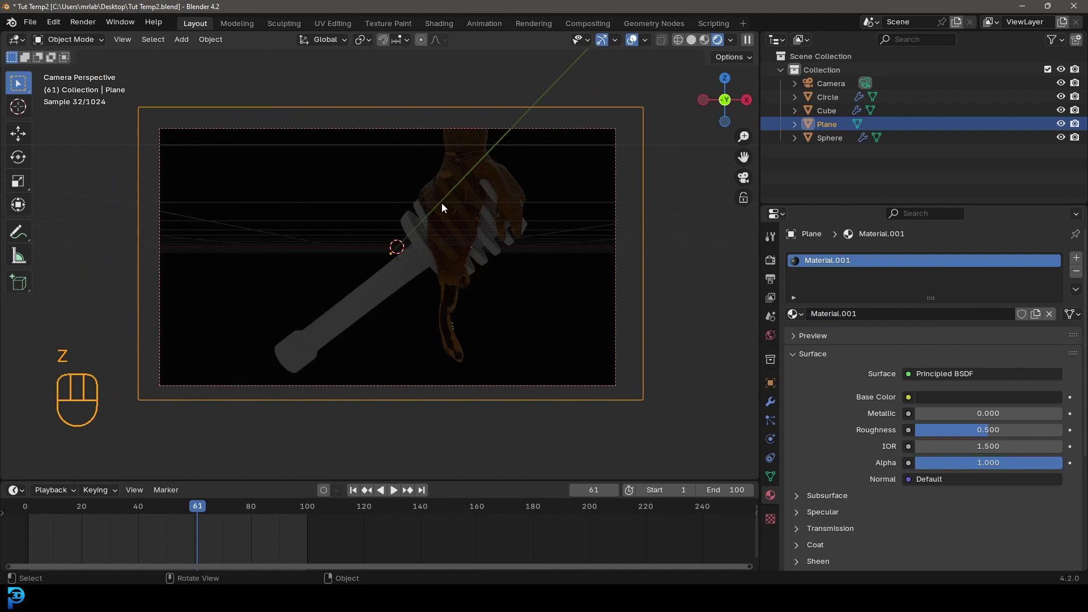
- Add a 200 W, 3.46 m area light and position it beside the dipper
{"action": "key", "text": "shift+a"}
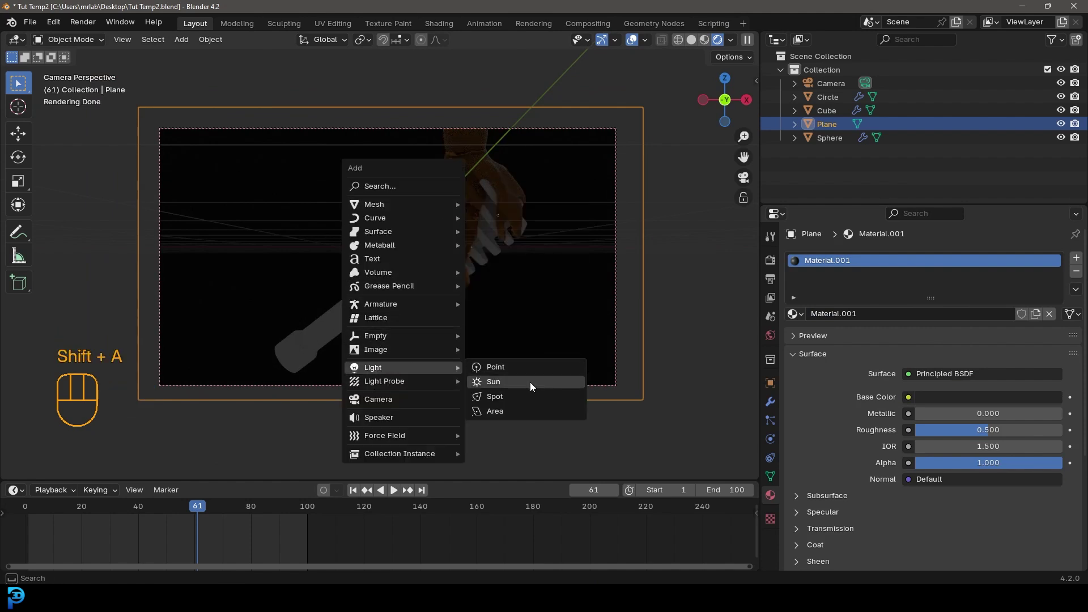
{"action": "key", "text": "g"}
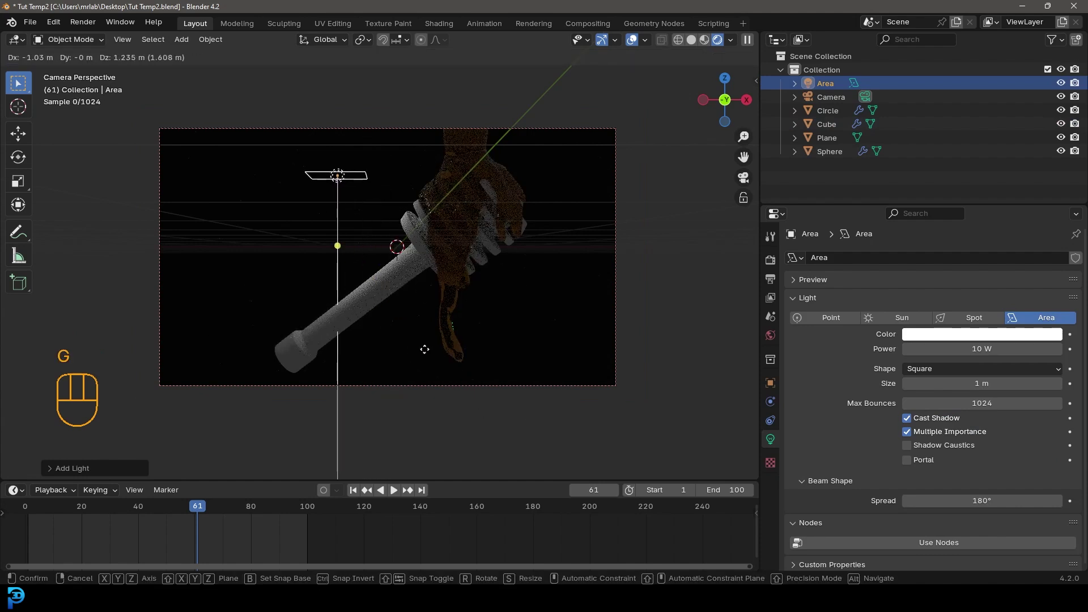
{"action": "key", "text": "r"}
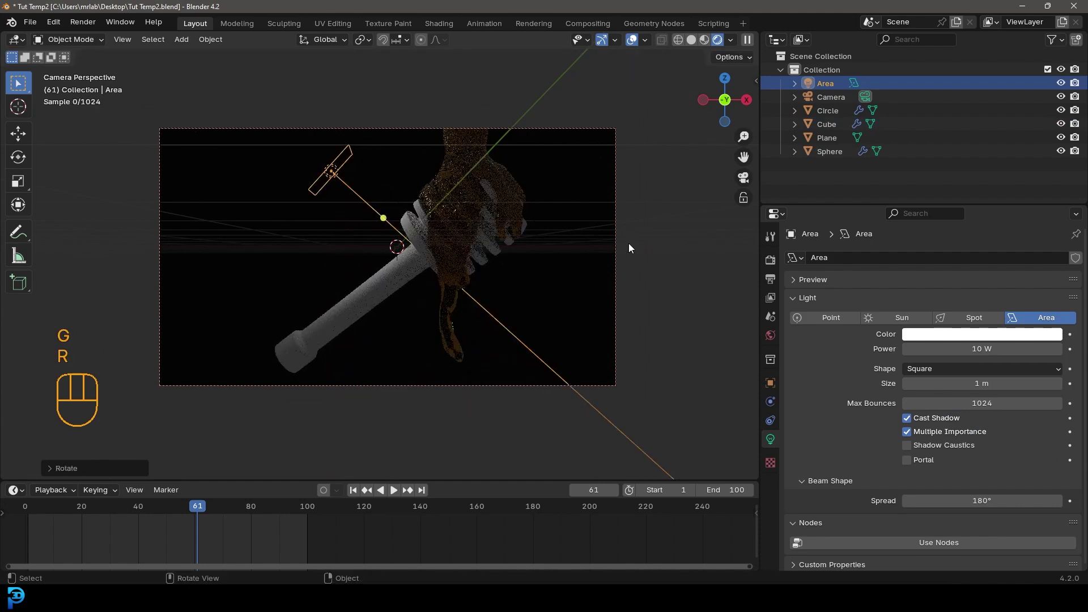
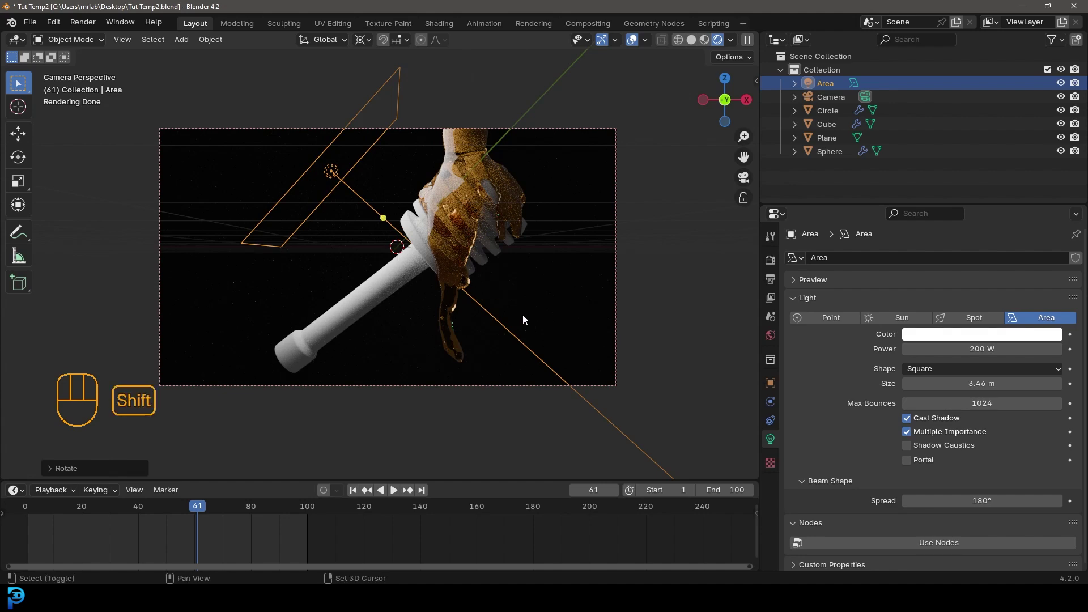
- Duplicate the area light twice, placing one below the dipper and a third on another side
{"action": "key", "text": "shift+d"}
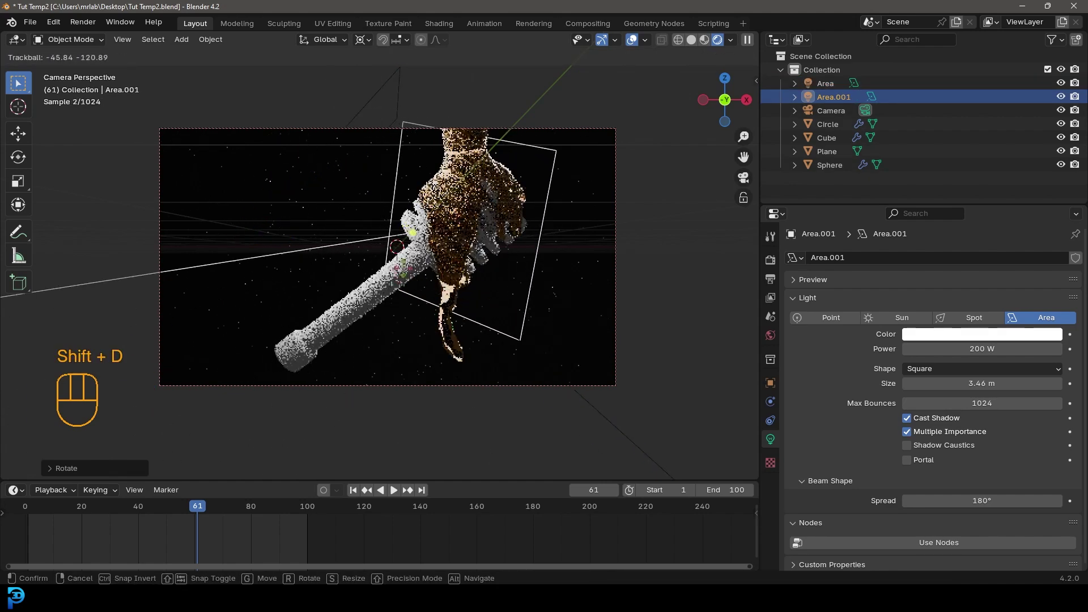
{"action": "key", "text": "g"}
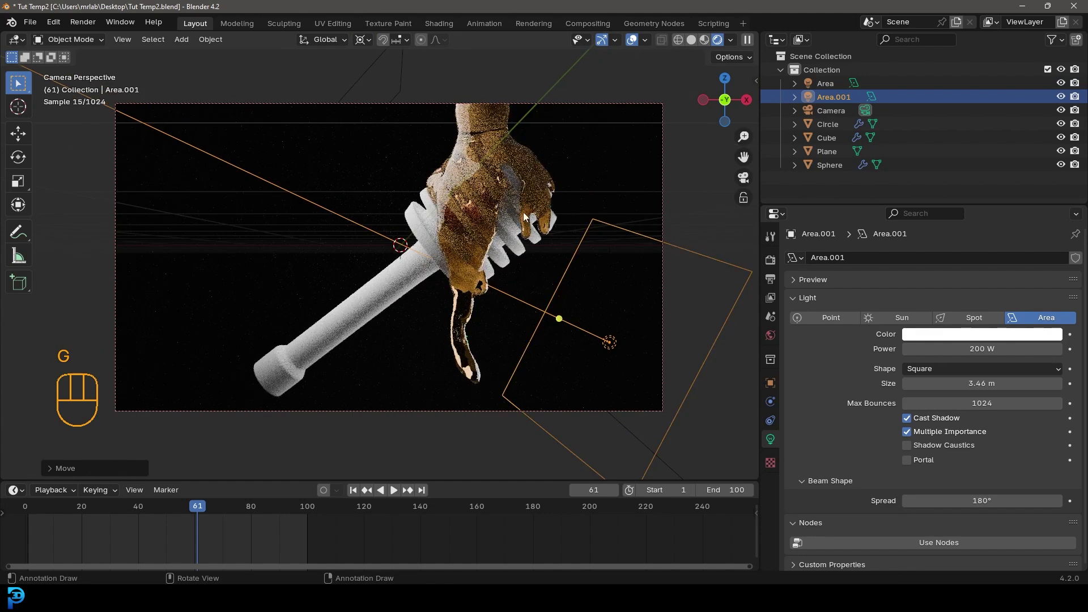
{"action": "middle_click", "coordinate": [575, 214]}
{"action": "left_click_drag", "start_coordinate": [422, 297], "coordinate": [420, 324]}
{"action": "middle_click", "coordinate": [402, 331]}
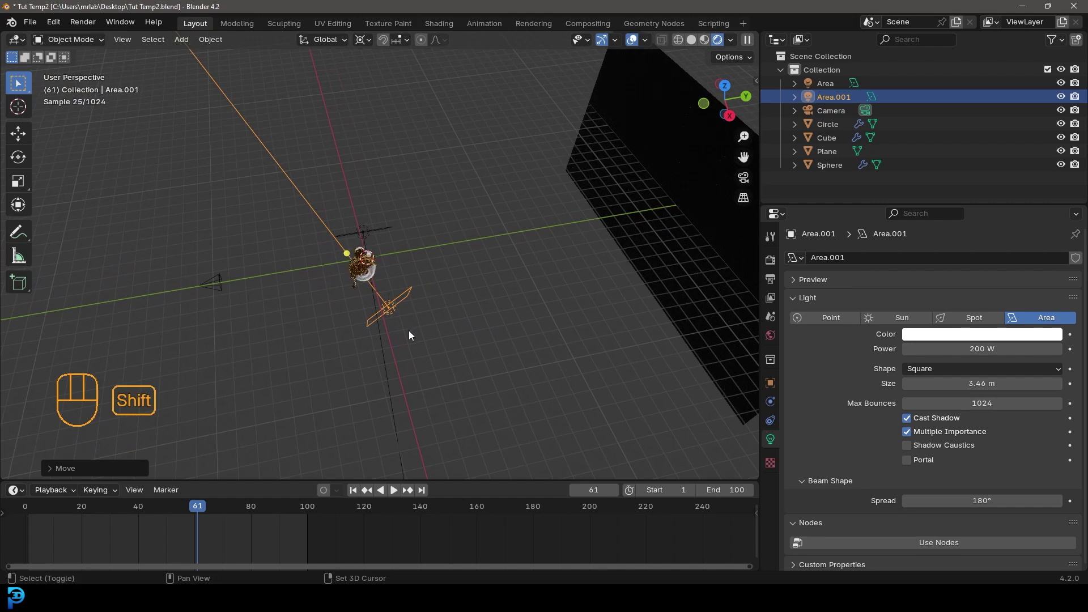
{"action": "key", "text": "shift+d"}
{"action": "key", "text": "g"}
{"action": "key", "text": "KP_0"}
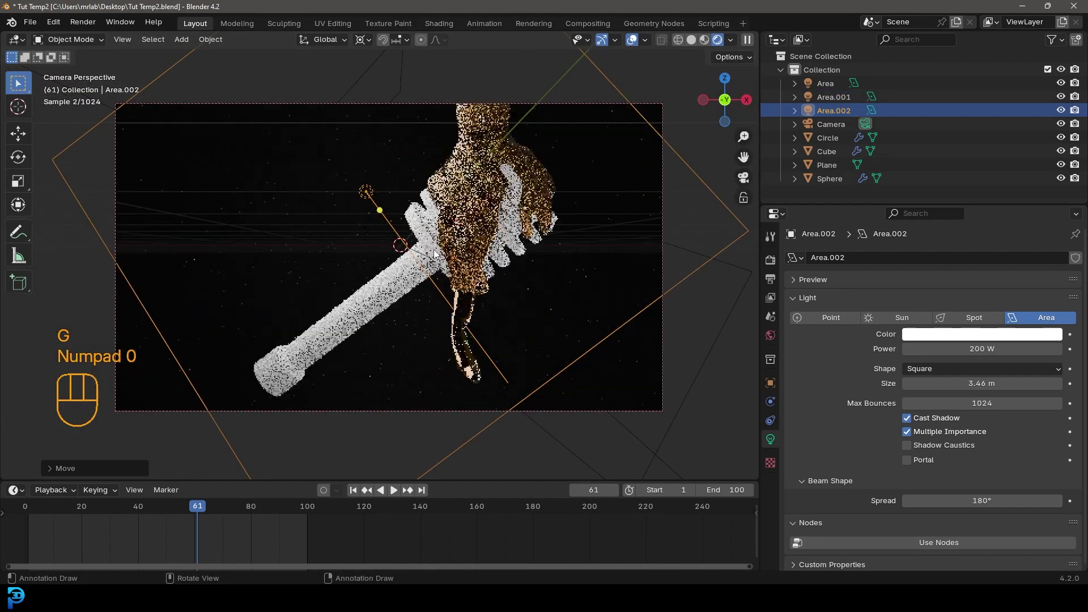
- Push the background plane farther back along Y, check the camera view, and save
{"action": "left_click_drag", "start_coordinate": [580, 201], "coordinate": [498, 235]}
{"action": "key", "text": "g"}
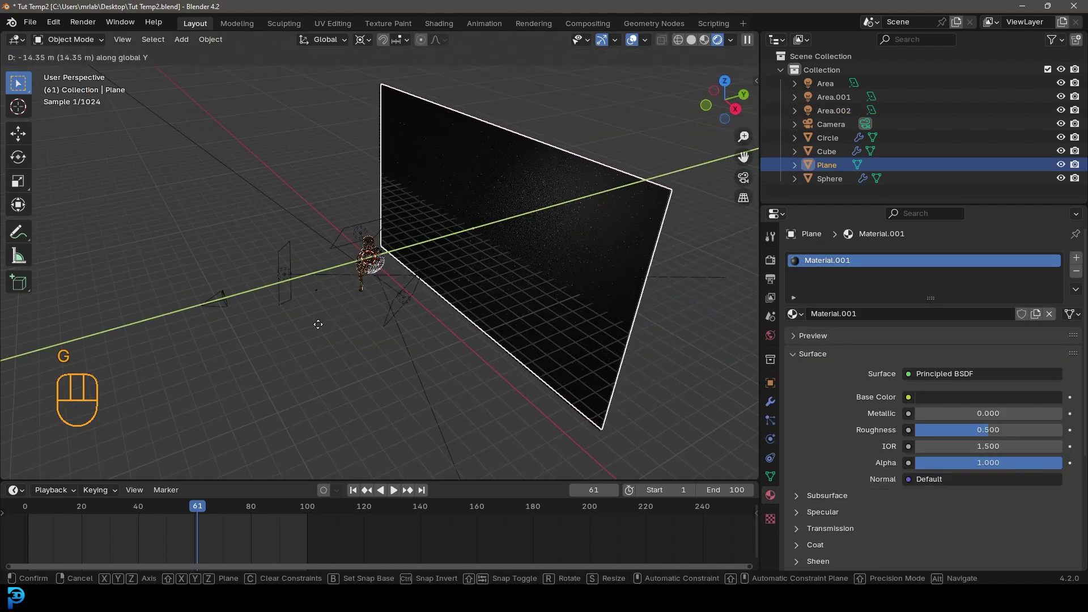
{"action": "key", "text": "KP_0"}
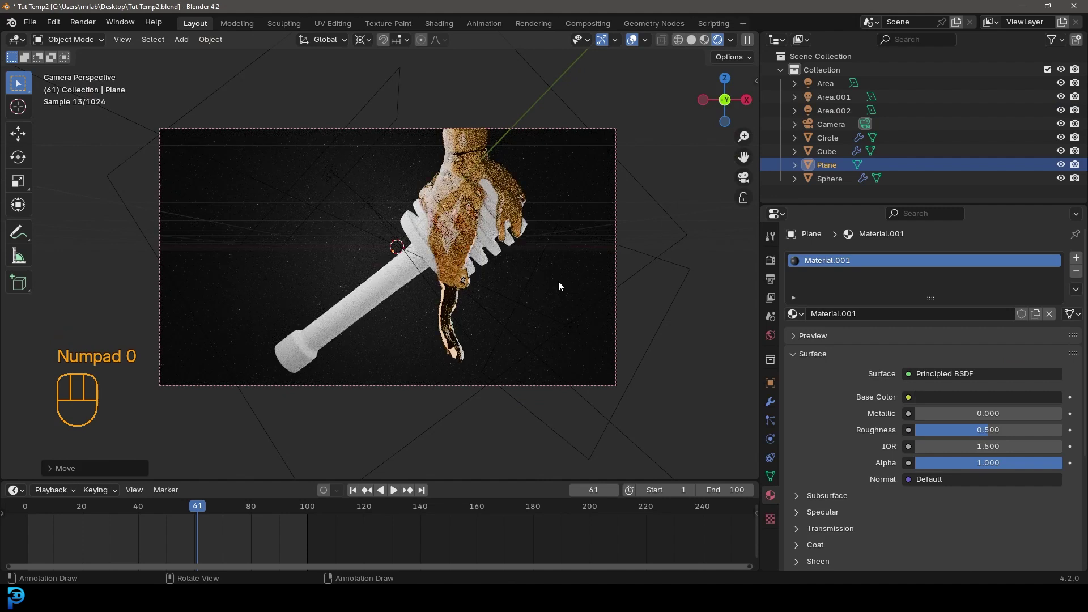
{"action": "middle_click", "coordinate": [472, 301]}
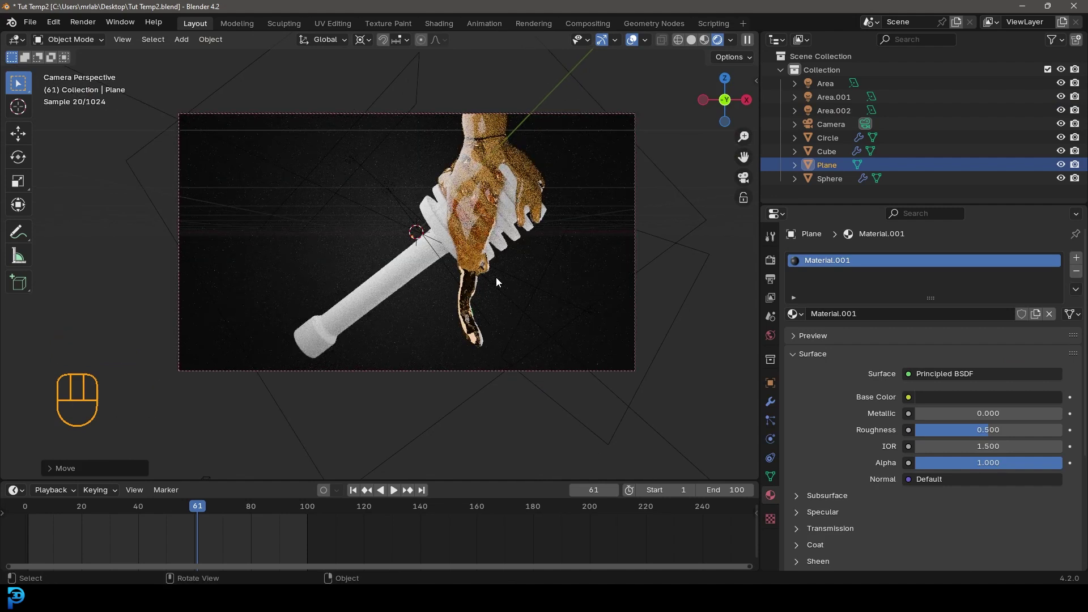
{"action": "key", "text": "ctrl+s"}
{"action": "key", "text": "ctrl+s"}
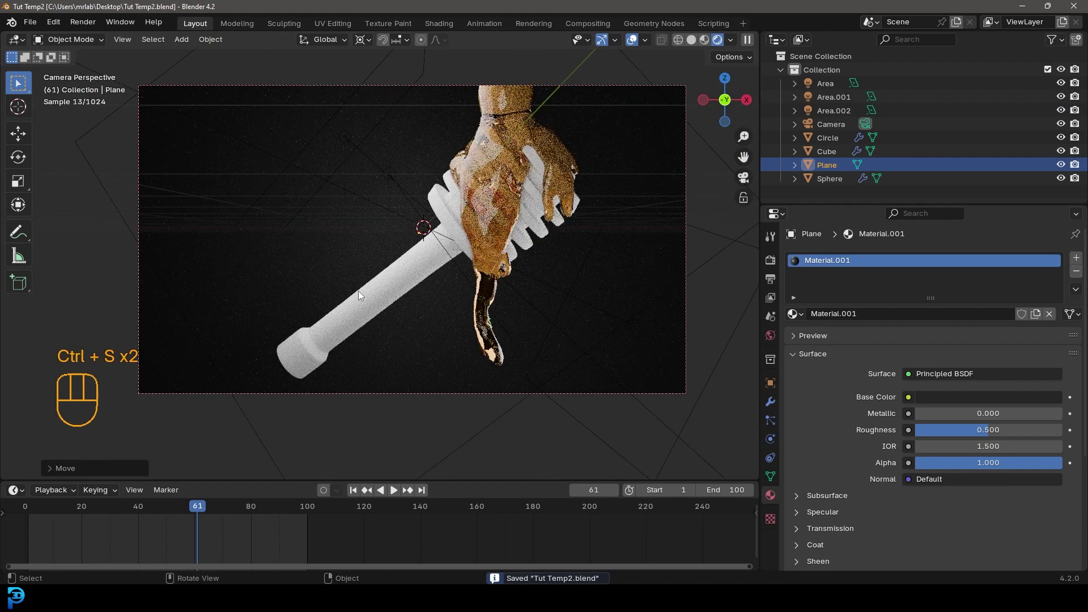
- Give the honey dipper a material with a lighter tan base colour and save
{"action": "left_click", "coordinate": [401, 274]}
{"action": "key", "text": "z"}
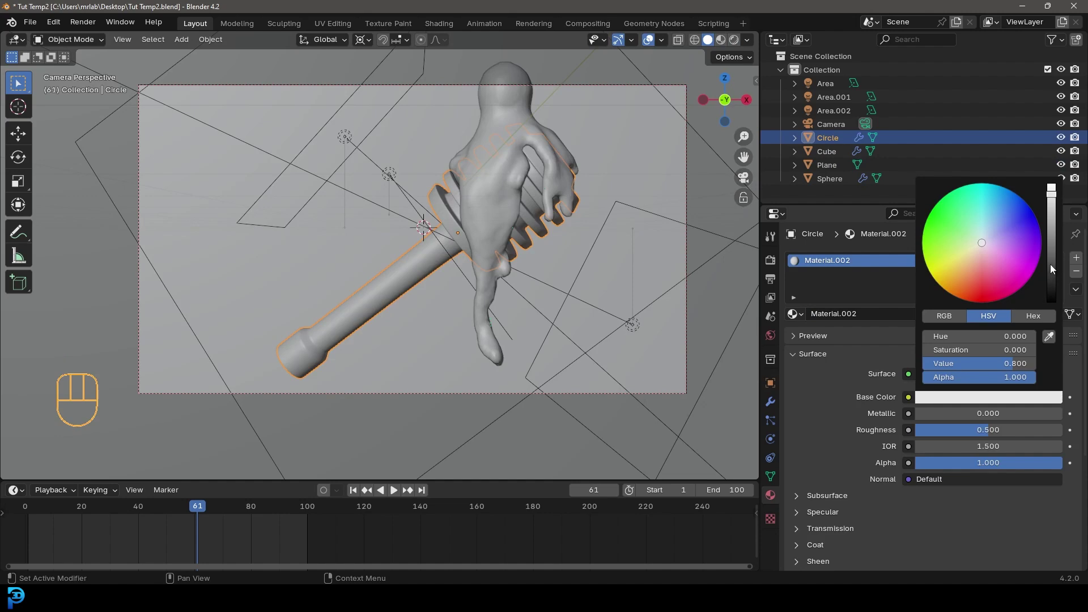
{"action": "key", "text": "z"}
{"action": "key", "text": "alt+a"}
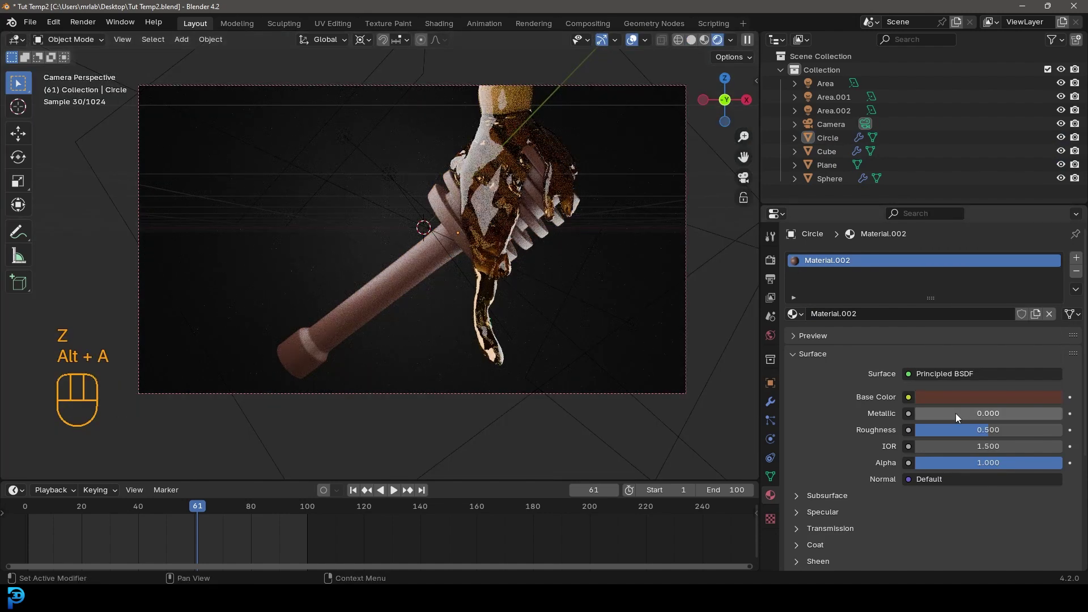
{"action": "left_click", "coordinate": [964, 406]}
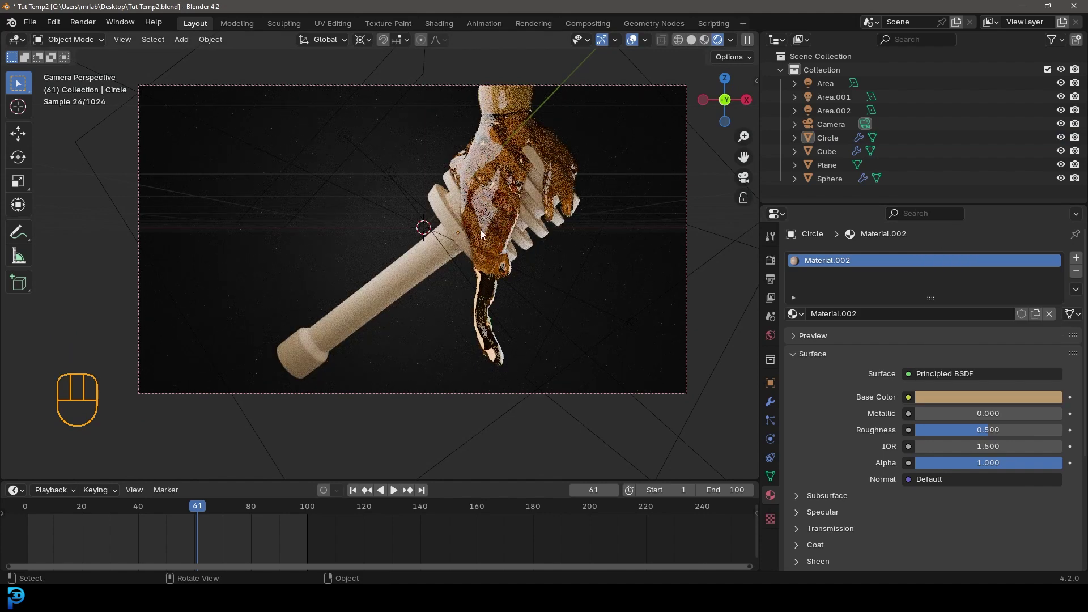
{"action": "key", "text": "z"}
{"action": "key", "text": "ctrl+s"}
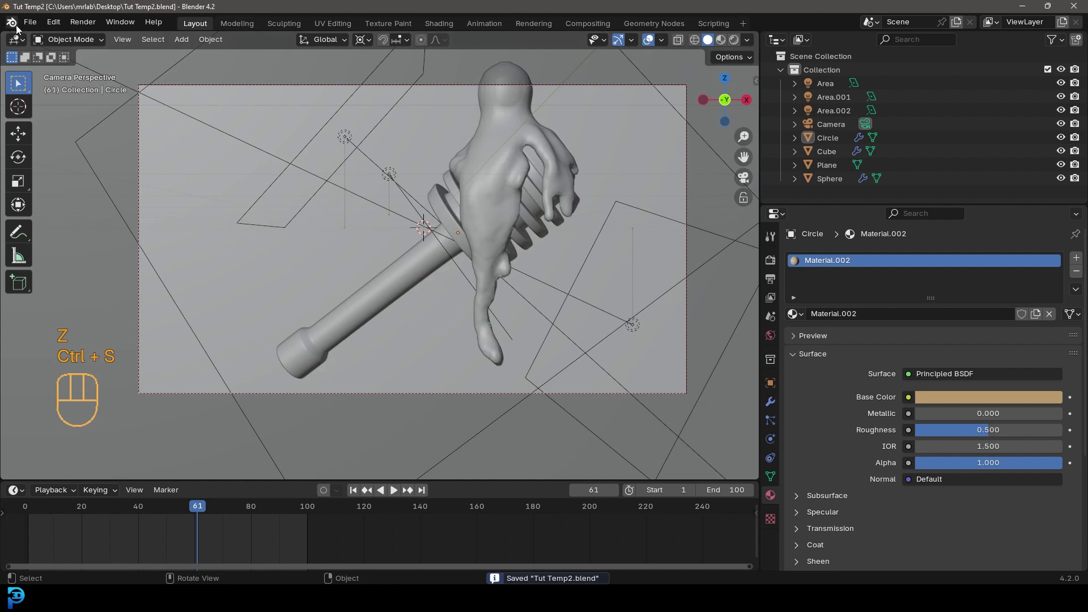
- Append the plywood material, assign it to the dipper, and lower its roughness to 0.156
{"action": "left_click_drag", "start_coordinate": [30, 22], "coordinate": [3, 5]}
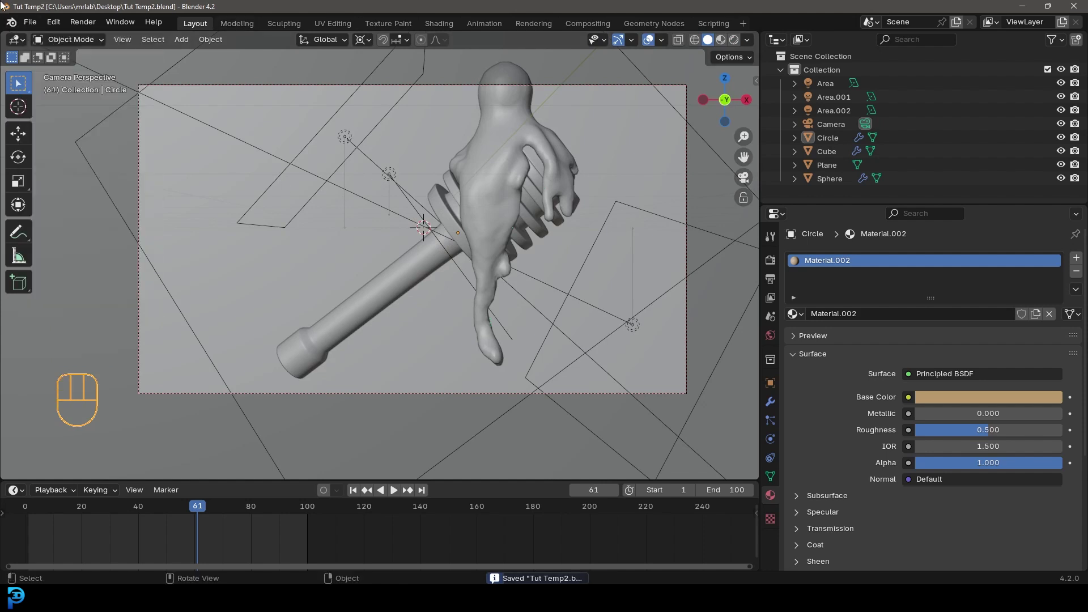
{"action": "left_click_drag", "start_coordinate": [36, 25], "coordinate": [79, 183]}
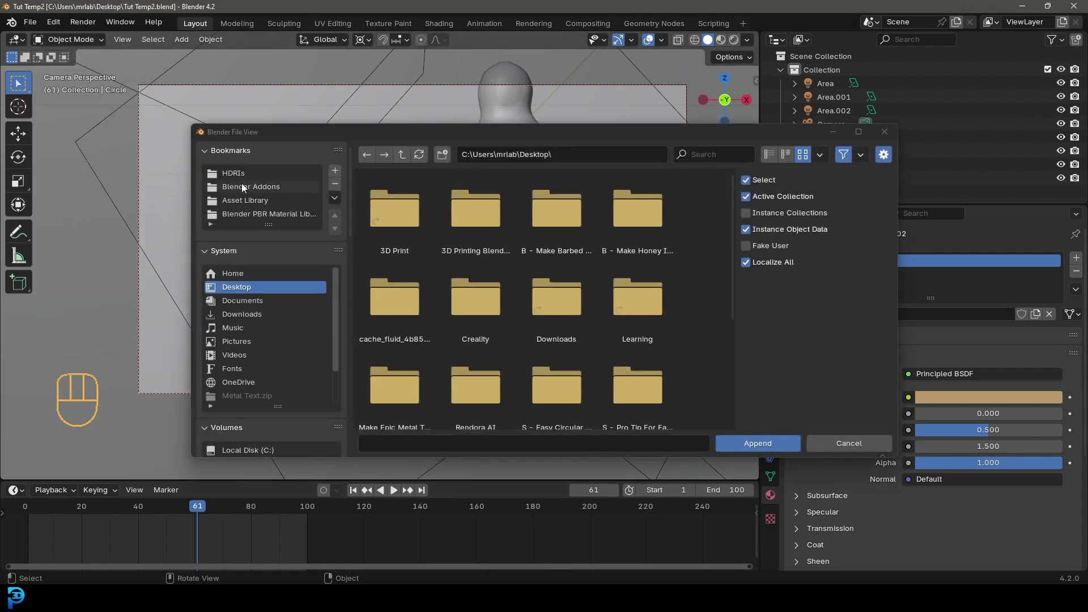
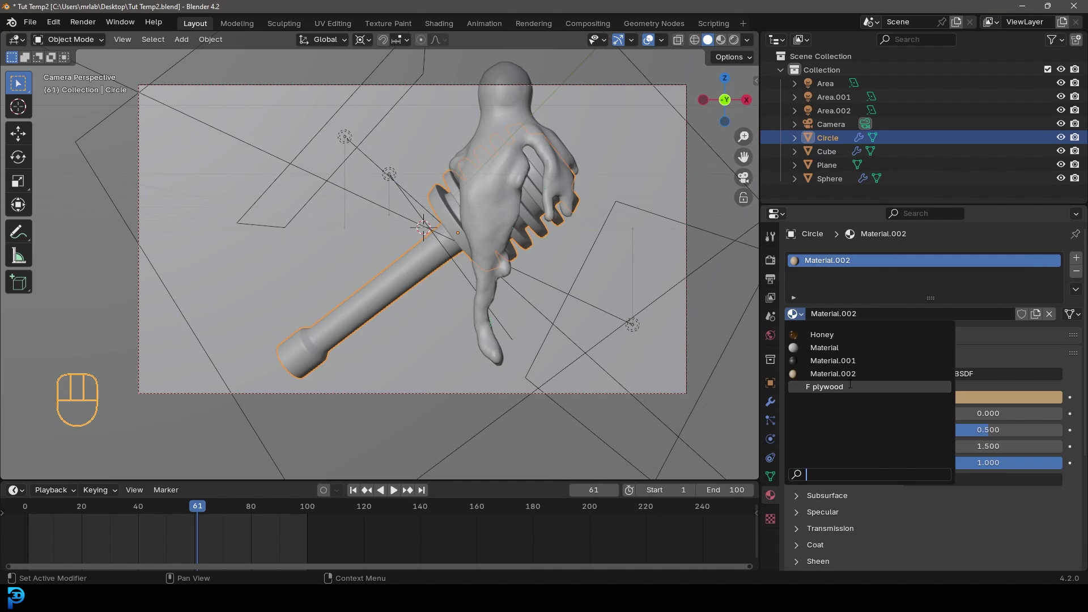
{"action": "key", "text": "z"}
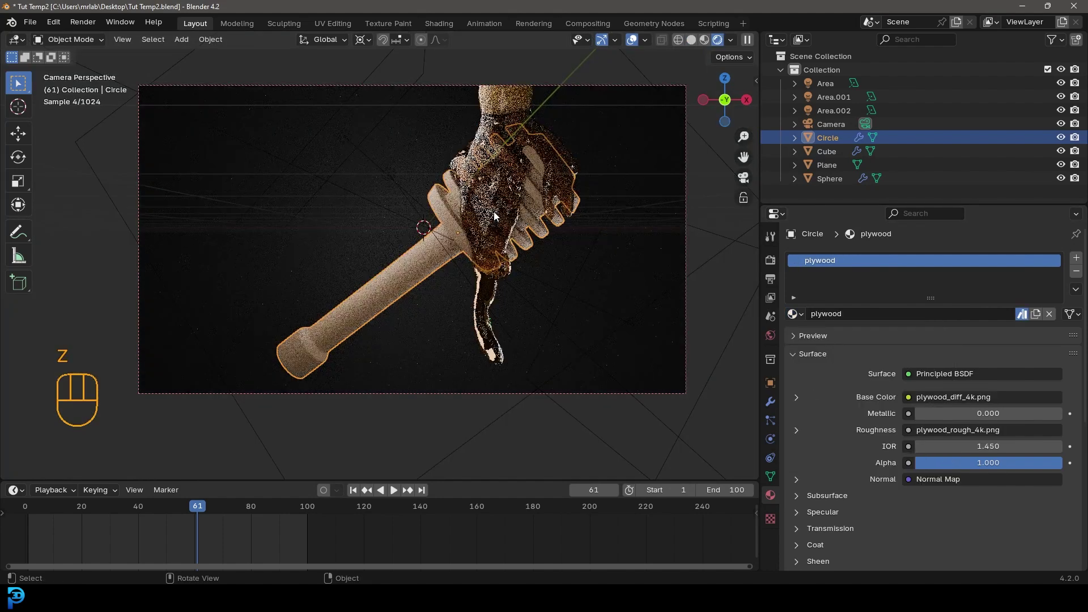
{"action": "key", "text": "z"}
{"action": "key", "text": "alt+a"}
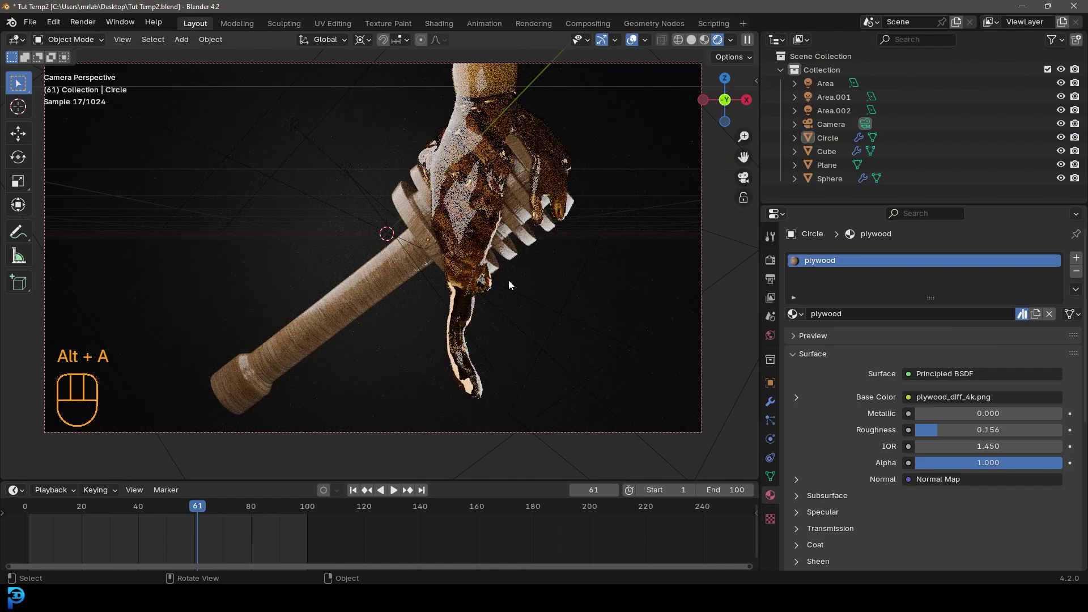
{"action": "left_click_drag", "start_coordinate": [483, 254], "coordinate": [507, 257]}
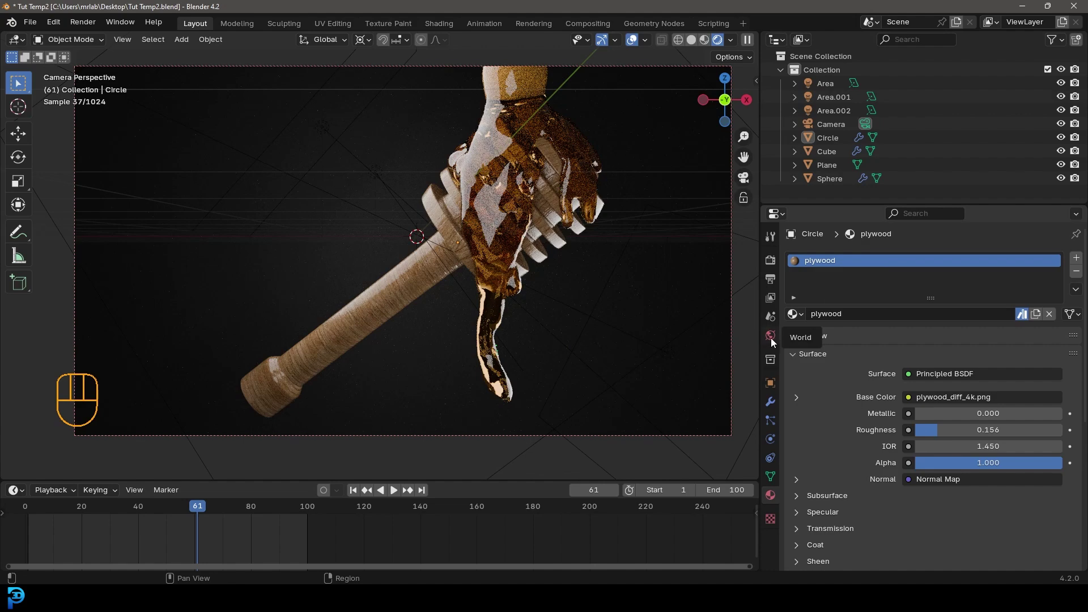
- Light the world with the studio_small_03_4k.hdr environment texture at strength 0.5
{"action": "left_click", "coordinate": [771, 340]}
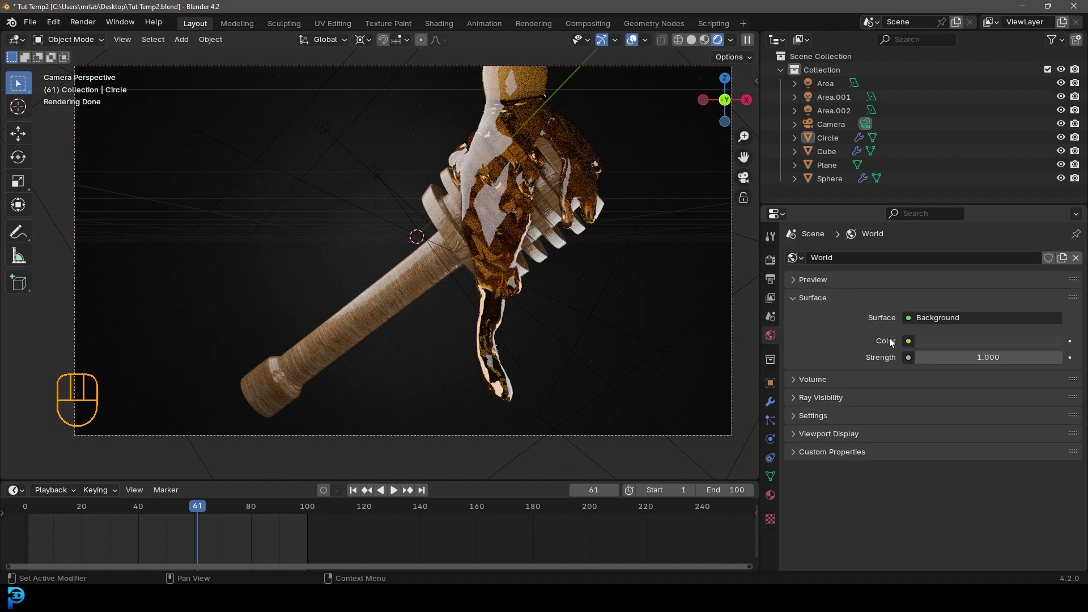
{"action": "left_click_drag", "start_coordinate": [910, 344], "coordinate": [585, 491]}
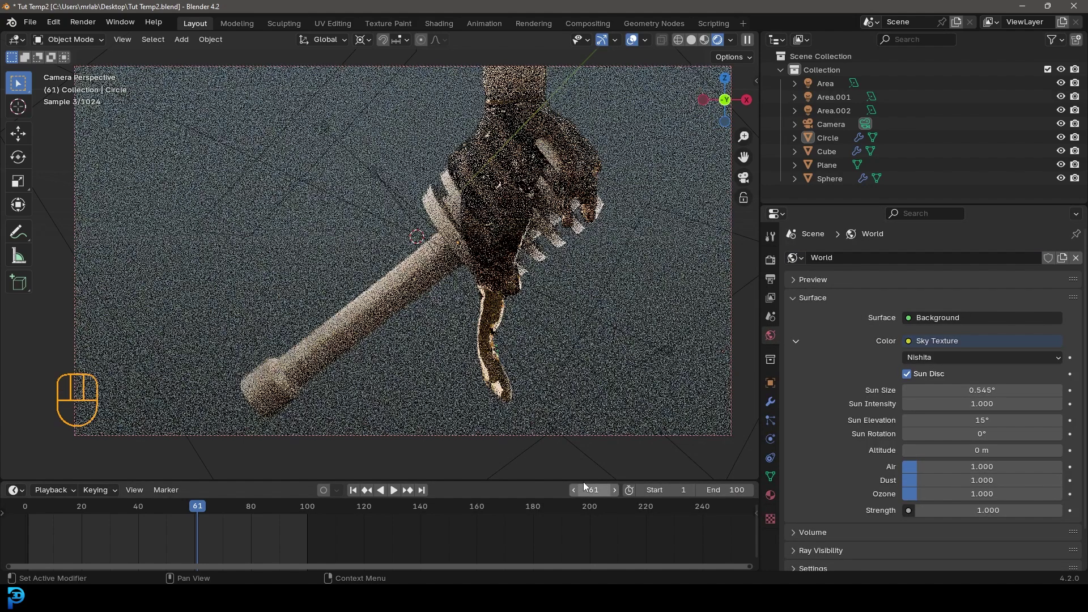
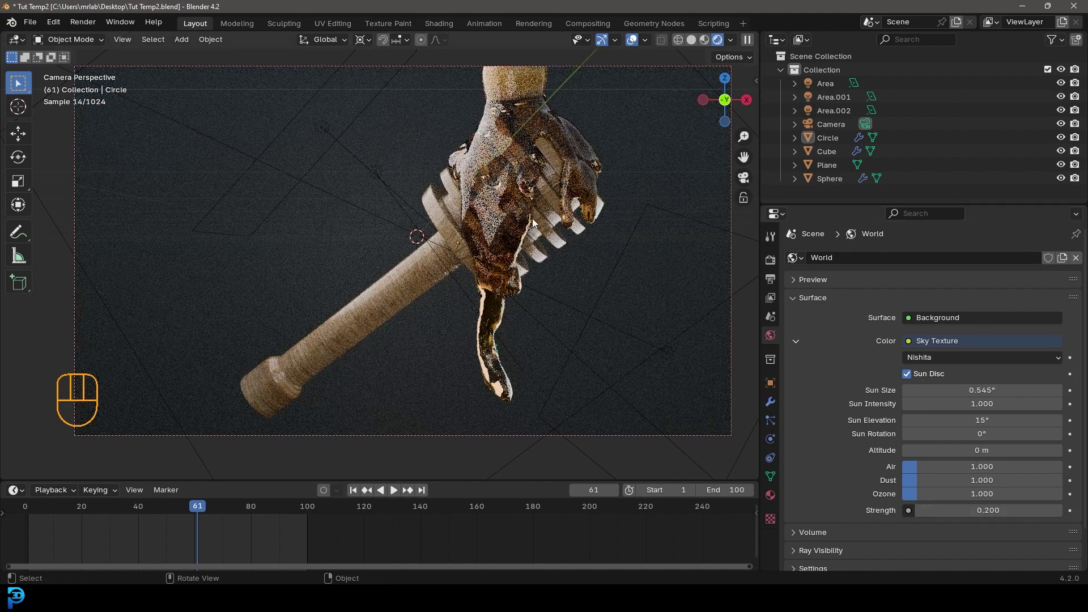
{"action": "key", "text": "alt+a"}
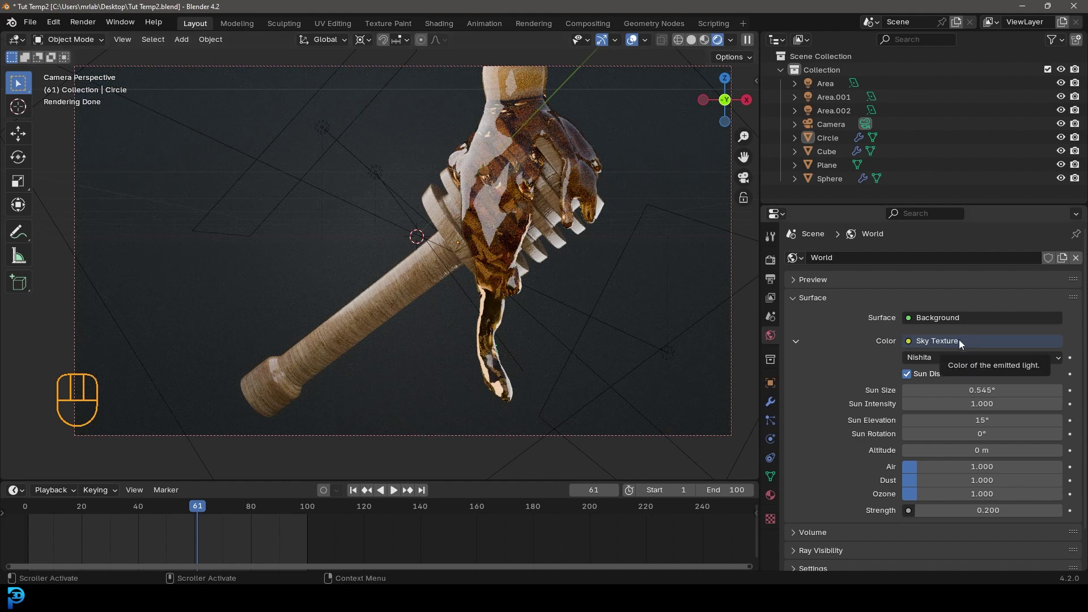
{"action": "left_click_drag", "start_coordinate": [963, 343], "coordinate": [666, 405]}
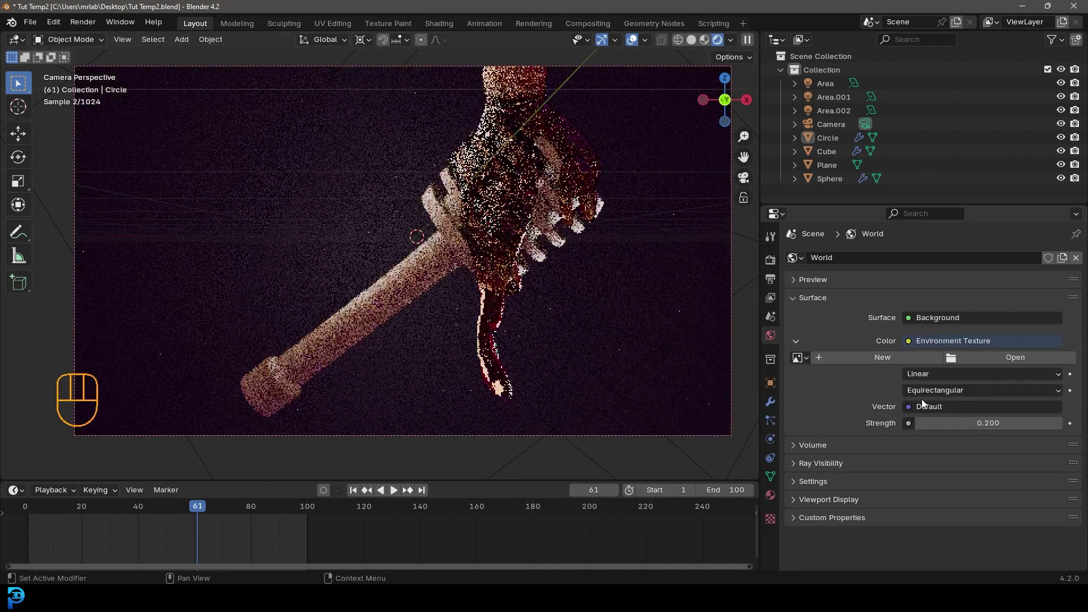
{"action": "left_click", "coordinate": [1027, 360]}
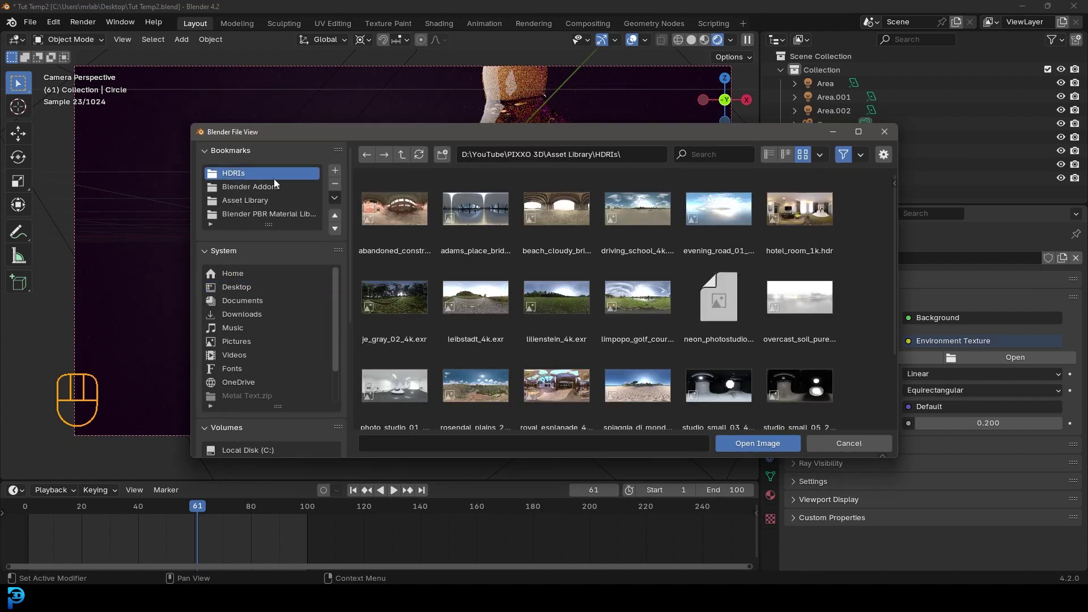
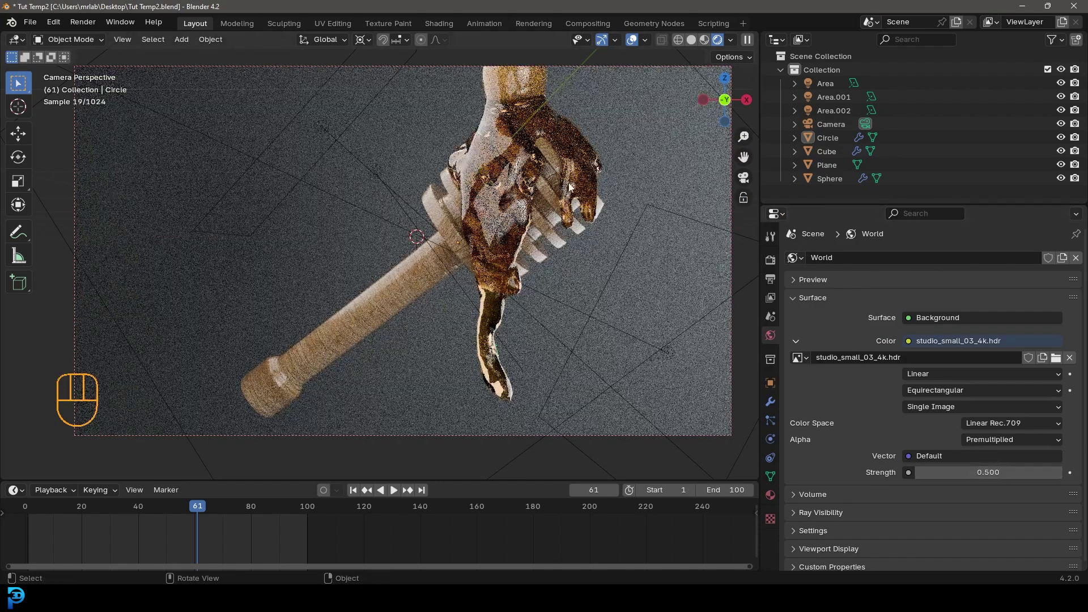
{"action": "left_click", "coordinate": [642, 168]}
{"action": "key", "text": "alt+a"}
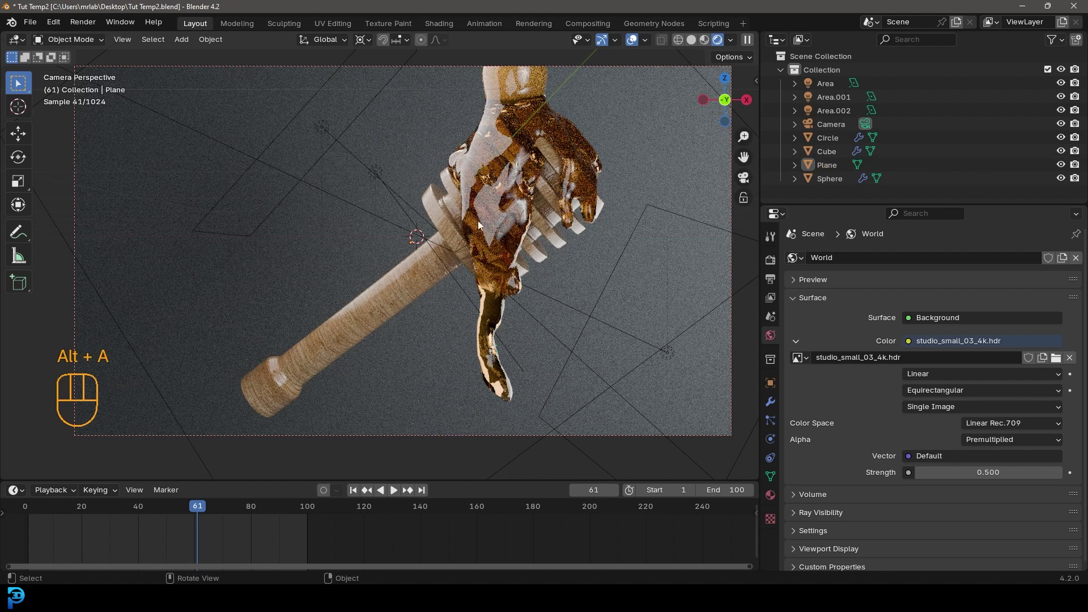
- Switch the viewport to plain Solid shading and step the honey animation back to frame 60
{"action": "key", "text": "z"}
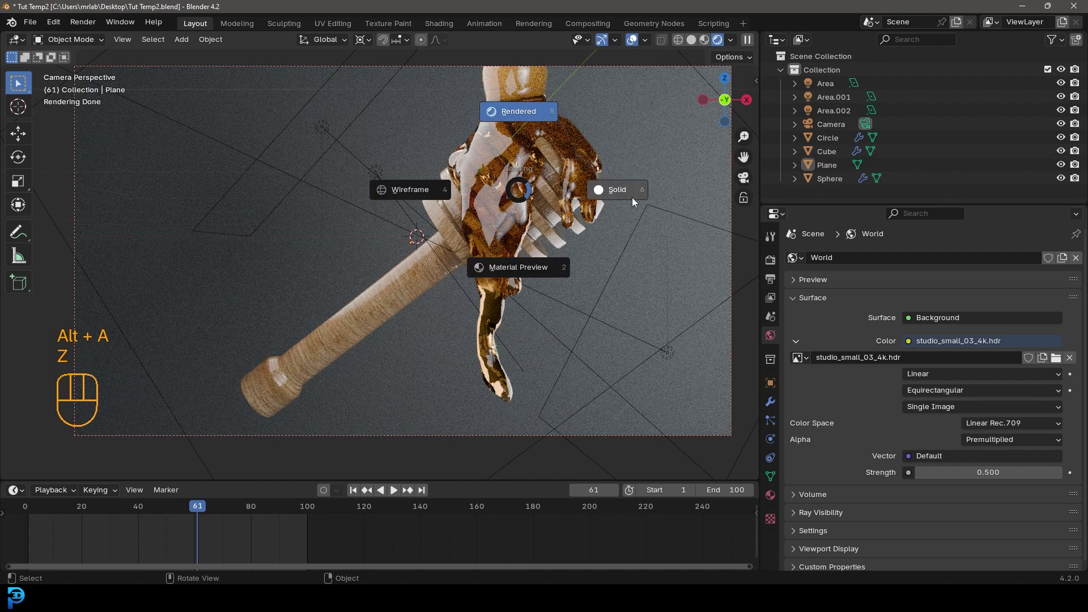
{"action": "key", "text": "ctrl+s"}
{"action": "key", "text": "ctrl+s"}
{"action": "middle_click", "coordinate": [534, 217]}
{"action": "left_click", "coordinate": [501, 225]}
{"action": "right_click", "coordinate": [500, 225]}
{"action": "key", "text": "alt+a"}
- Save the project and render frame 60 in a separate render result window
{"action": "key", "text": "ctrl+s"}
{"action": "key", "text": "ctrl+s"}
{"action": "middle_click", "coordinate": [576, 233]}
{"action": "left_click_drag", "start_coordinate": [182, 511], "coordinate": [198, 522]}
{"action": "key", "text": "ctrl+s"}
{"action": "key", "text": "ctrl+s"}
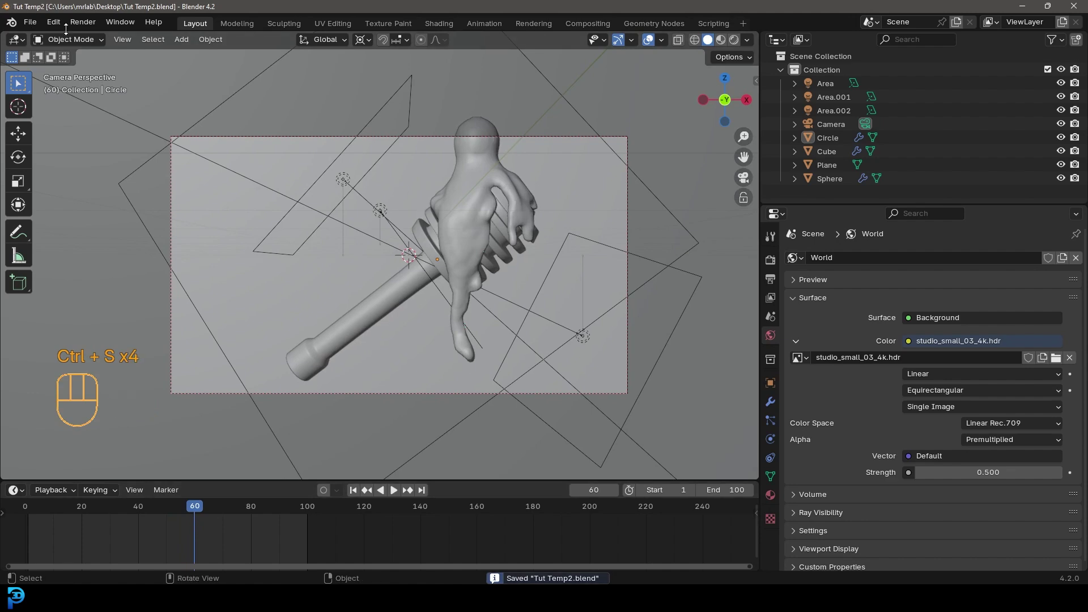